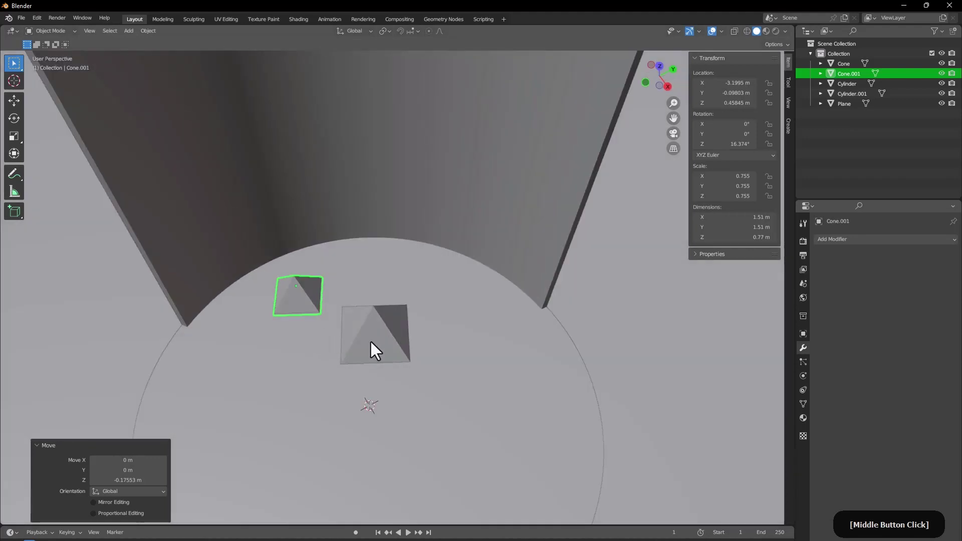
Step: Duplicate the pyramid into a third, smaller copy and slide it along the platform beside the others
key("shift+d")
key("shift+z")
left_click(328, 347)
left_click(314, 303)
key("g")
key("shift+z")
left_click(430, 340)
key("g")
key("shift+z")
left_click(325, 283)
key("g")
key("z")
left_click(330, 301)
key("s")
left_click(336, 305)
Step: Lower the small pyramid onto the platform, review the trio from around the scene and select the floor plane
middle_click(334, 297)
key("g")
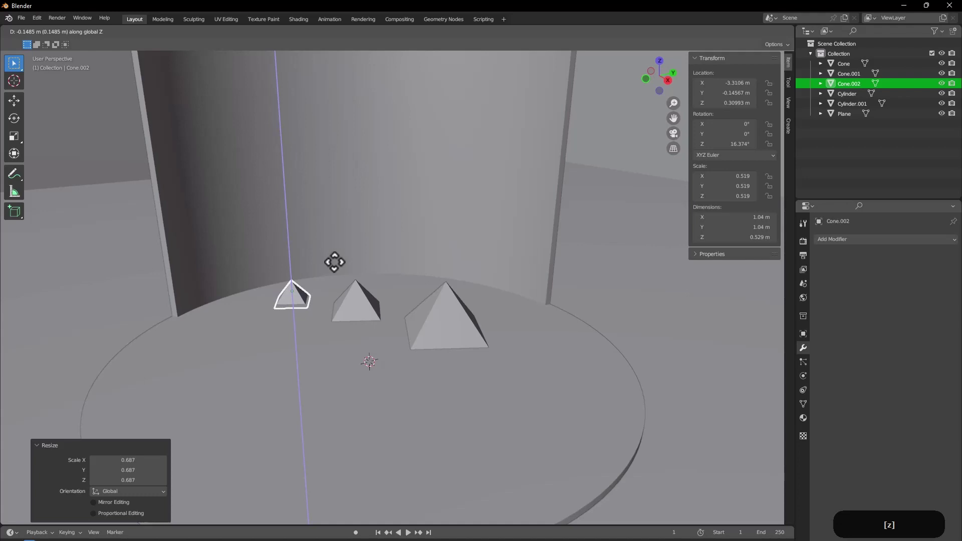
left_click(337, 267)
middle_click(336, 299)
middle_click(352, 350)
left_click(239, 138)
middle_click(351, 258)
middle_click(310, 291)
middle_click(317, 294)
middle_click(408, 336)
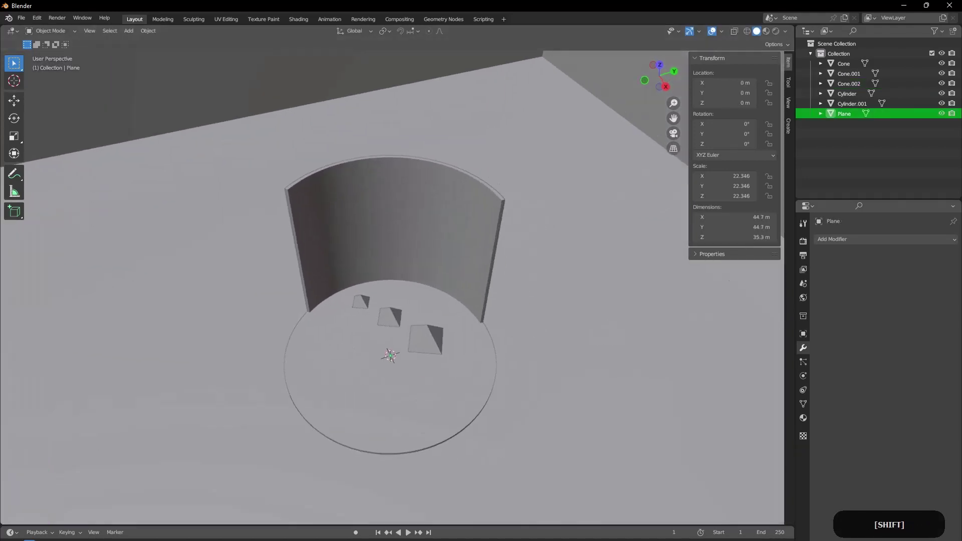
left_click(635, 22)
middle_click(505, 339)
key("shift+a")
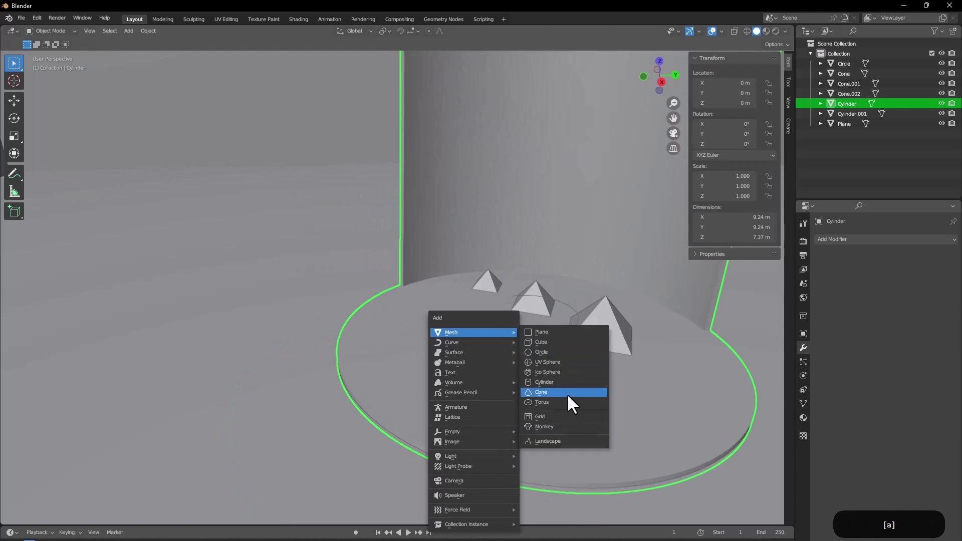
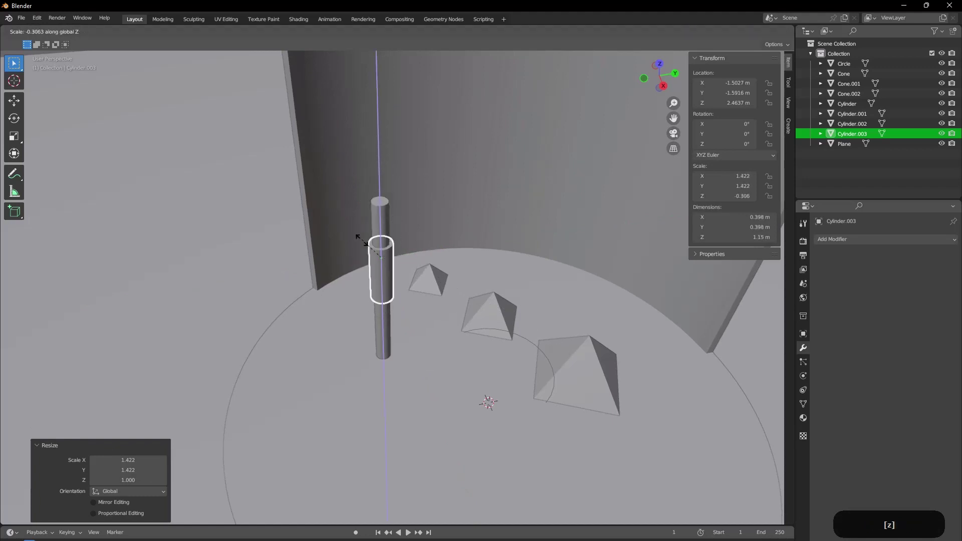
Step: Thin the cylinder into a pole, flatten its duplicate into a wide disc and discard the extra copy
left_click(386, 272)
key("s")
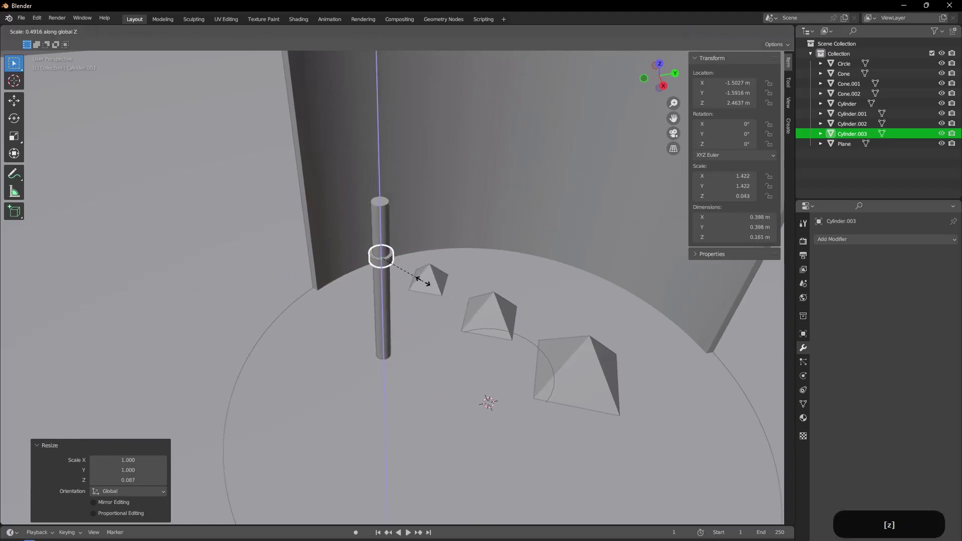
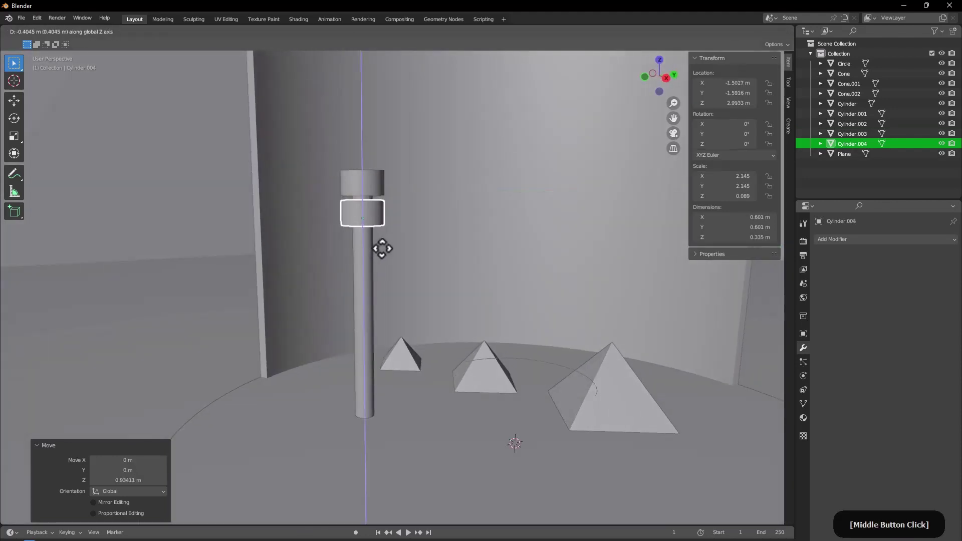
key("Escape")
Step: Delete the extra disc and repeat the remaining one into a five-disc stack with an Array modifier
left_click(584, 295)
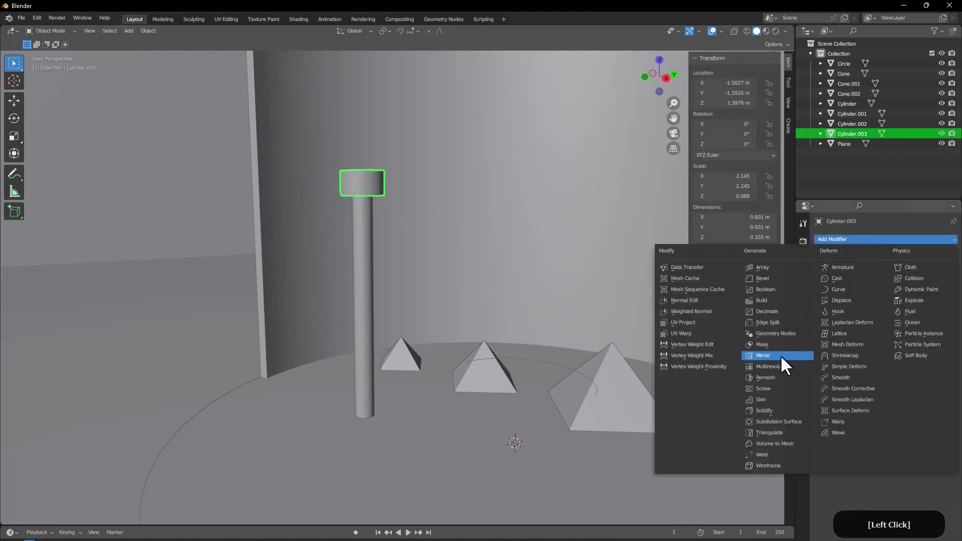
left_click(775, 279)
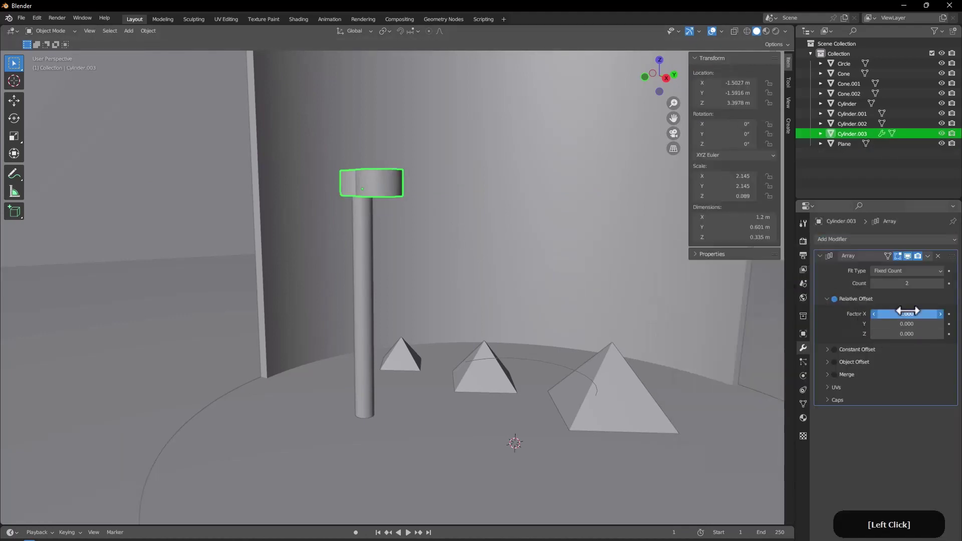
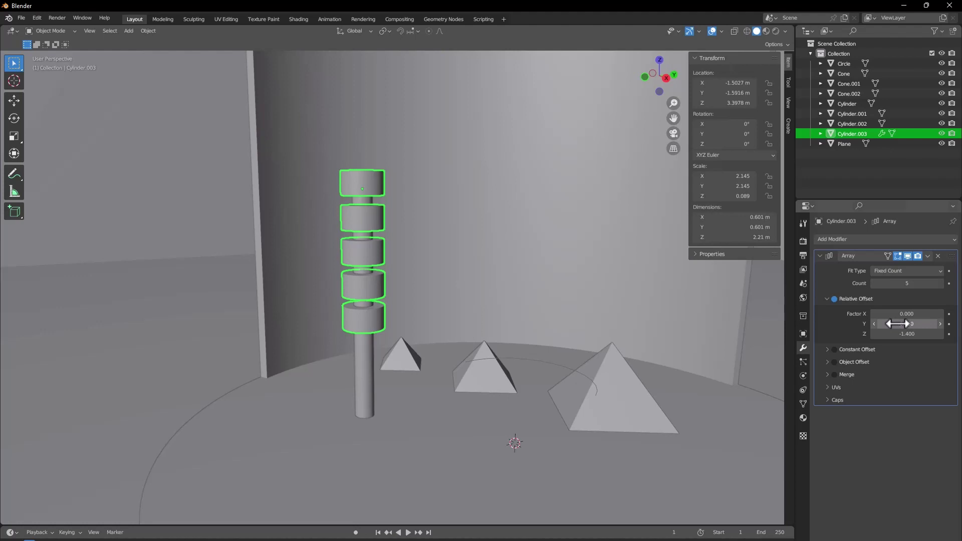
middle_click(452, 344)
middle_click(454, 355)
middle_click(455, 356)
Step: Add a wide, short cylinder at the pole and drop it onto the platform as the base
key("shift+a")
left_click(424, 328)
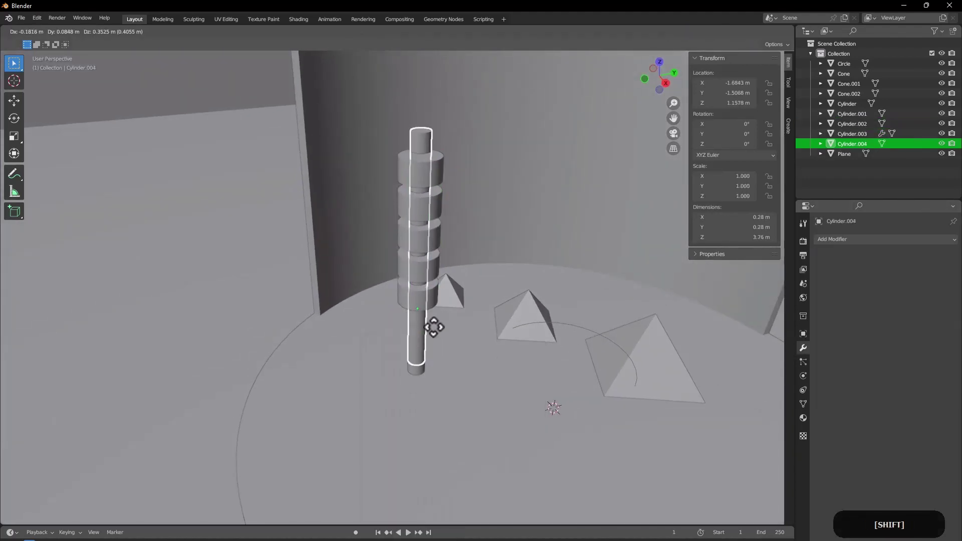
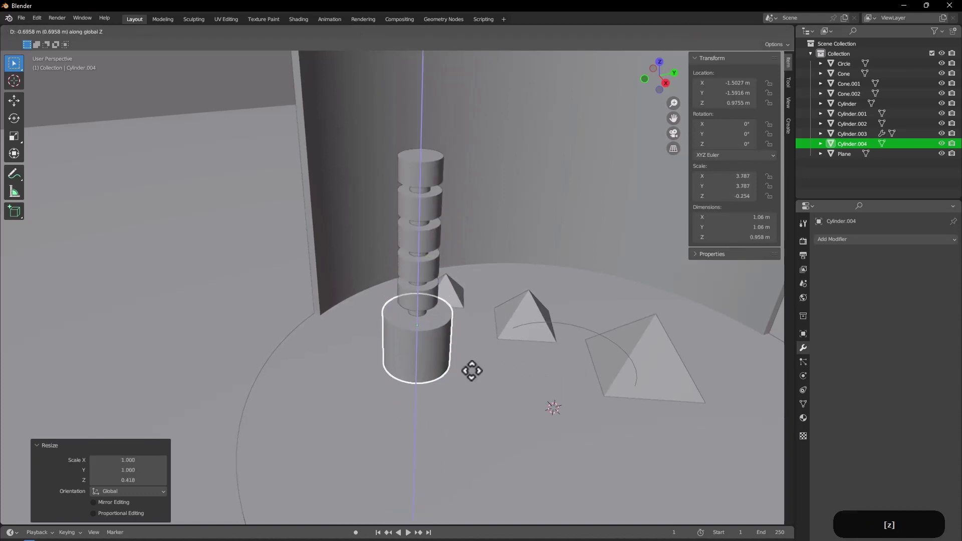
left_click(470, 374)
middle_click(437, 345)
key("g")
left_click(421, 342)
middle_click(391, 348)
left_click(425, 354)
middle_click(471, 347)
middle_click(356, 281)
left_click(312, 211)
middle_click(309, 209)
middle_click(315, 196)
middle_click(381, 249)
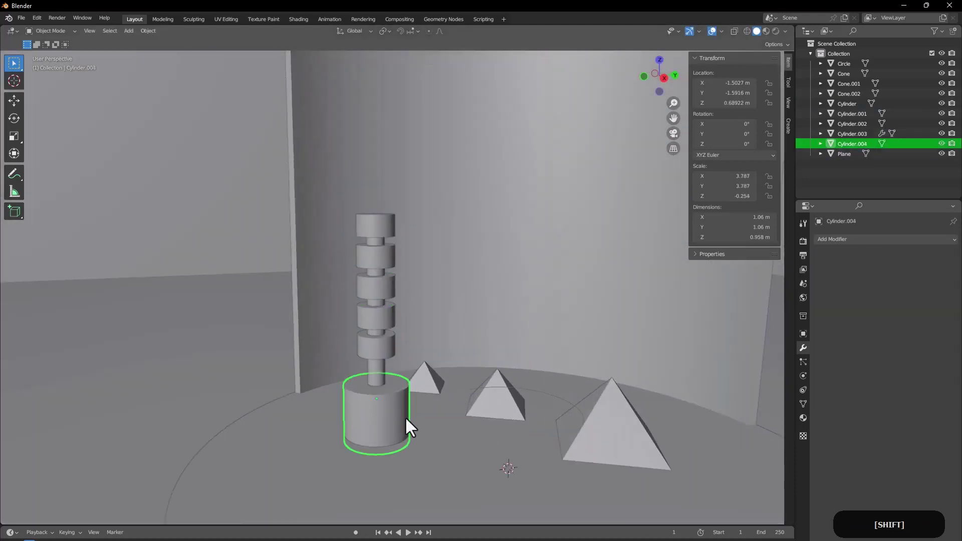
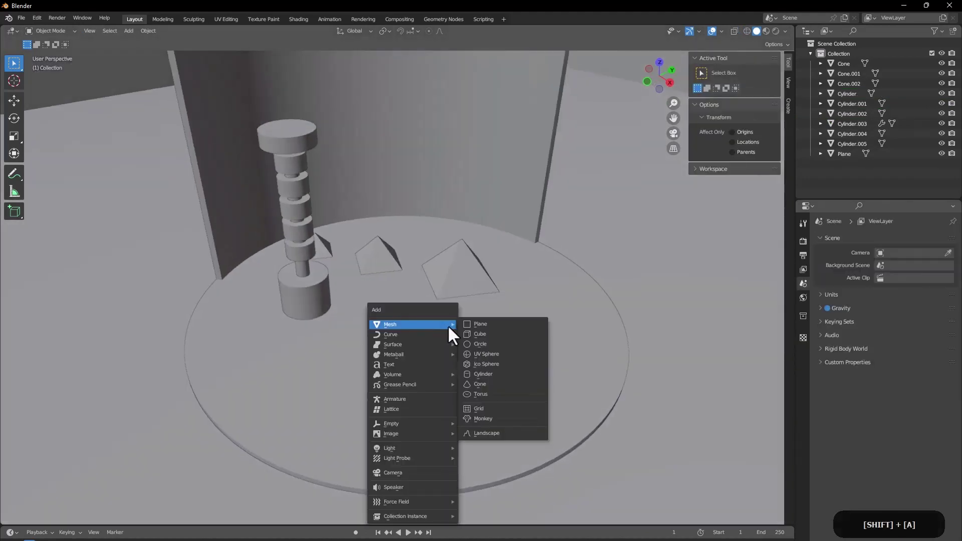
Step: Add a low-poly torus, stand it upright, enlarge it and sink it halfway into the platform as an arch
left_click(494, 400)
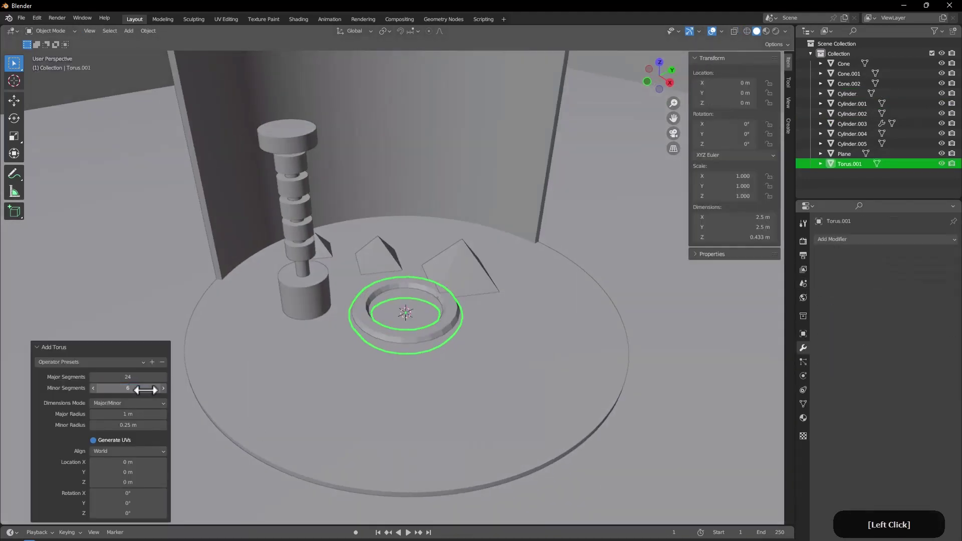
middle_click(386, 370)
middle_click(373, 378)
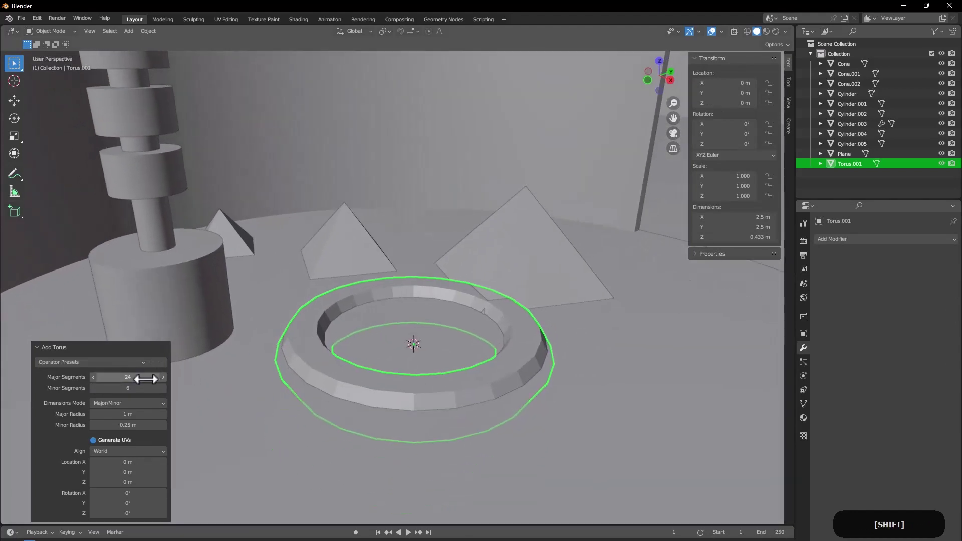
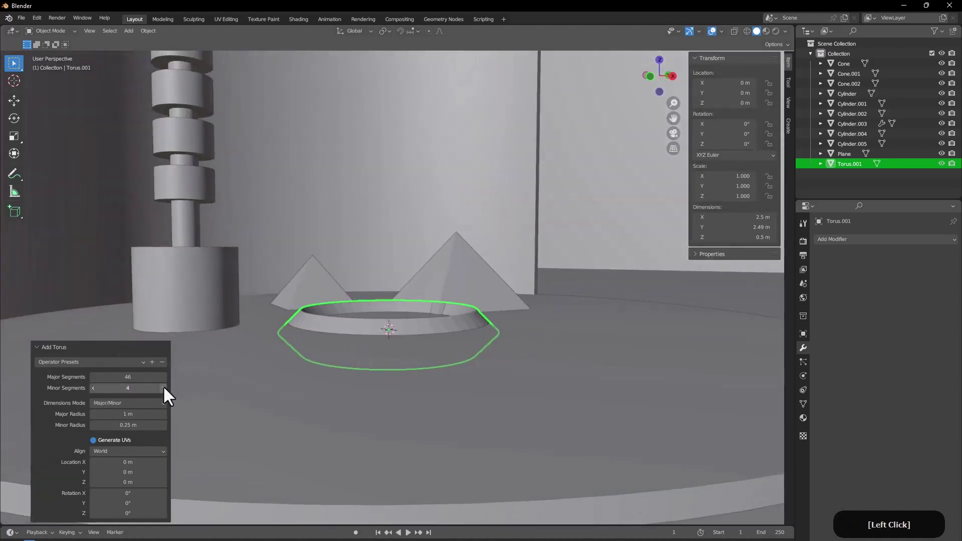
middle_click(345, 388)
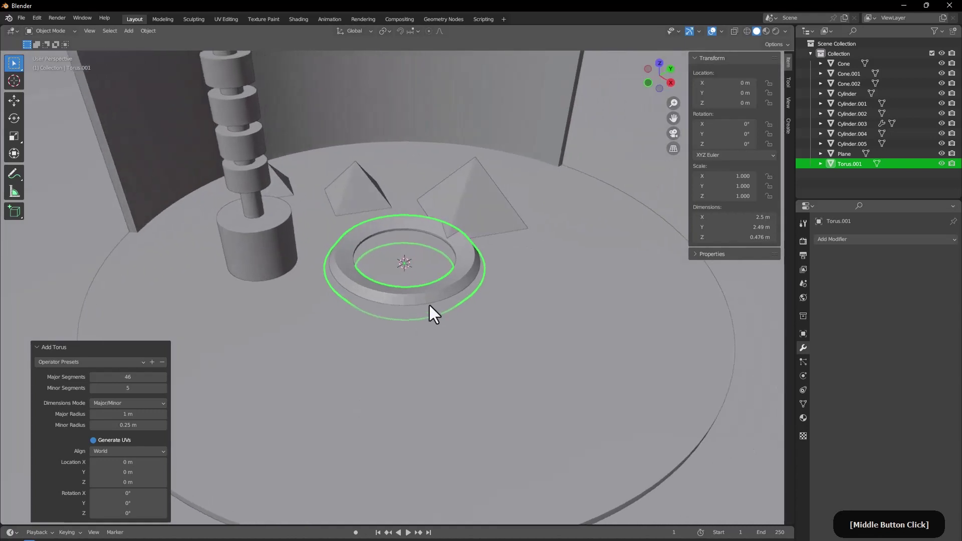
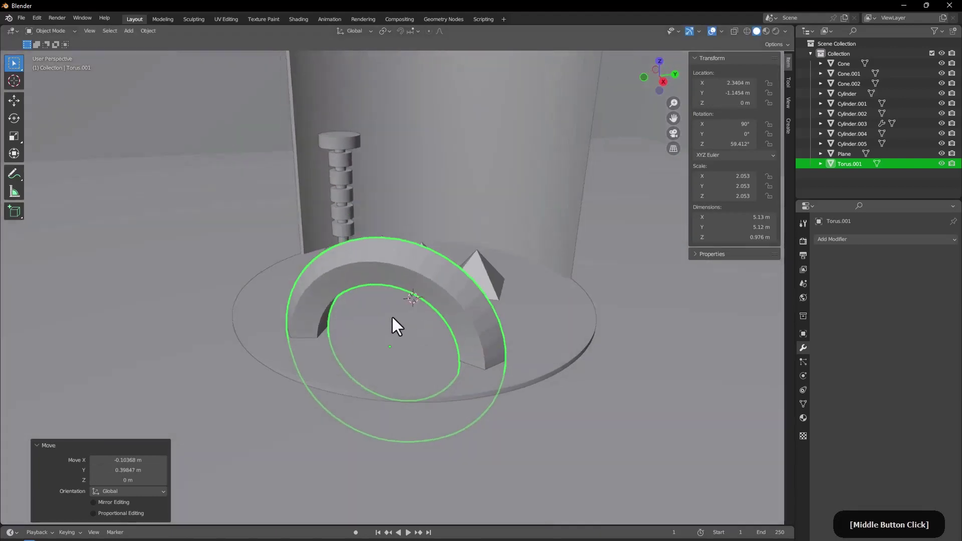
left_click(113, 186)
middle_click(244, 265)
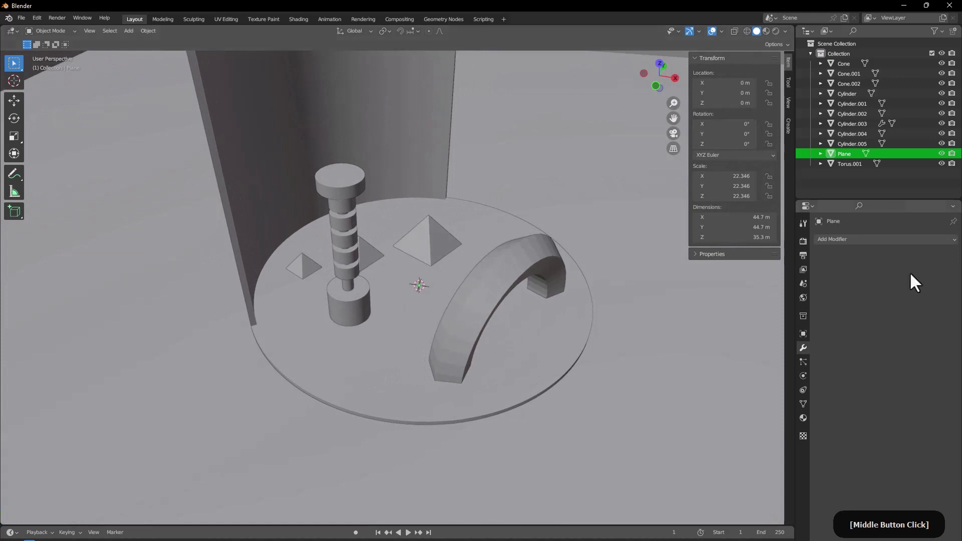
Step: Add a sphere above the platform with a thin cylinder stretched into a cord holding it
key("Tab")
middle_click(638, 322)
middle_click(515, 287)
key("shift+a")
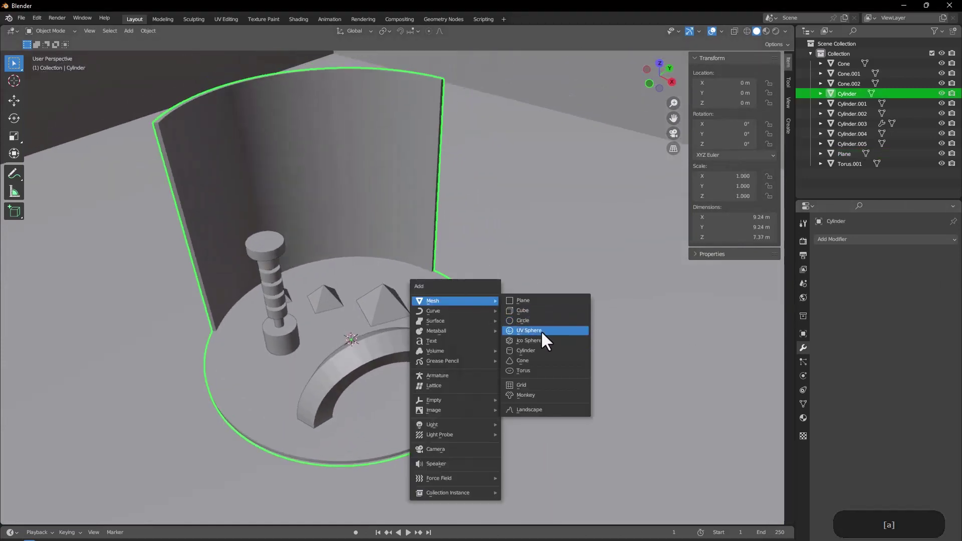
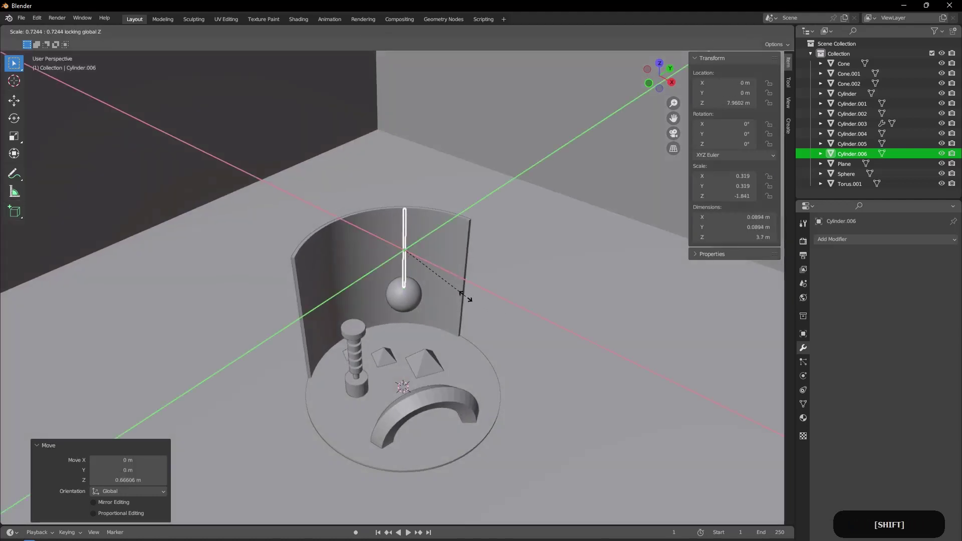
left_click(457, 296)
middle_click(448, 303)
left_click(181, 113)
middle_click(372, 309)
Step: Slim the cord's cross-section, then select it and enter Edit Mode to extend it upward
left_click(424, 204)
key("s")
key("shift+z")
double_click(464, 224)
middle_click(445, 259)
middle_click(440, 360)
middle_click(356, 417)
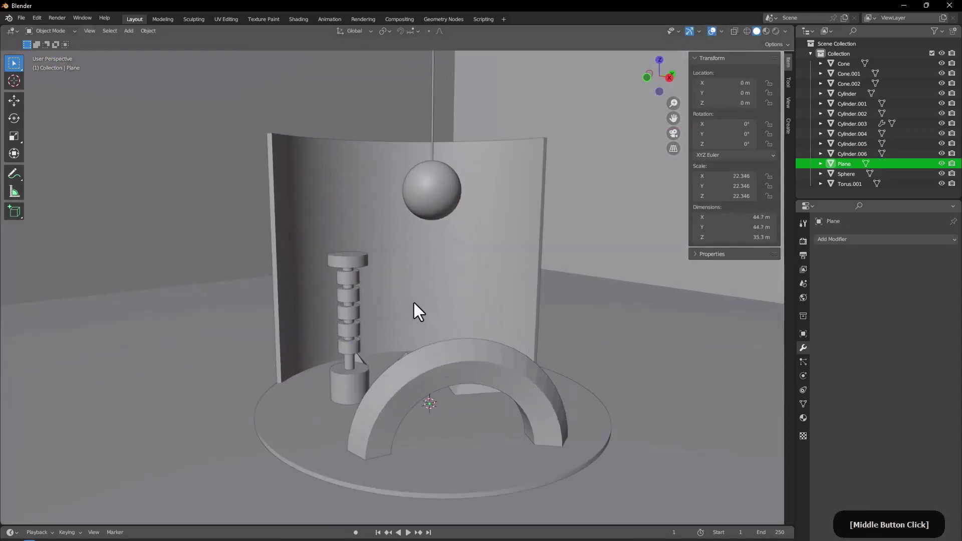
left_click(422, 225)
key("Tab")
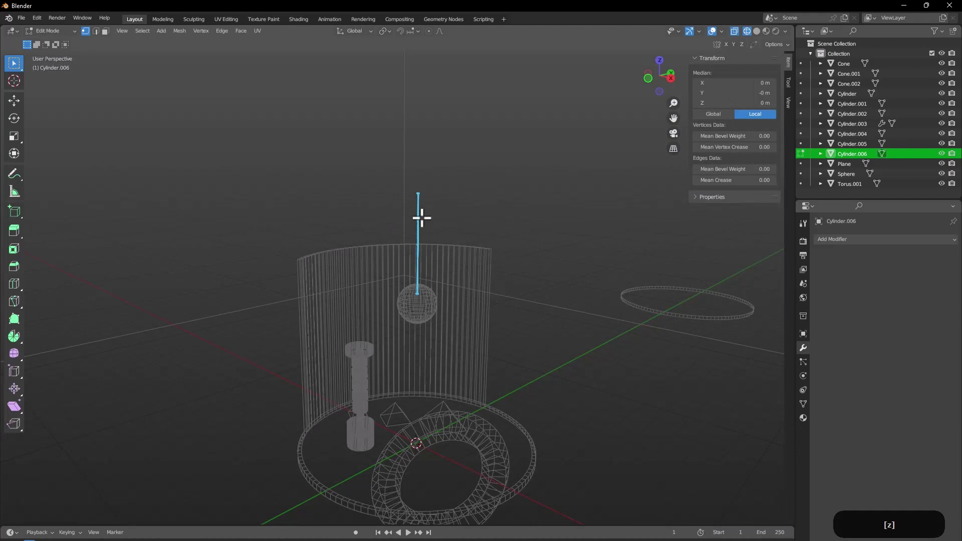
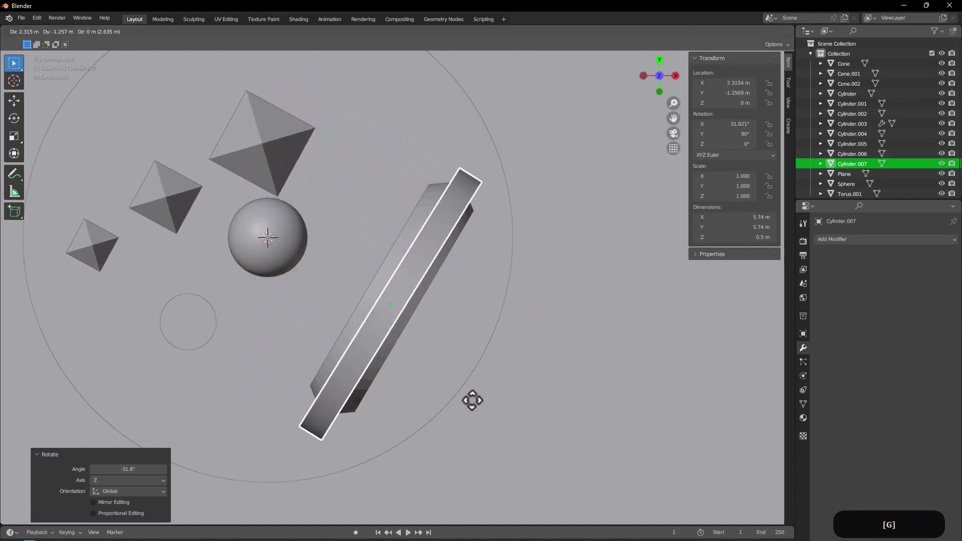
Step: Rotate the disc upright and move it across the platform, shrinking it slightly
left_click(478, 408)
key("r")
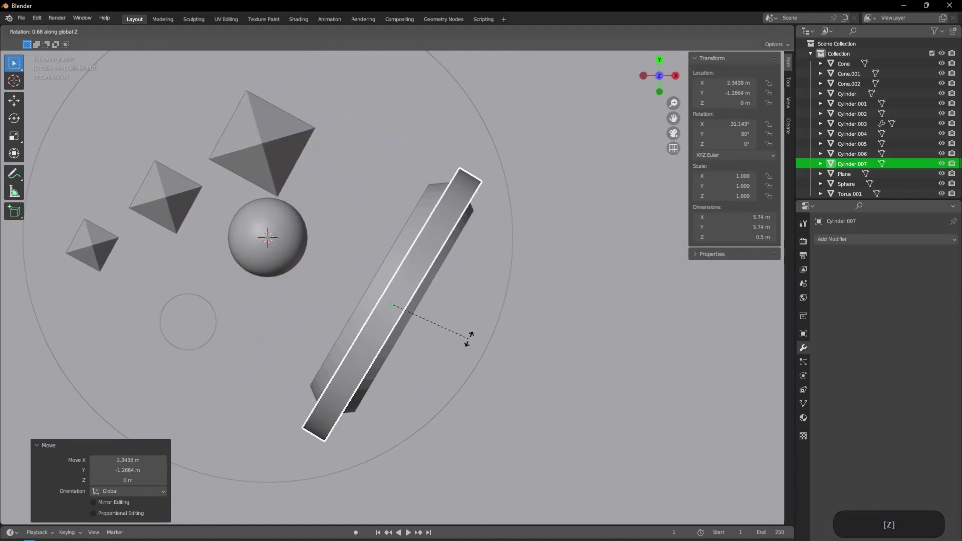
left_click(474, 348)
middle_click(424, 327)
middle_click(399, 282)
key("s")
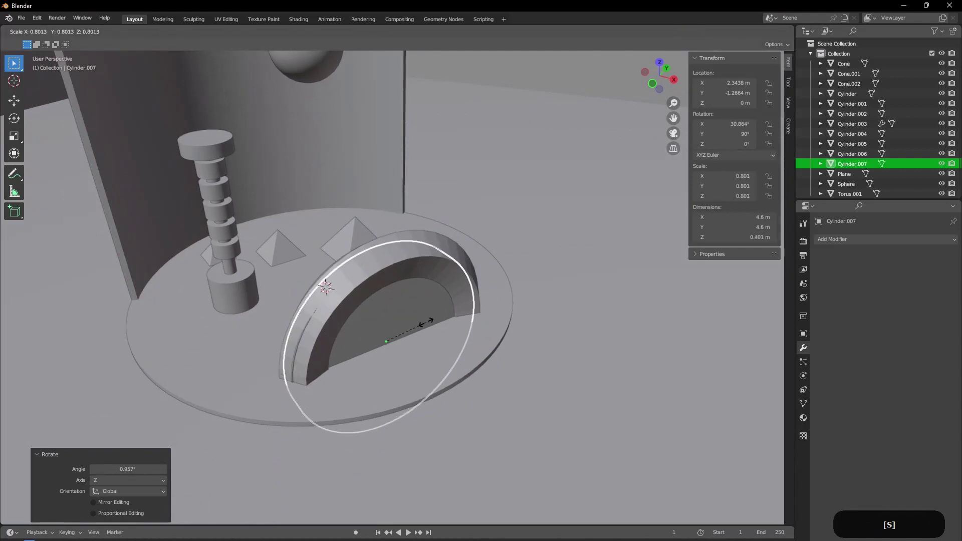
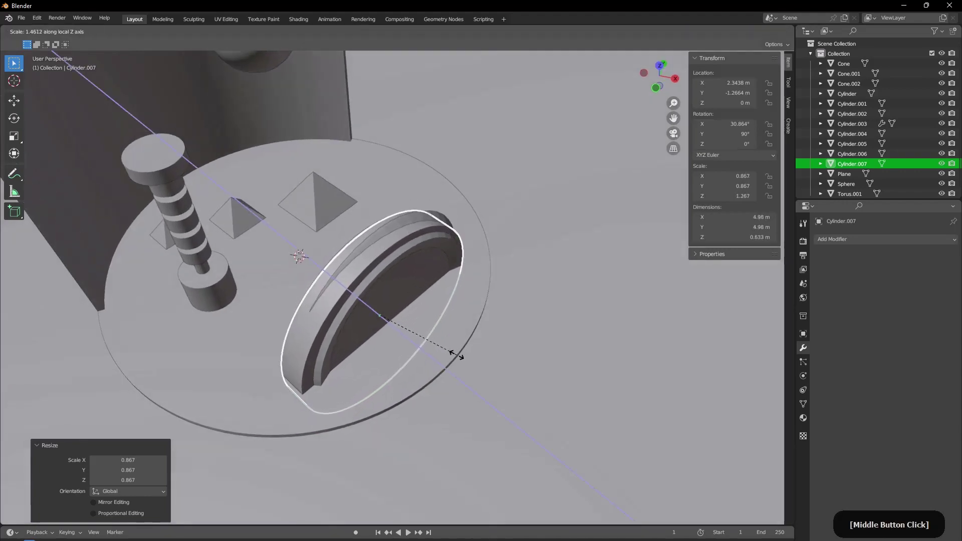
Step: Resize the half cylinder, reposition it inside the disc and start thickening it along one axis
left_click(463, 370)
middle_click(365, 331)
key("g")
key("shift+z")
key("shift+z")
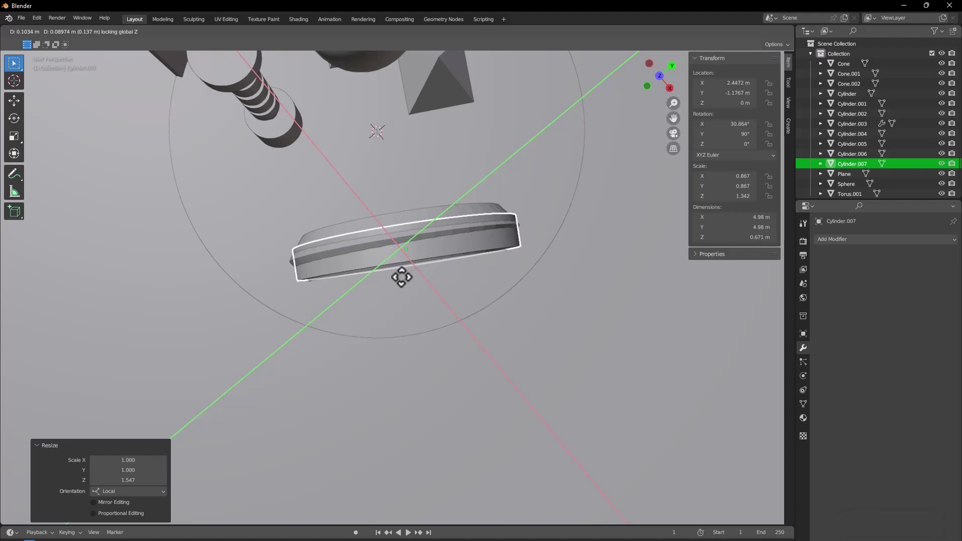
left_click(405, 284)
middle_click(414, 269)
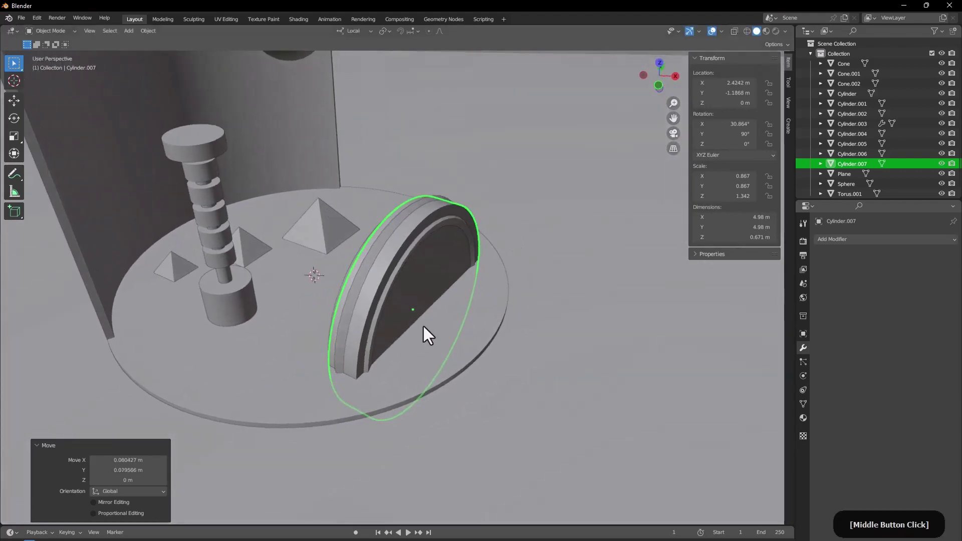
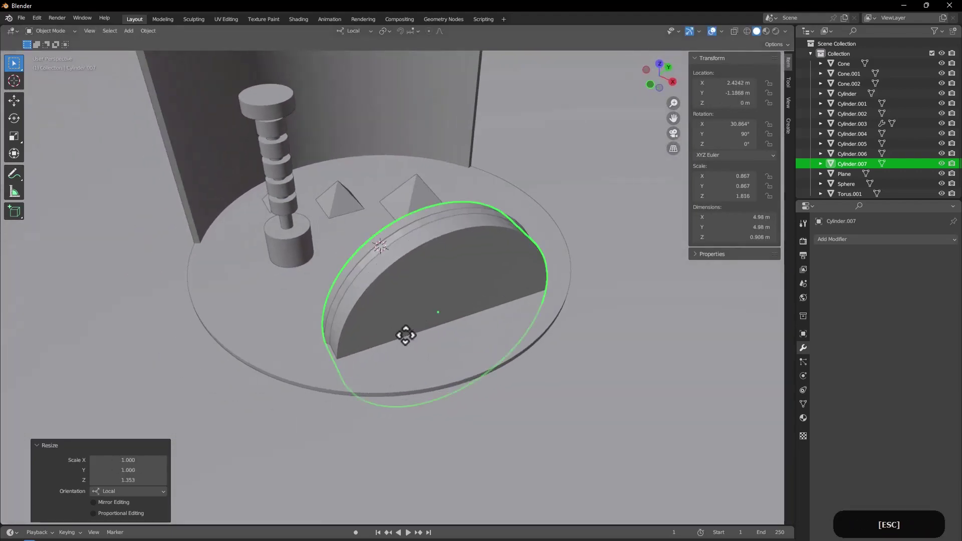
key("shift+x")
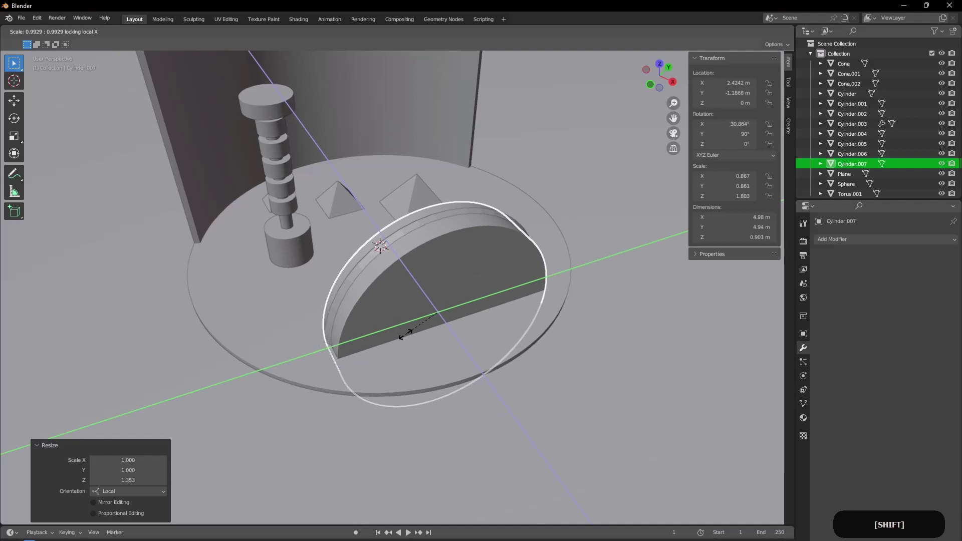
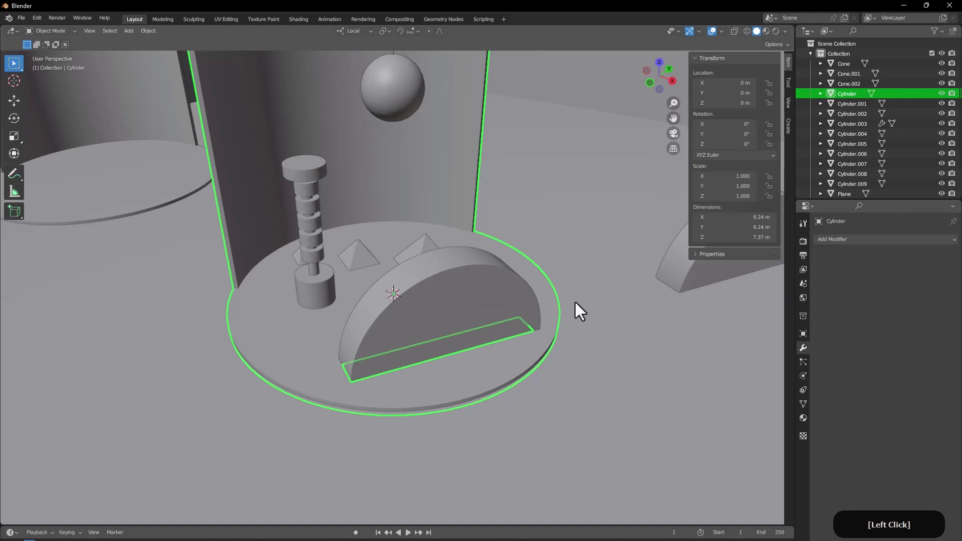
Step: Cut the half-disc hollow into an arch with a Boolean Difference using the half cylinder
key("x")
left_click(491, 308)
middle_click(445, 358)
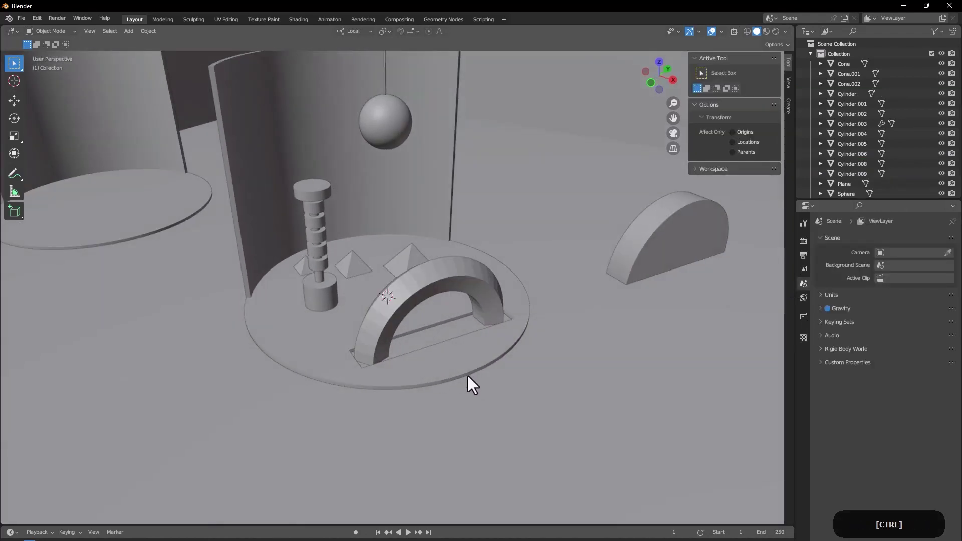
left_click(588, 457)
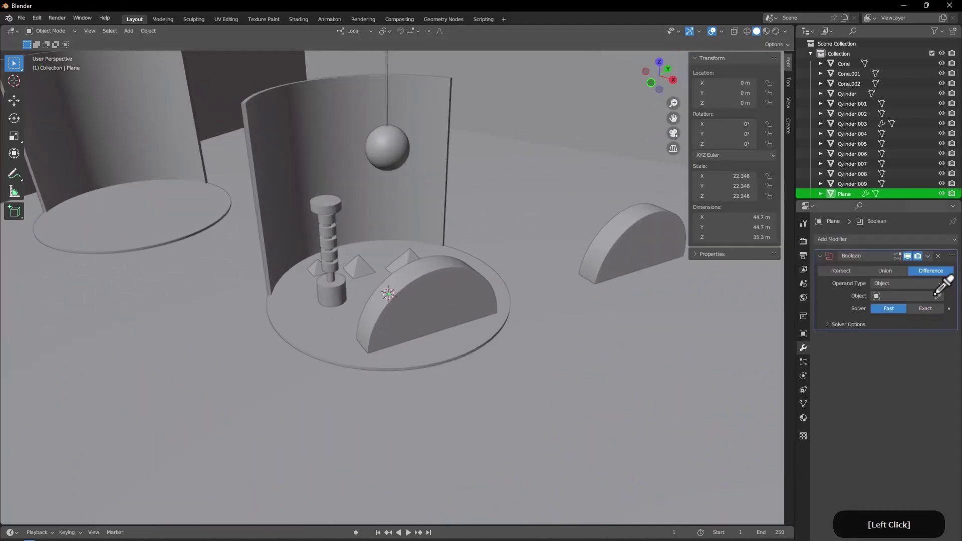
Step: Cut a matching slot into the floor plane beneath the arch and hide the cutter
key("x")
left_click(466, 304)
middle_click(455, 334)
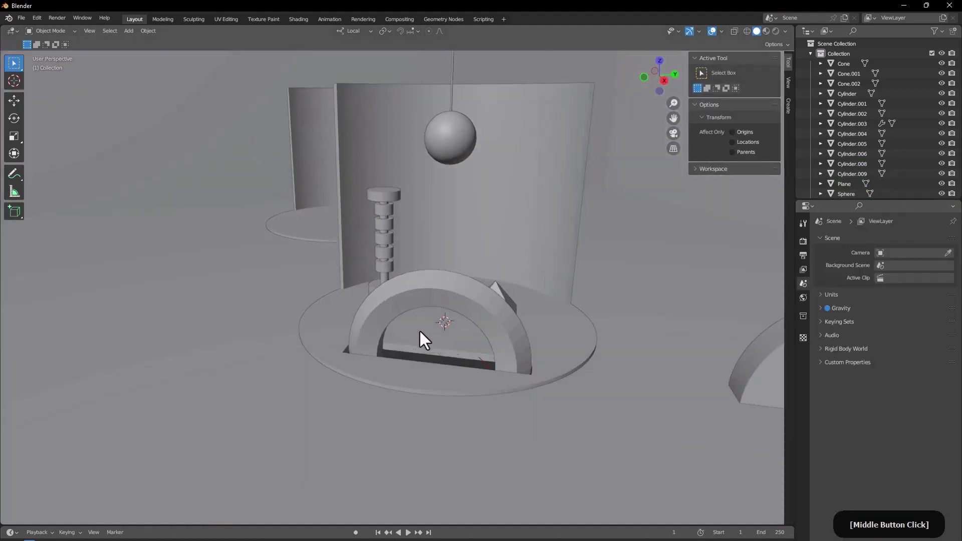
middle_click(419, 333)
middle_click(422, 371)
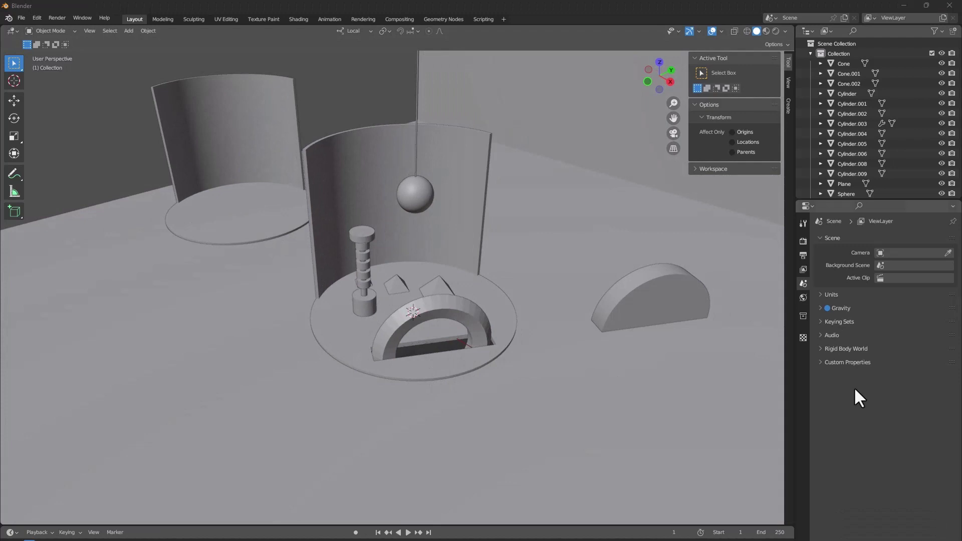
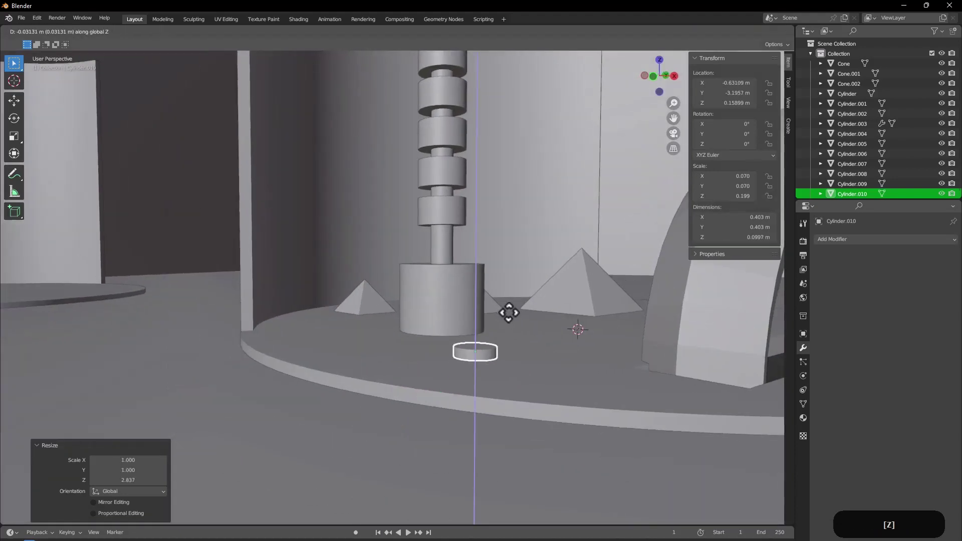
Step: Shrink the small cylinder into a flat puck and slide it near the pole base on the platform
left_click(511, 327)
middle_click(472, 348)
middle_click(481, 360)
middle_click(502, 335)
middle_click(565, 369)
key("g")
key("shift+z")
left_click(420, 368)
Step: Add a small sphere beside the puck and bring up the Object transform options for it
key("shift+a")
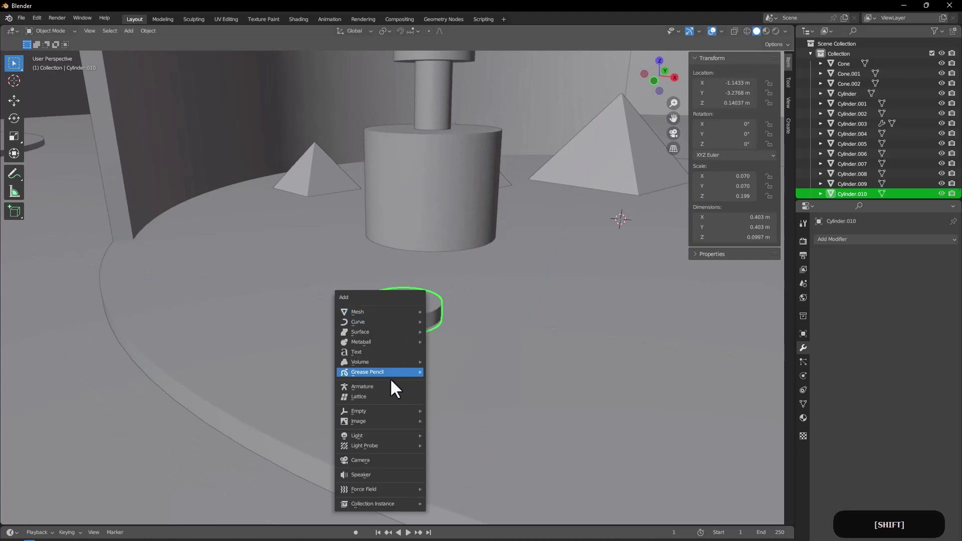
left_click(398, 323)
middle_click(525, 297)
middle_click(519, 274)
left_click(378, 346)
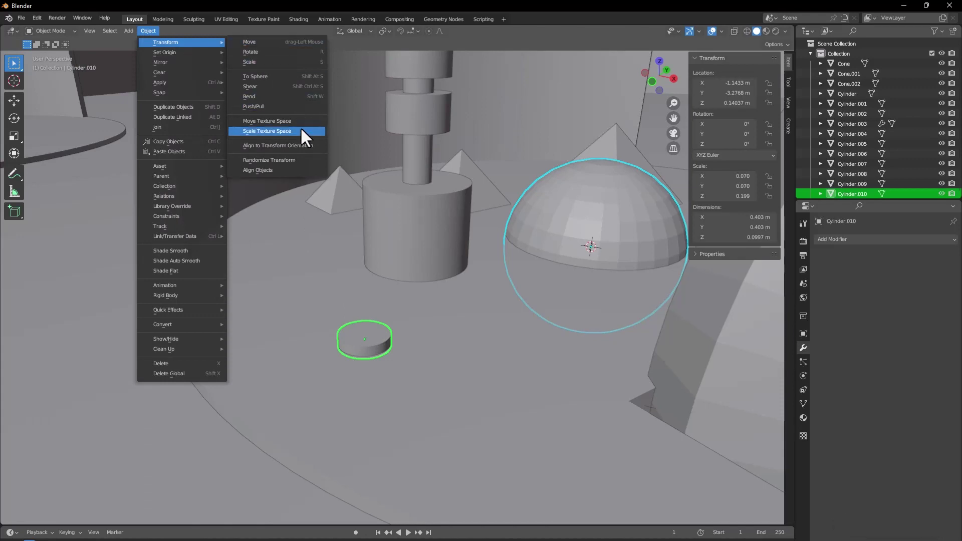
key("ctrl+z")
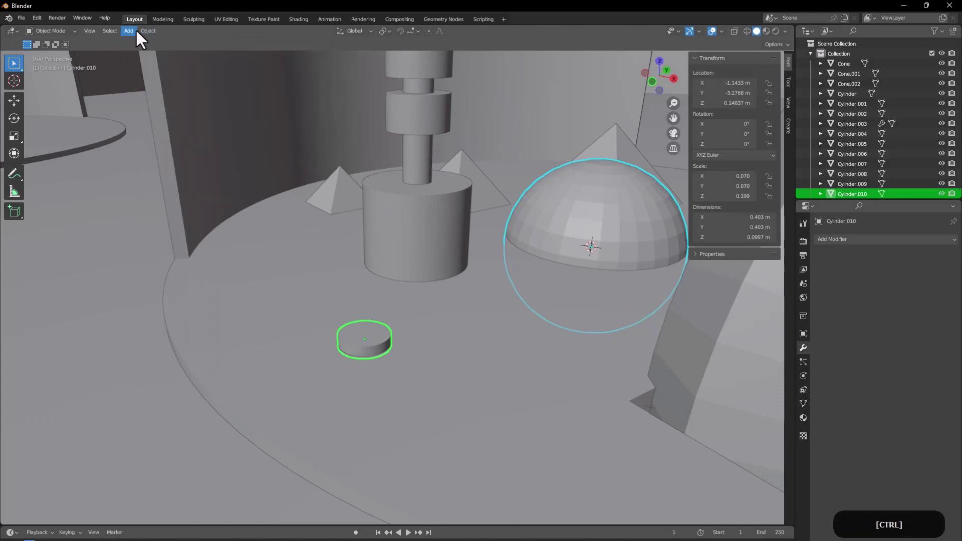
left_click(155, 39)
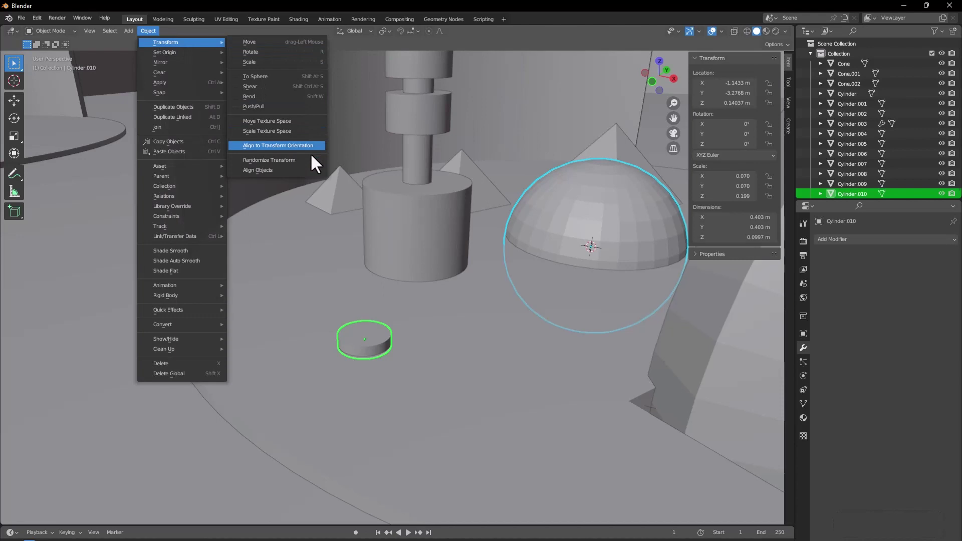
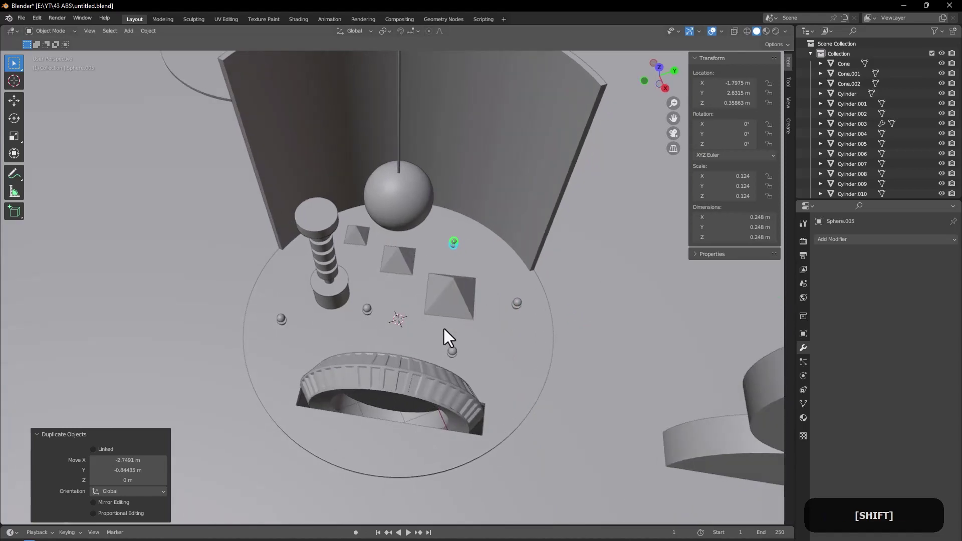
Step: Inspect the backdrop from several angles and remove a stray element from the plane
middle_click(451, 335)
middle_click(452, 296)
middle_click(381, 356)
middle_click(385, 355)
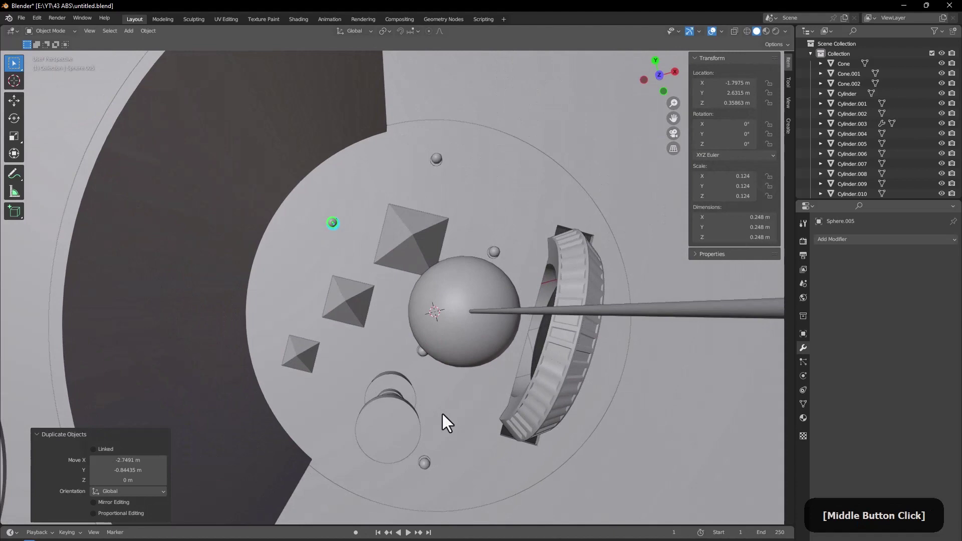
left_click(311, 323)
middle_click(350, 324)
middle_click(325, 344)
middle_click(398, 368)
left_click(260, 286)
key("x")
left_click(220, 294)
Step: Give the backdrop plane a new material with a pink Base Color and save the file
left_click(575, 283)
key("g")
left_click(570, 472)
middle_click(482, 309)
middle_click(478, 352)
left_click(568, 421)
key("ctrl+s")
middle_click(556, 414)
middle_click(541, 405)
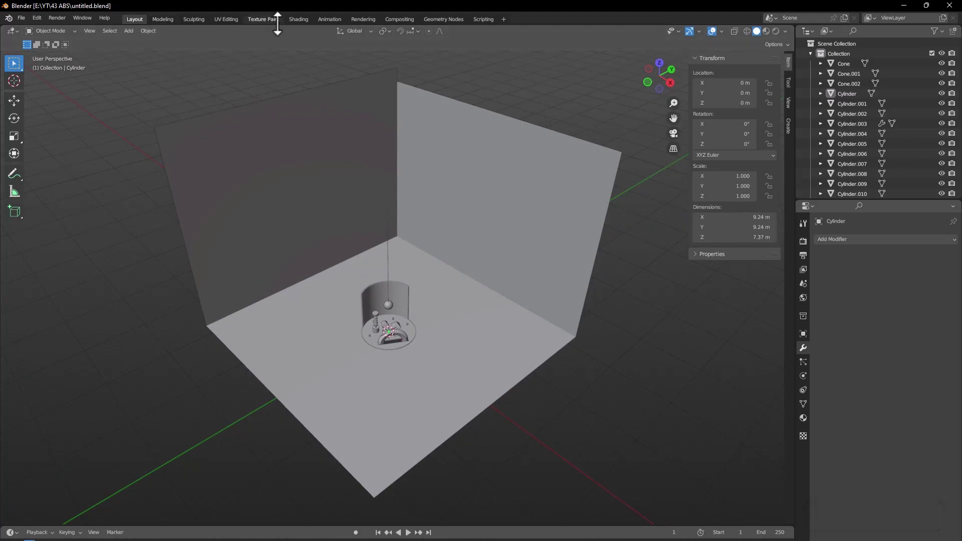
Step: Bring up the material shading view of the pink-walled scene
left_click(300, 30)
middle_click(422, 275)
middle_click(483, 218)
left_click(557, 191)
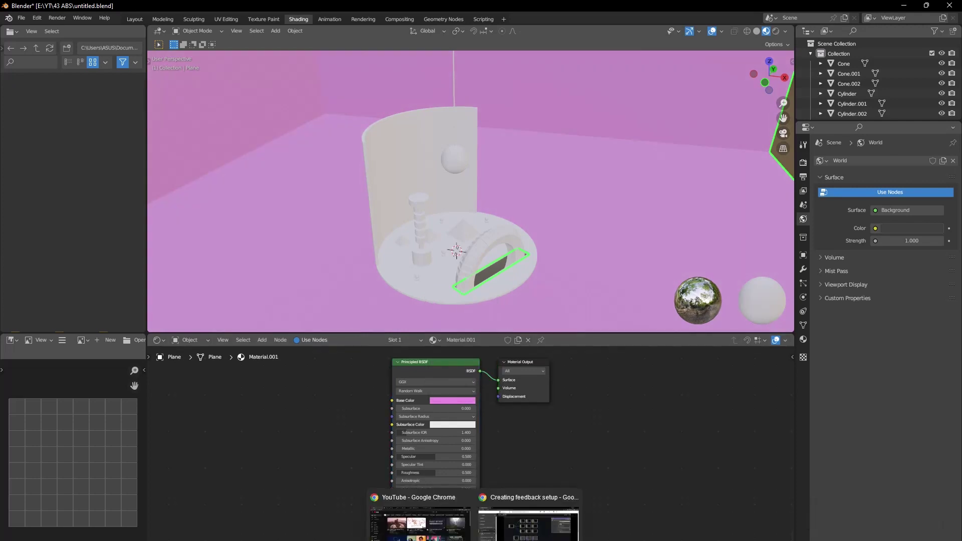
Step: Set the World background colour to black and switch the viewport to rendered shading
left_click(406, 283)
middle_click(413, 274)
left_click(497, 350)
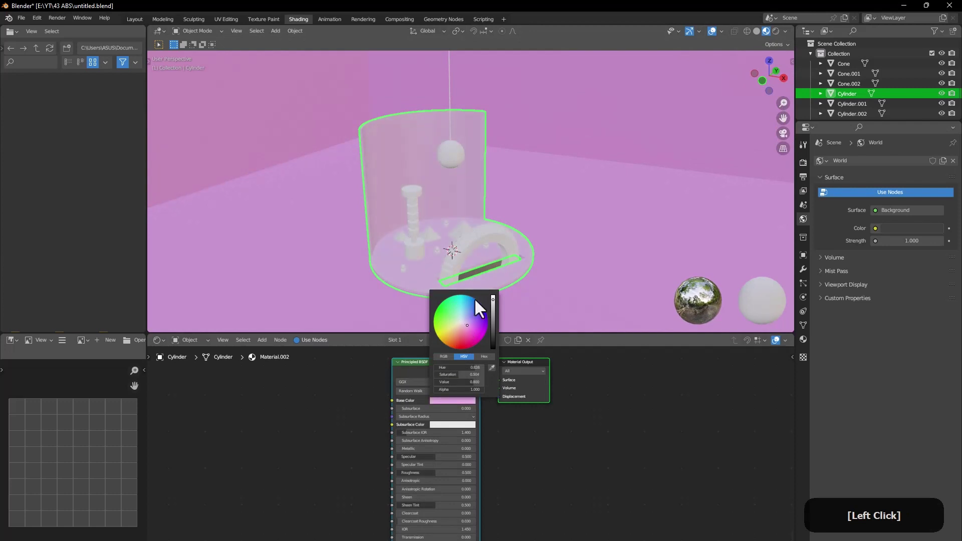
key("z")
left_click(600, 208)
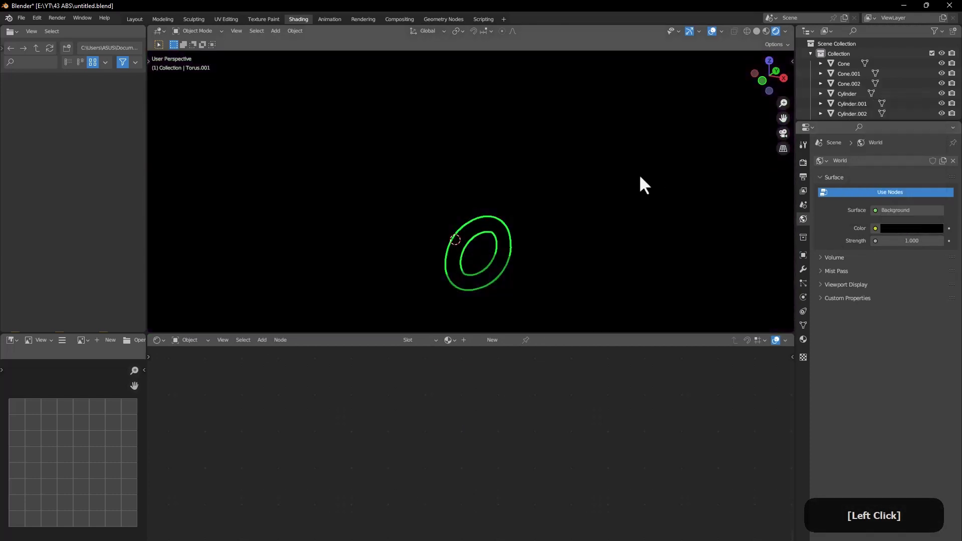
Step: Add a point light and raise its power to 10000 W
key("shift+a")
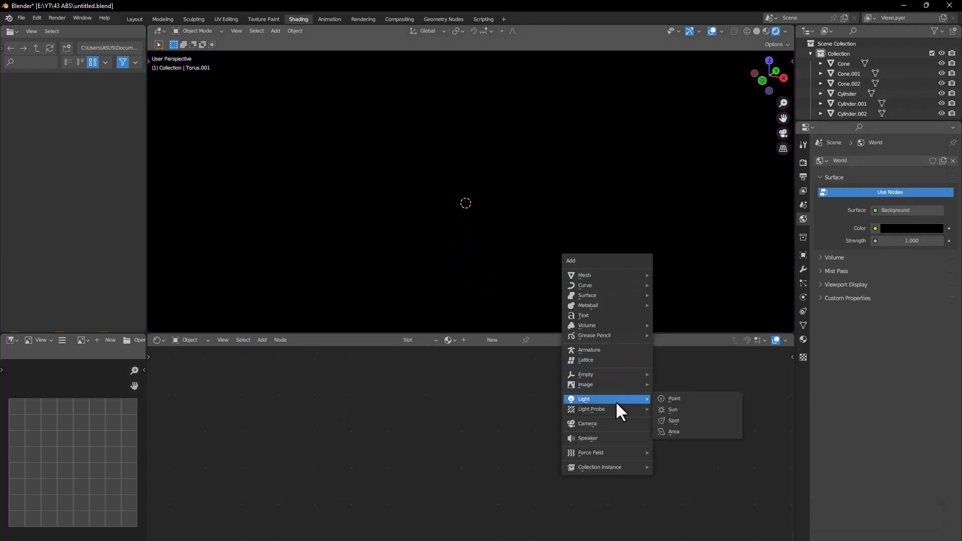
left_click(686, 409)
key("g")
left_click(497, 203)
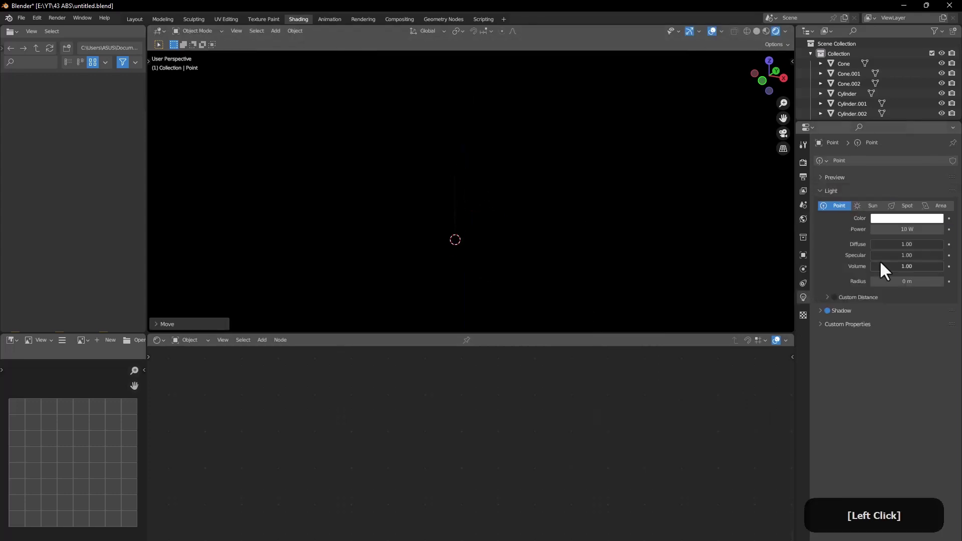
key("0")
key("Return")
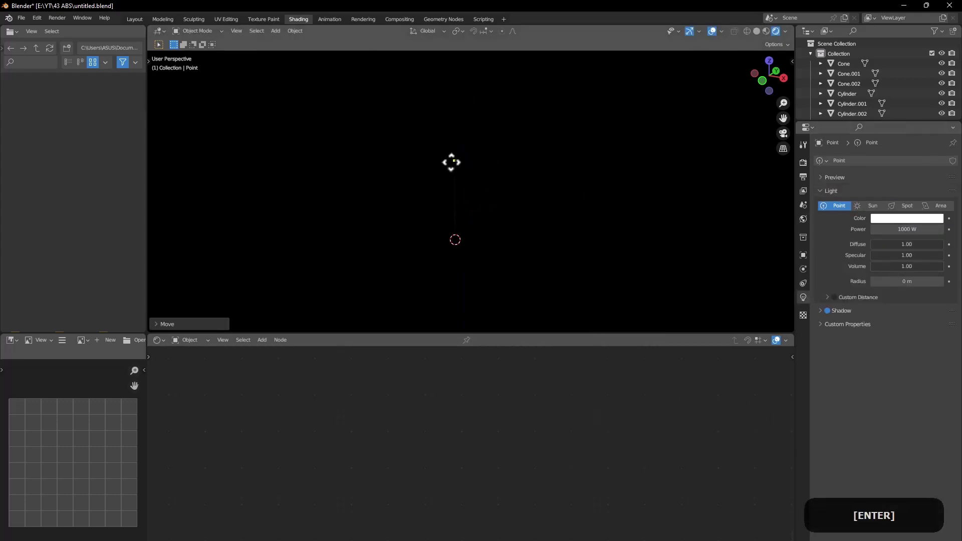
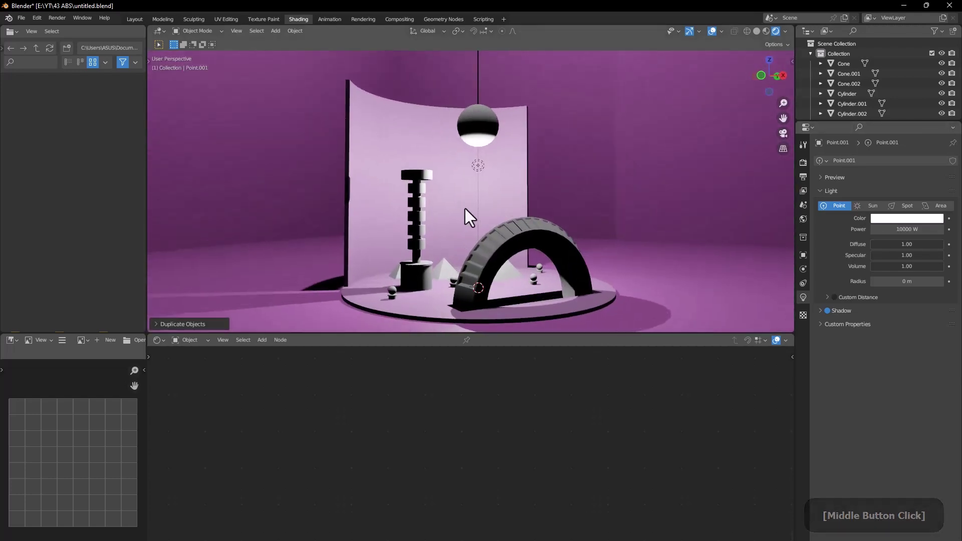
Step: Duplicate the point light and split the viewport into rendered and solid views
middle_click(457, 232)
middle_click(454, 226)
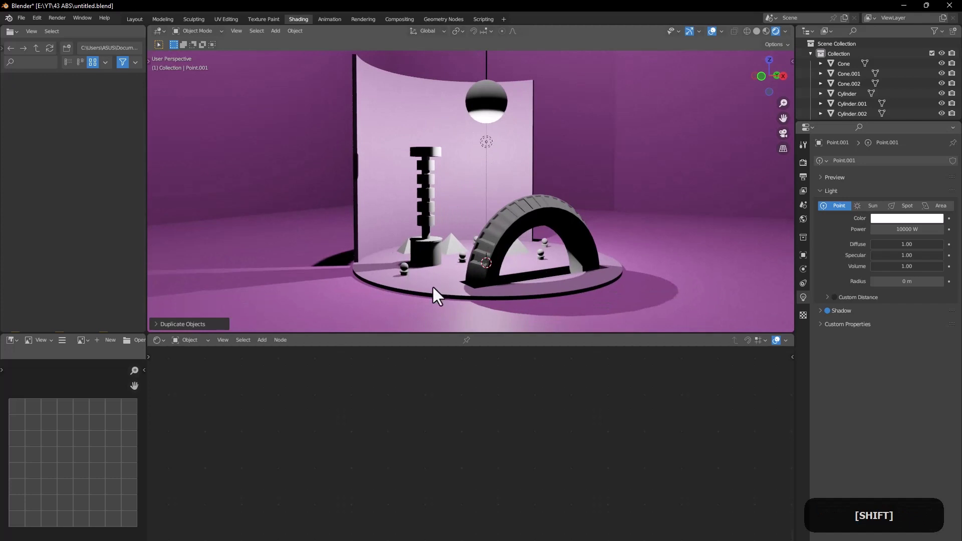
left_click(436, 293)
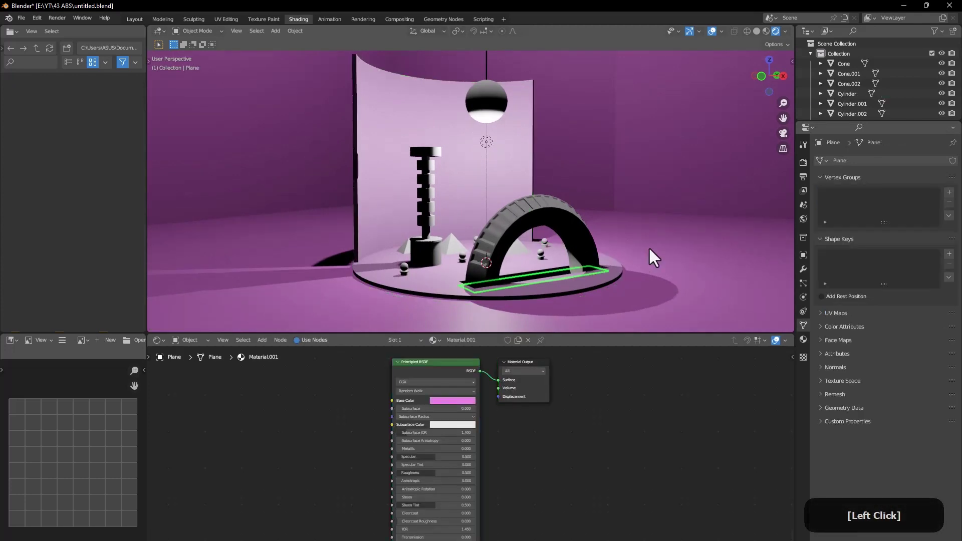
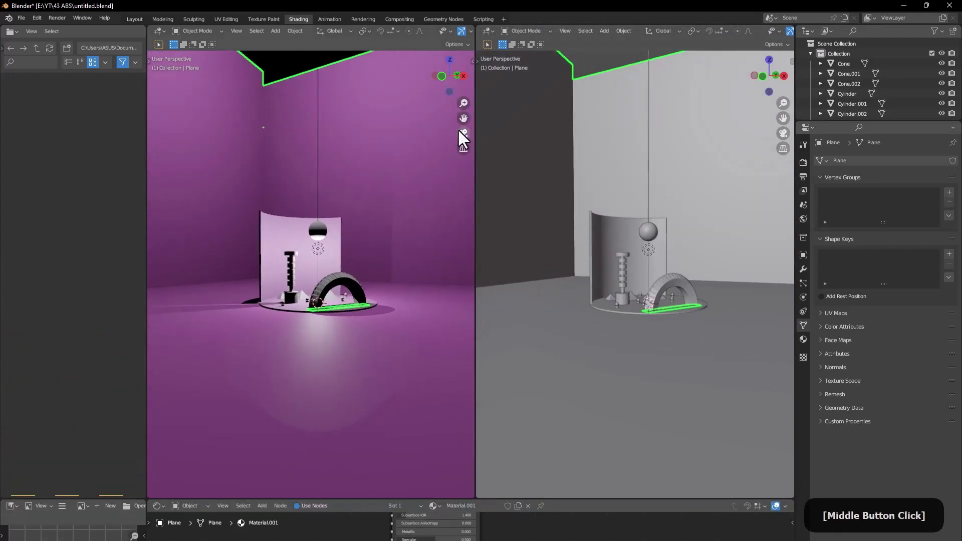
Step: Add a camera to the scene and pull back to see the whole room
left_click(591, 328)
middle_click(598, 342)
key("shift+a")
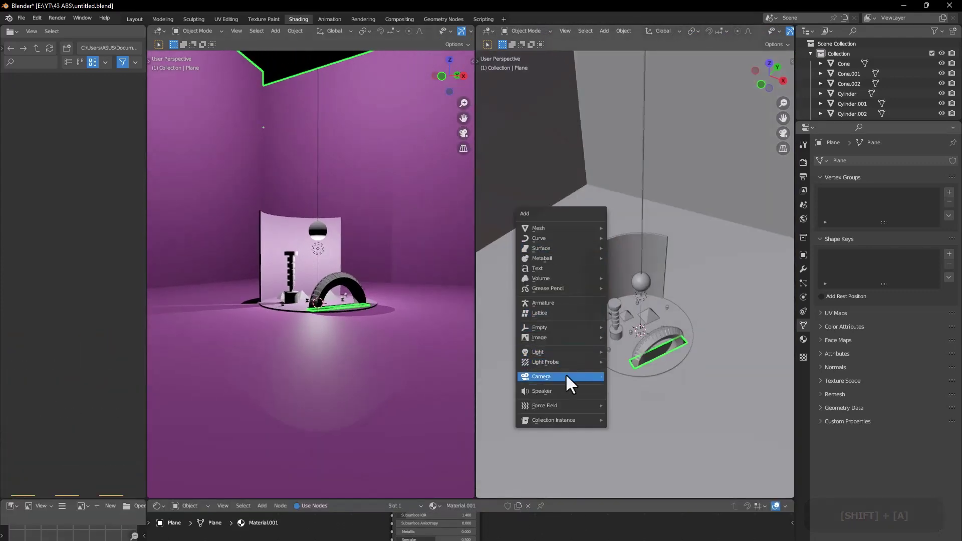
key("shift+a")
middle_click(603, 336)
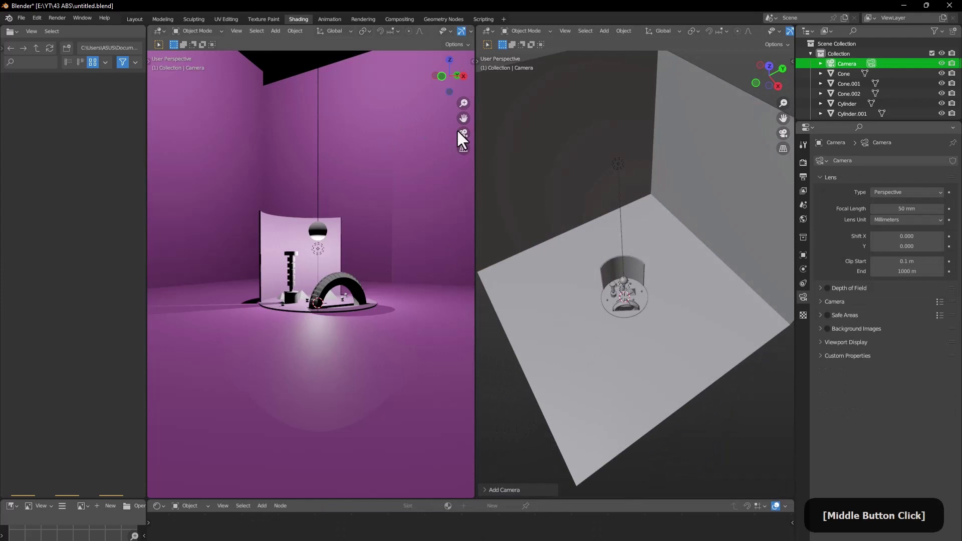
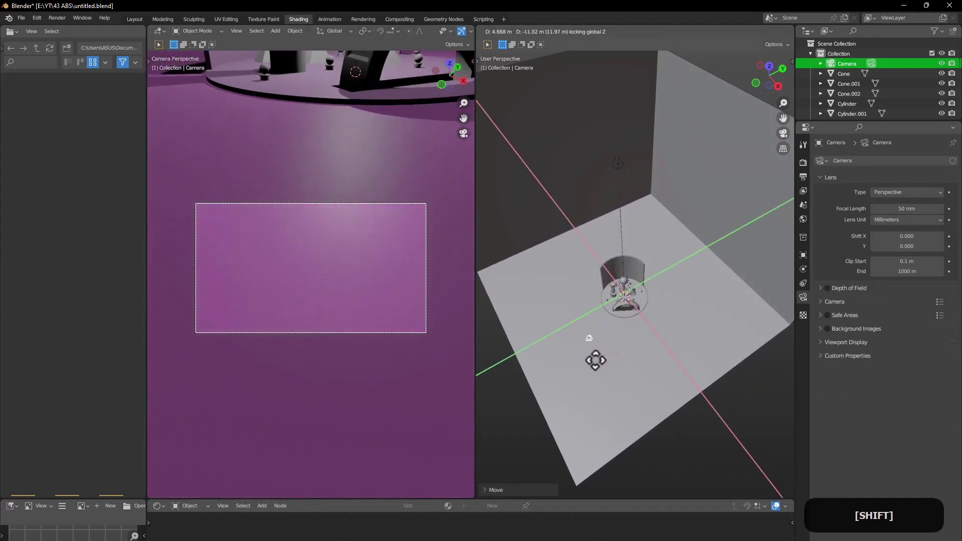
Step: Move and rotate the camera toward the shapes with a 93 mm focal length
key("r")
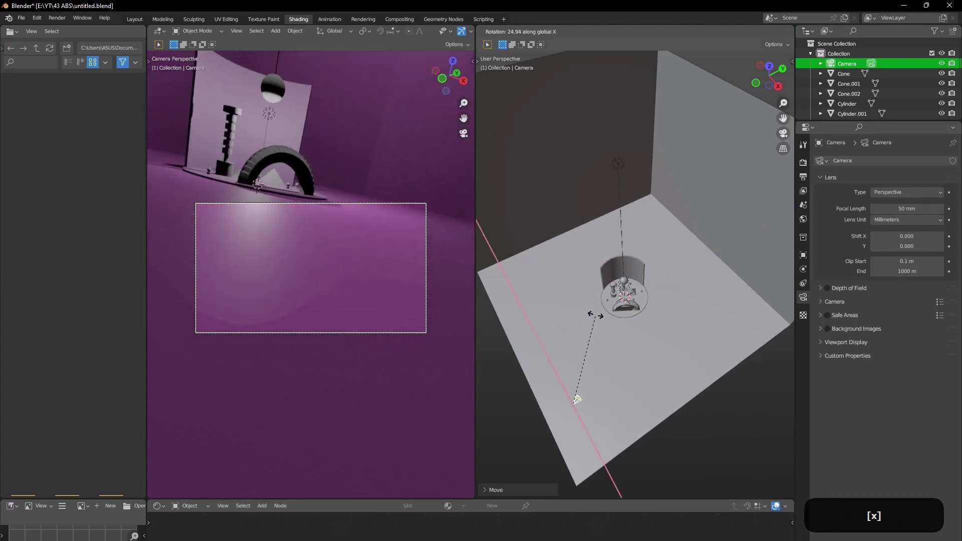
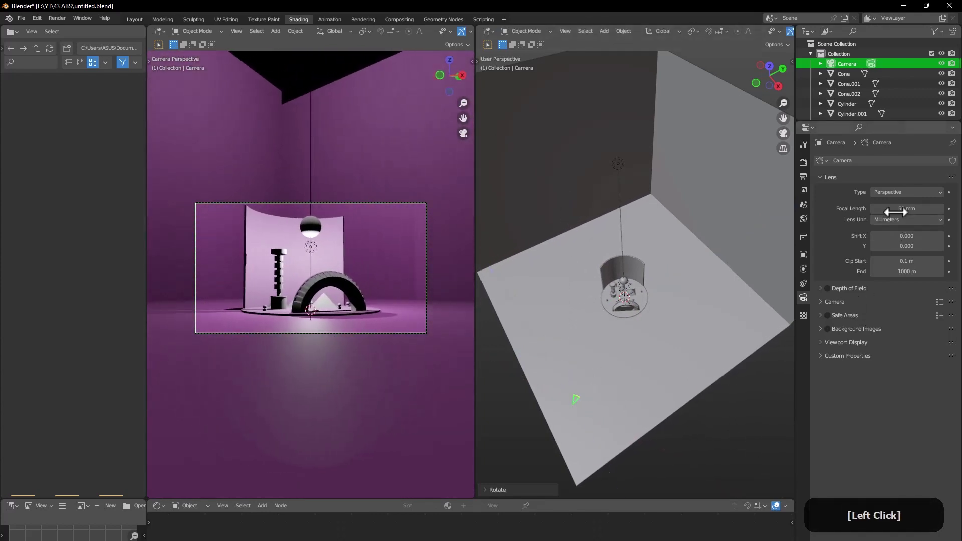
key("g")
key("shift+z")
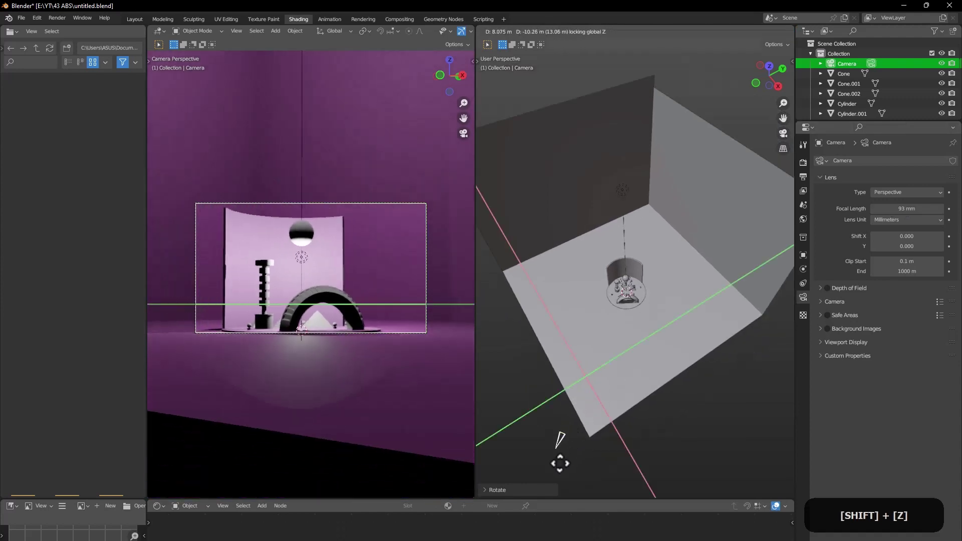
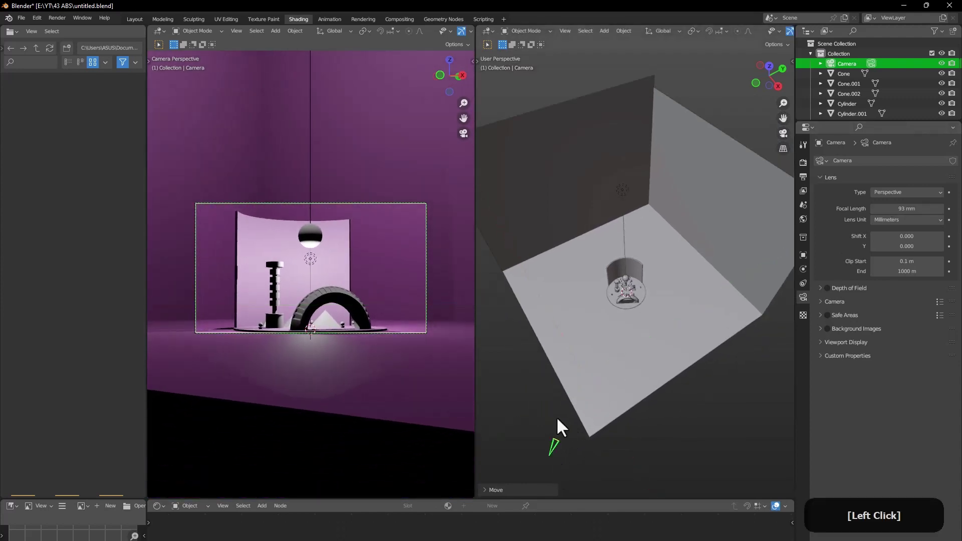
key("r")
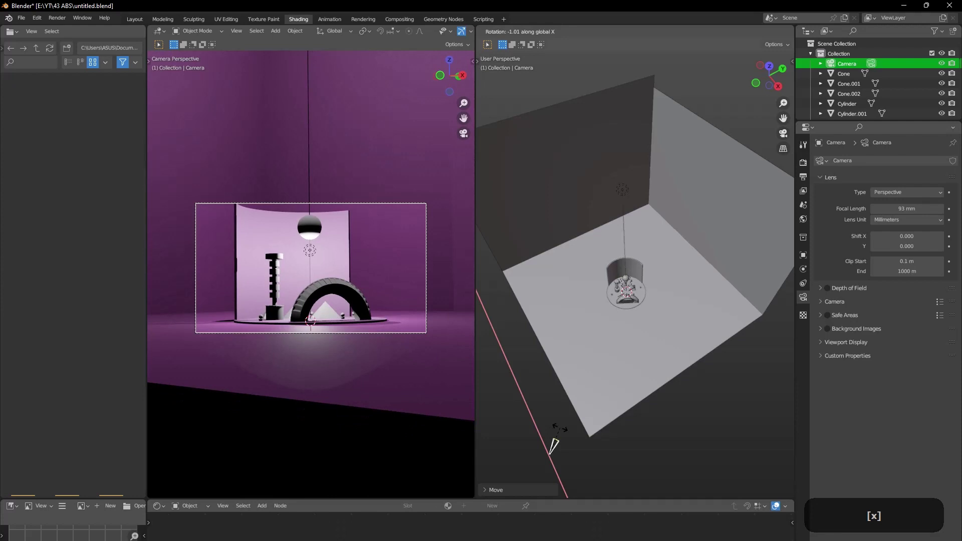
left_click(564, 437)
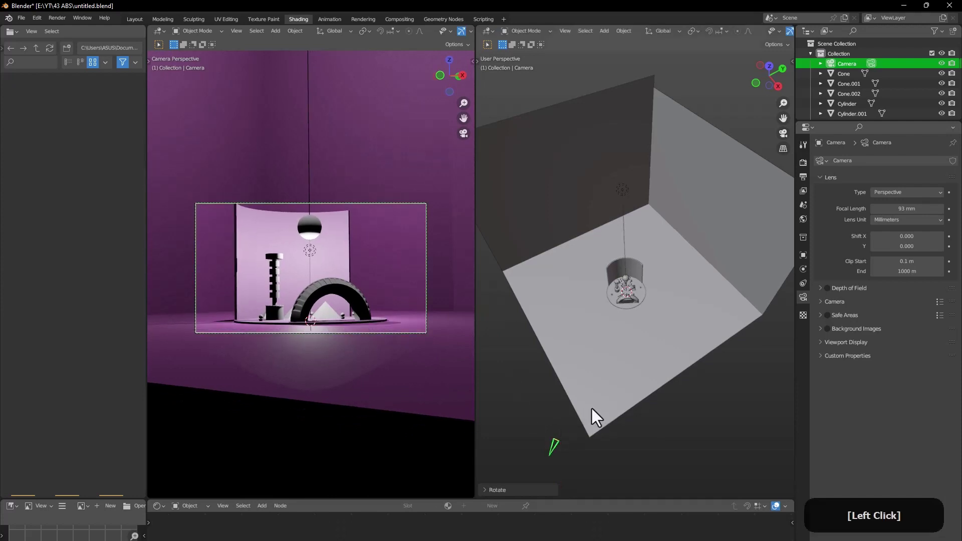
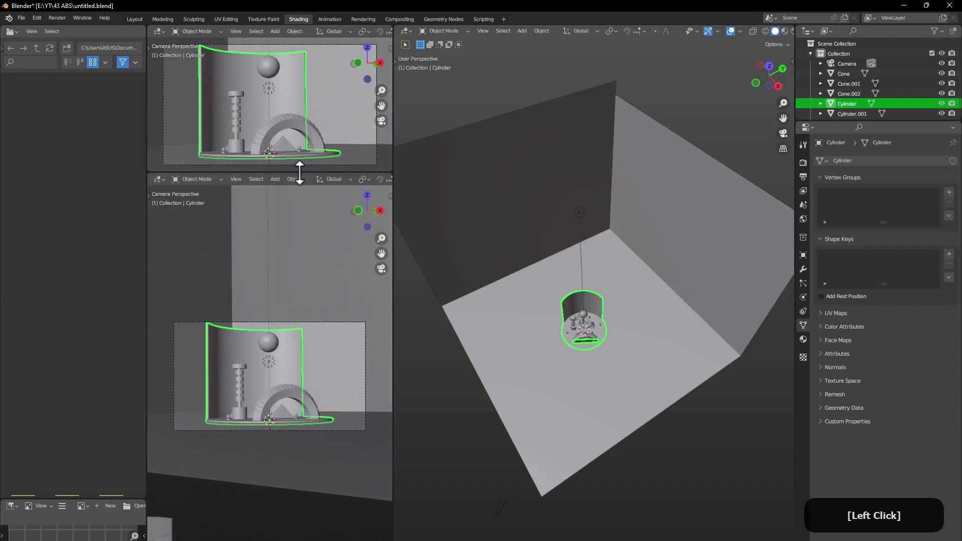
Step: Split the left viewport and switch one area to the Shader Editor
middle_click(567, 362)
middle_click(590, 309)
left_click(734, 282)
middle_click(465, 293)
middle_click(603, 284)
middle_click(595, 303)
middle_click(606, 313)
middle_click(589, 340)
key("z")
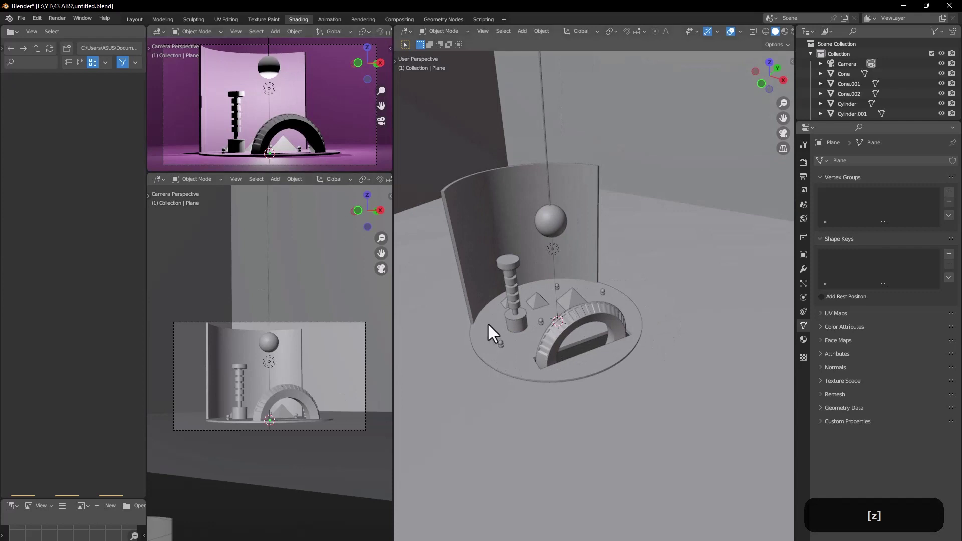
left_click(166, 186)
Step: Select the ribbed middle section of the column and give it a new material
middle_click(560, 366)
middle_click(651, 364)
middle_click(517, 339)
left_click(557, 373)
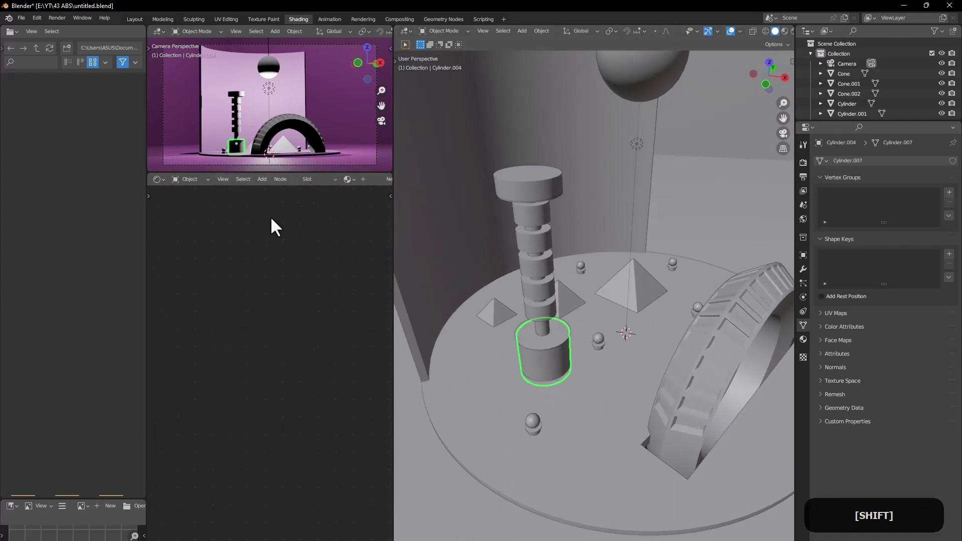
middle_click(265, 280)
left_click(254, 280)
key("shift+a")
left_click(314, 240)
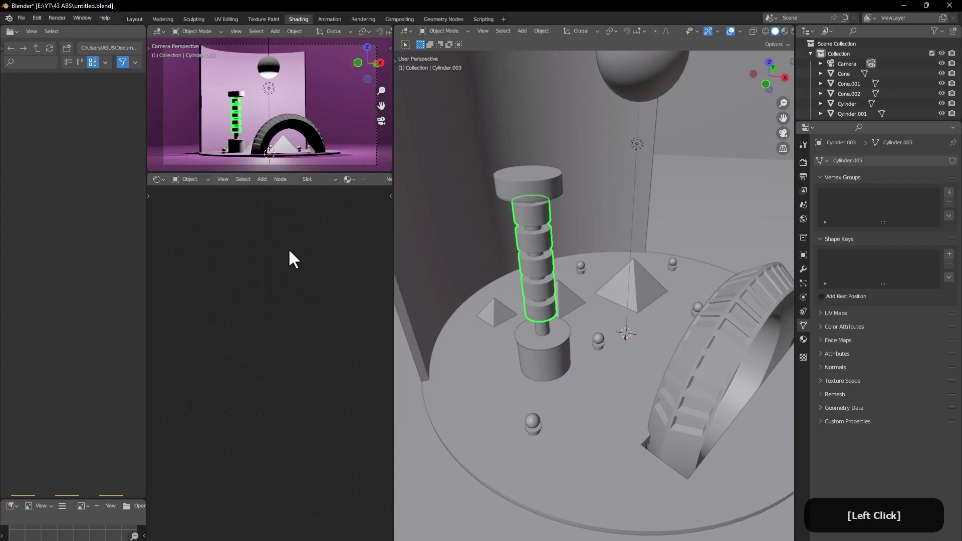
middle_click(217, 407)
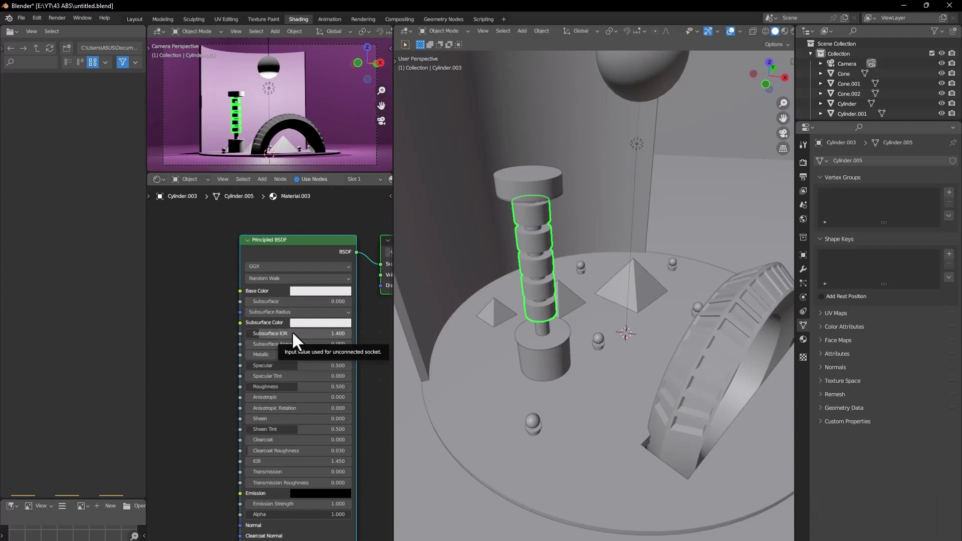
Step: Make the ribbed section glossy red-brown via Subsurface, IOR, Anisotropic and Base Color
left_click(273, 311)
key("z")
middle_click(508, 274)
middle_click(527, 262)
left_click(283, 342)
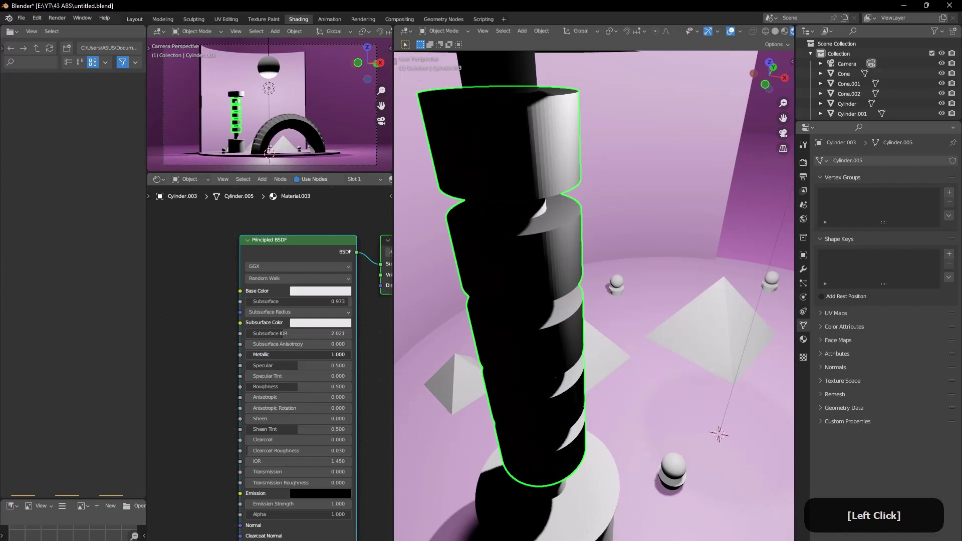
left_click(281, 423)
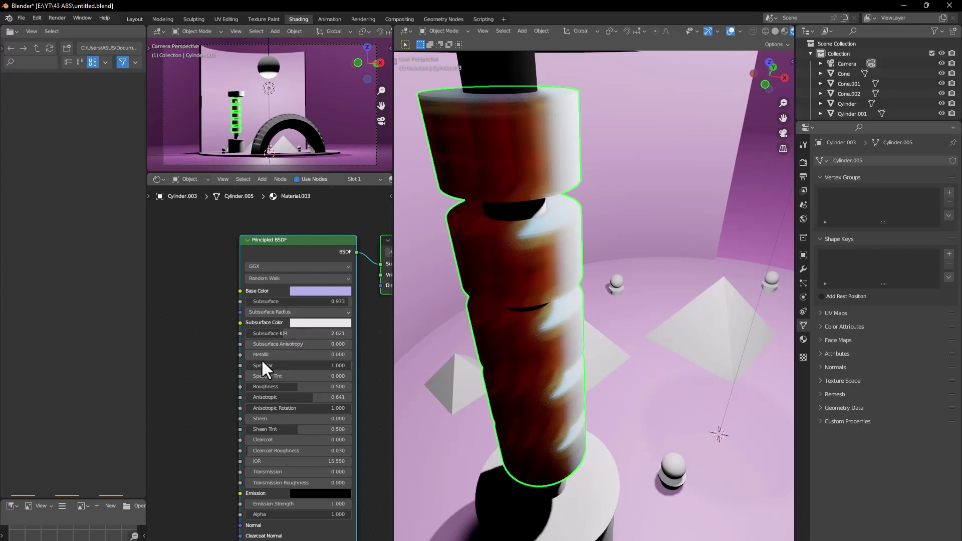
left_click(264, 362)
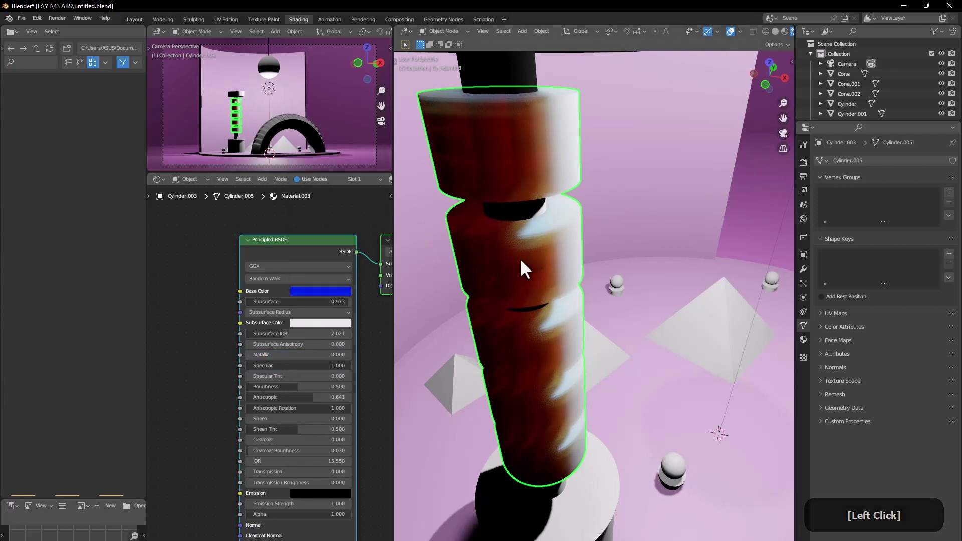
Step: Give the column's base cylinder a yellow colour with Metallic 1
middle_click(590, 324)
middle_click(533, 333)
middle_click(526, 256)
middle_click(526, 277)
left_click(609, 381)
middle_click(608, 377)
middle_click(548, 323)
middle_click(537, 300)
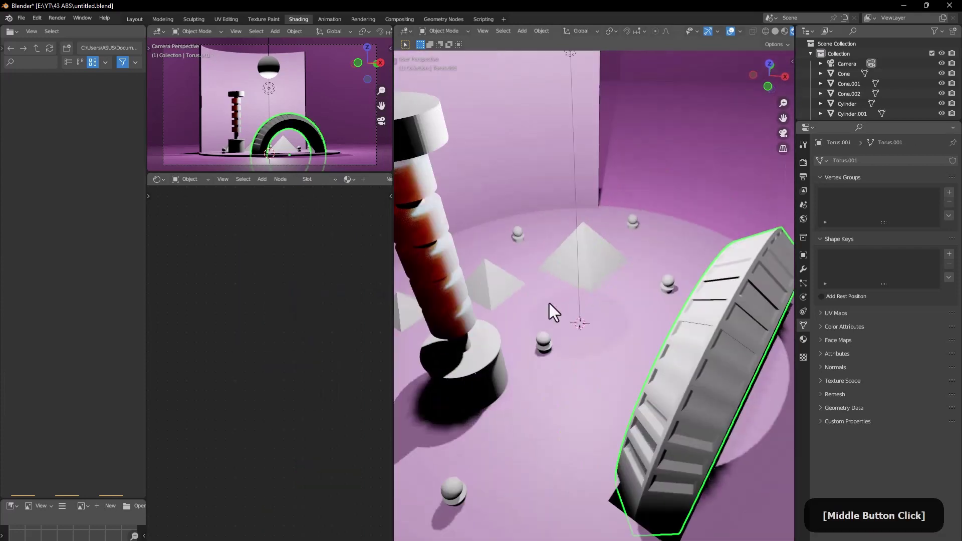
middle_click(517, 317)
left_click(570, 315)
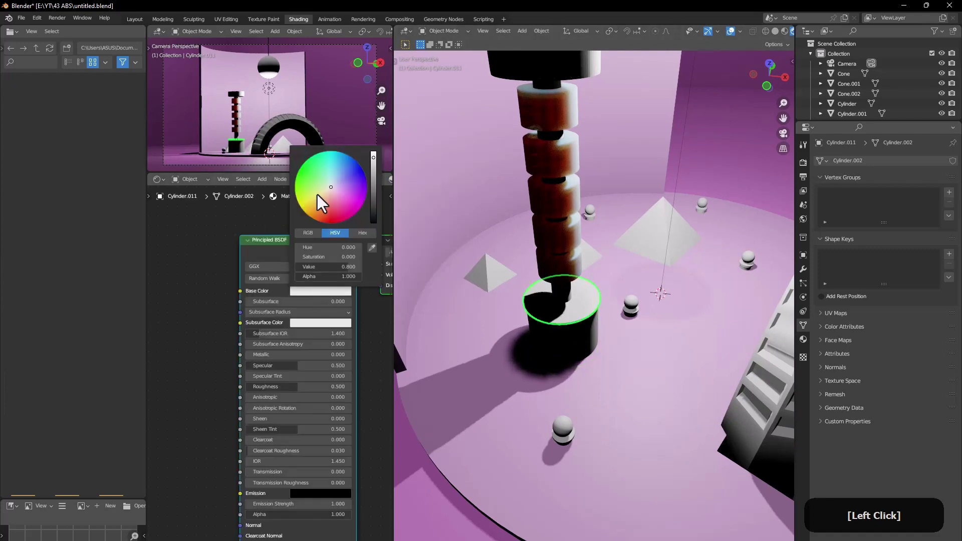
left_click(277, 362)
middle_click(554, 332)
middle_click(463, 340)
left_click(318, 303)
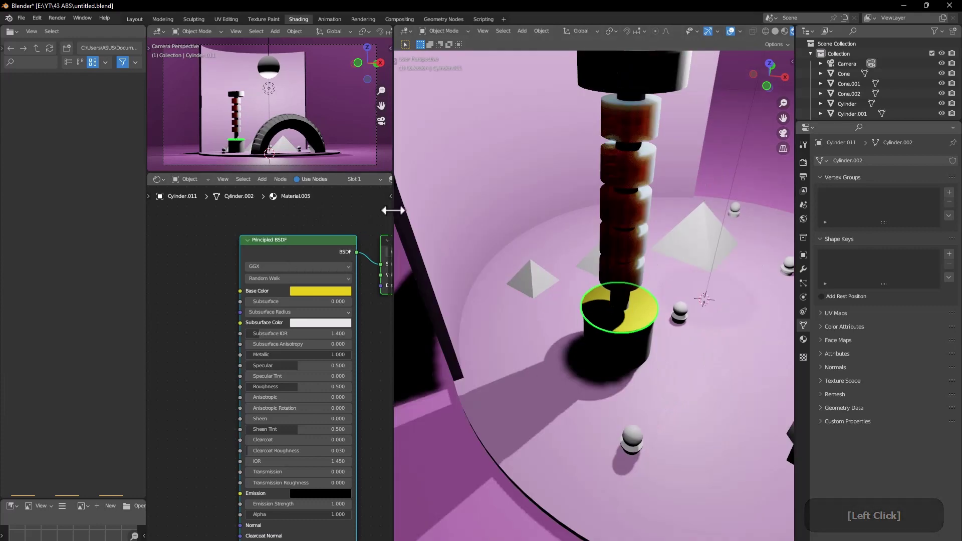
Step: Check the column's top disc and add an area light to the scene
middle_click(620, 290)
middle_click(633, 220)
middle_click(586, 362)
left_click(720, 194)
left_click(353, 186)
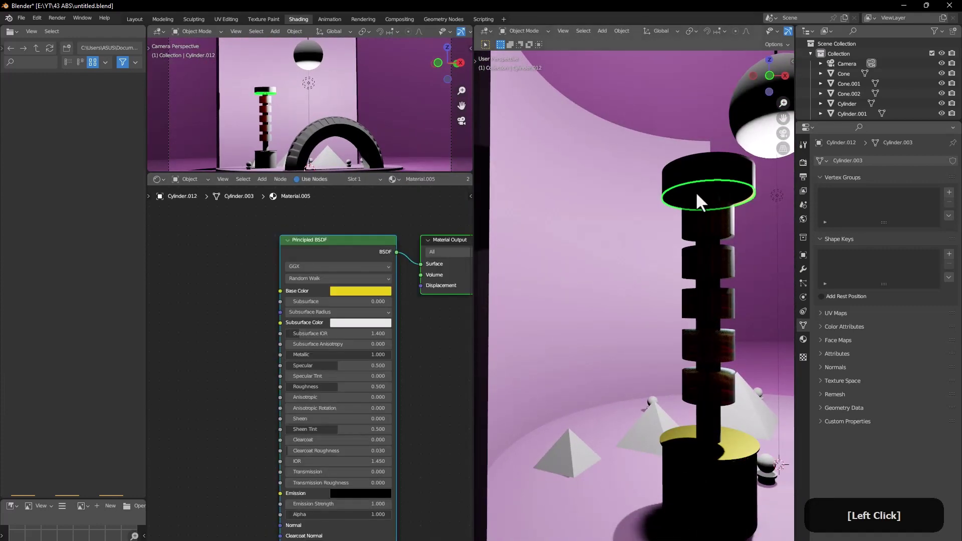
middle_click(697, 201)
middle_click(562, 285)
middle_click(563, 290)
middle_click(586, 287)
left_click(571, 252)
middle_click(589, 267)
key("shift+a")
left_click(632, 287)
middle_click(650, 368)
Step: Raise the area light straight up above the column and set it red at 1000 W
middle_click(591, 403)
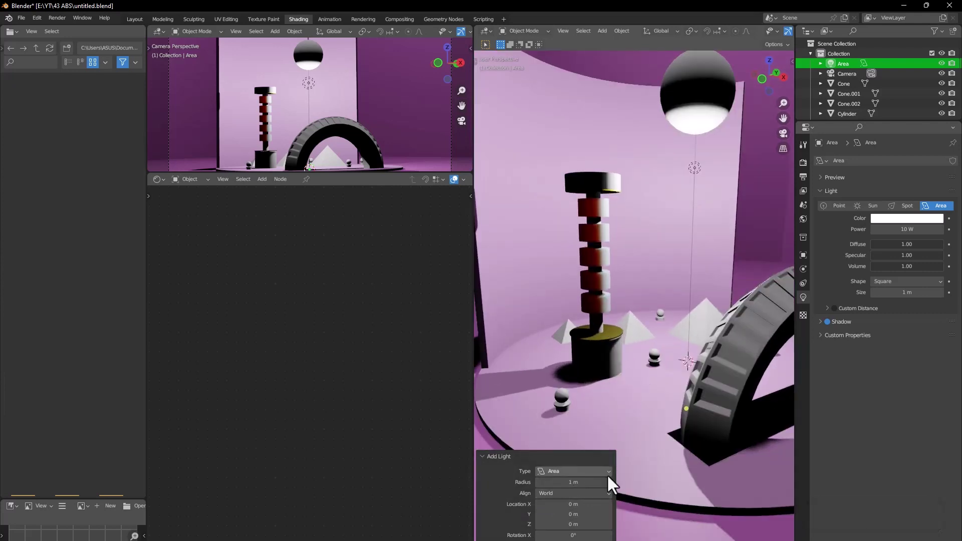
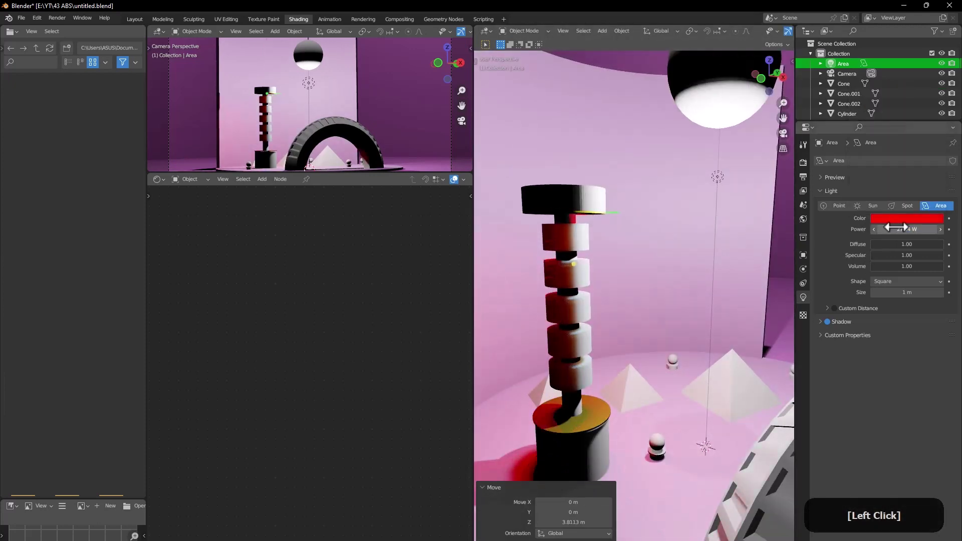
key("1")
key("Return")
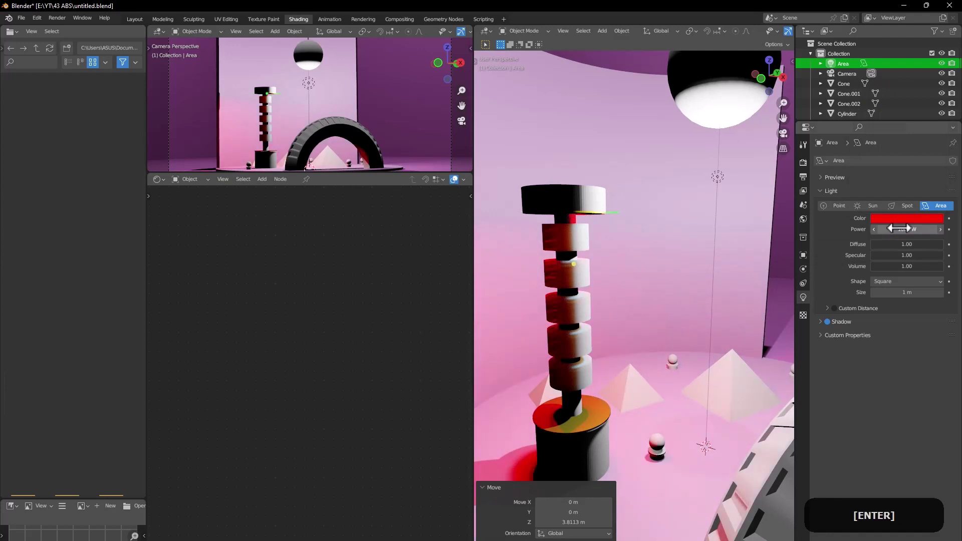
left_click(914, 257)
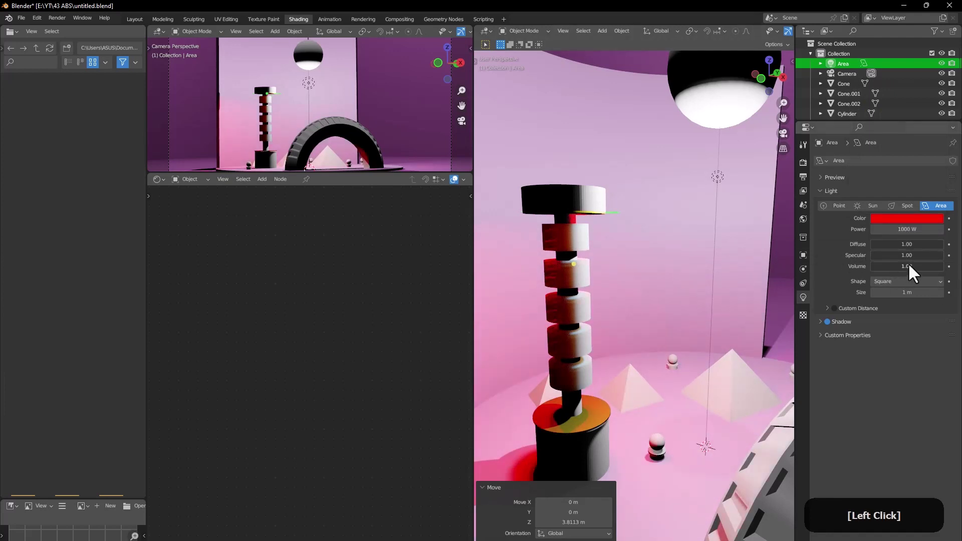
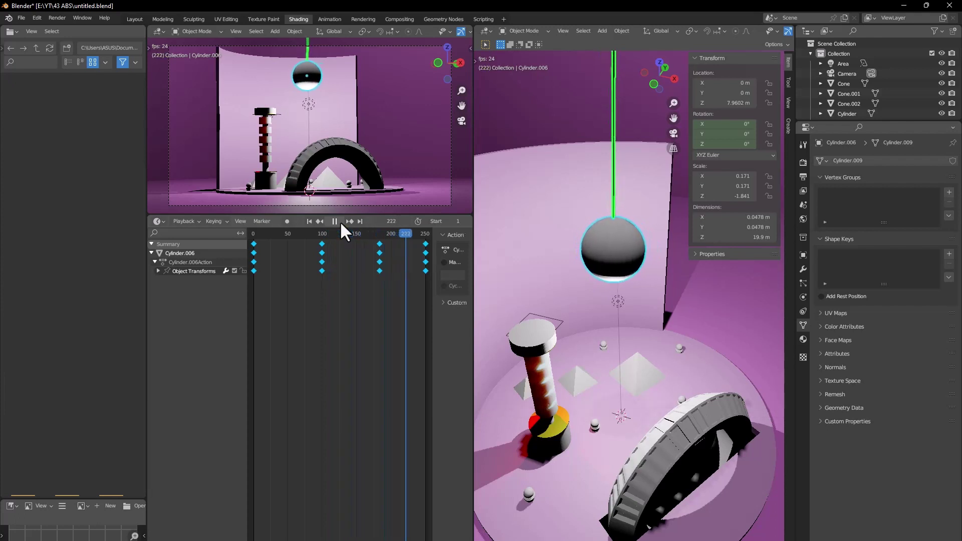
Step: Select the small sphere and set its Subsurface Color to red
left_click(347, 231)
left_click(544, 345)
middle_click(657, 356)
middle_click(630, 353)
left_click(608, 376)
left_click(171, 231)
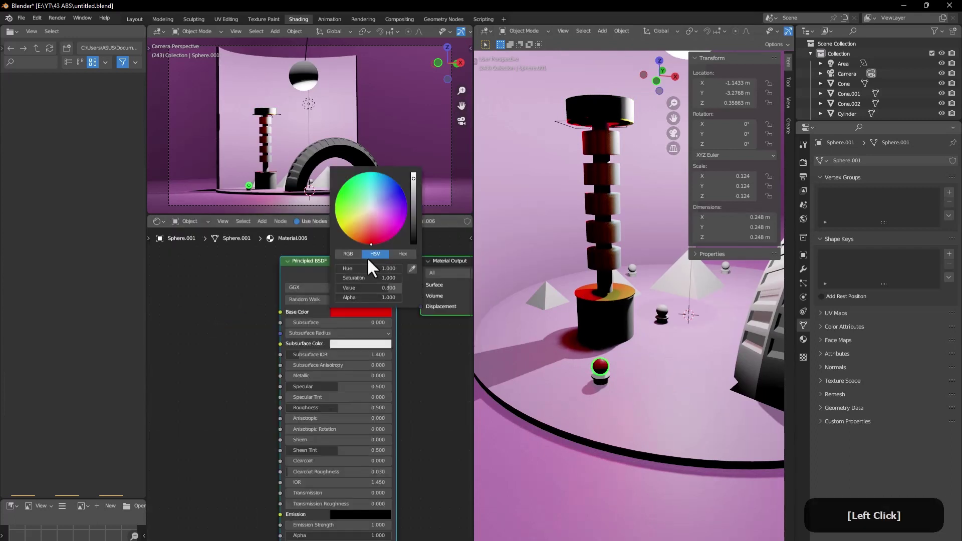
Step: Set the sphere's Emission to red with strength 0.1
middle_click(606, 423)
middle_click(649, 322)
middle_click(414, 414)
left_click(340, 470)
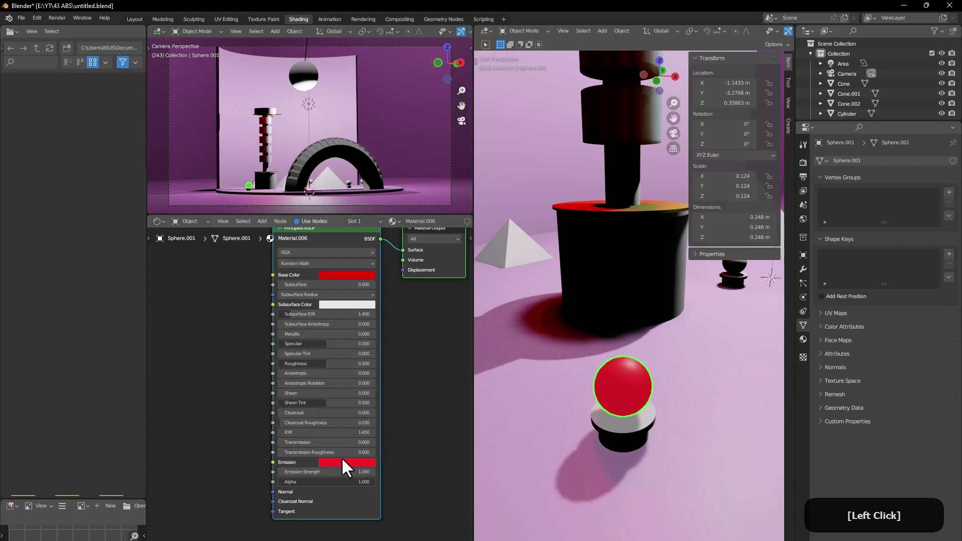
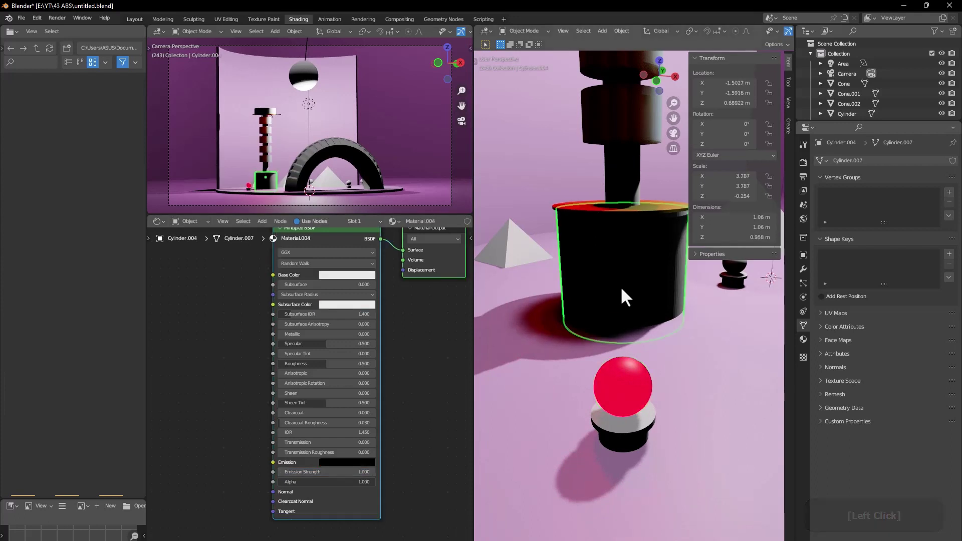
left_click(620, 391)
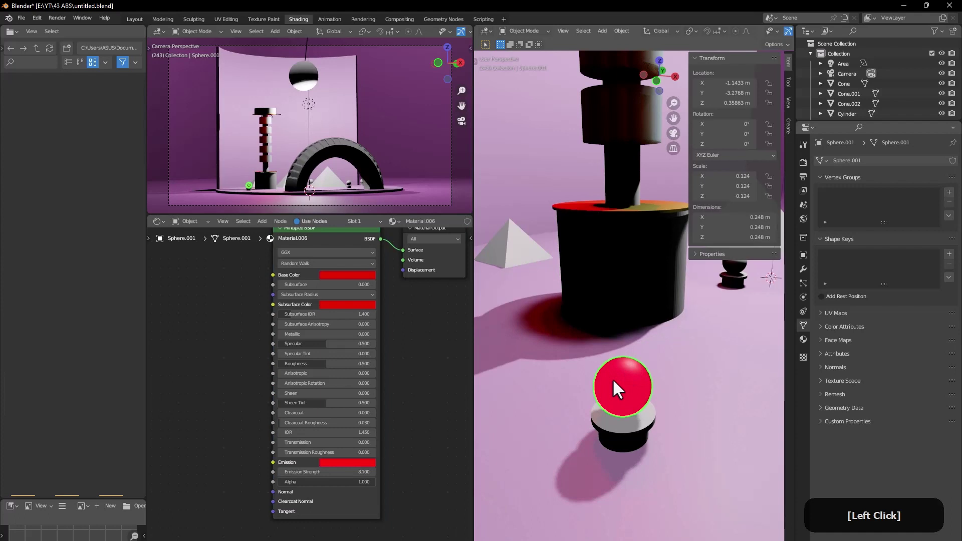
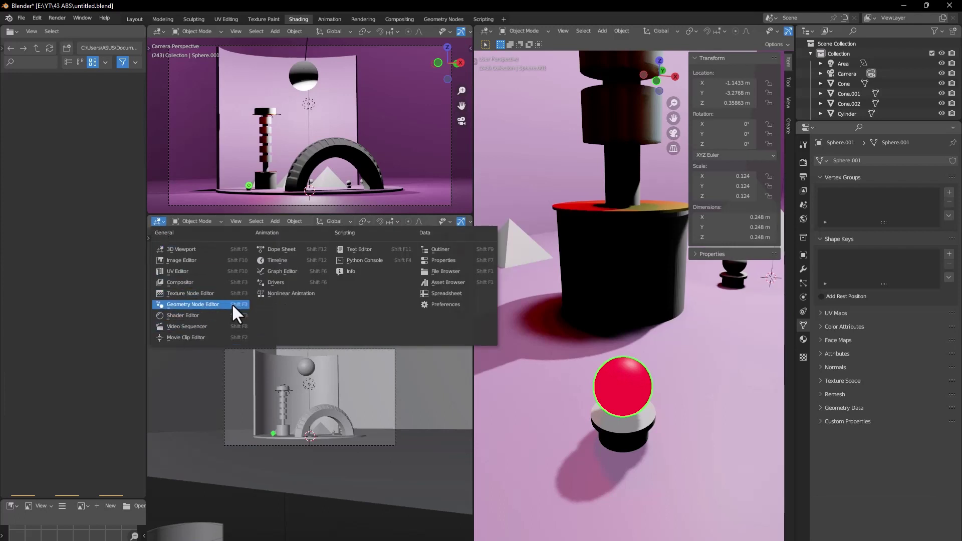
Step: Keyframe the sphere at frame 0, then at frame 25 raise it along Z for a second key
left_click(286, 269)
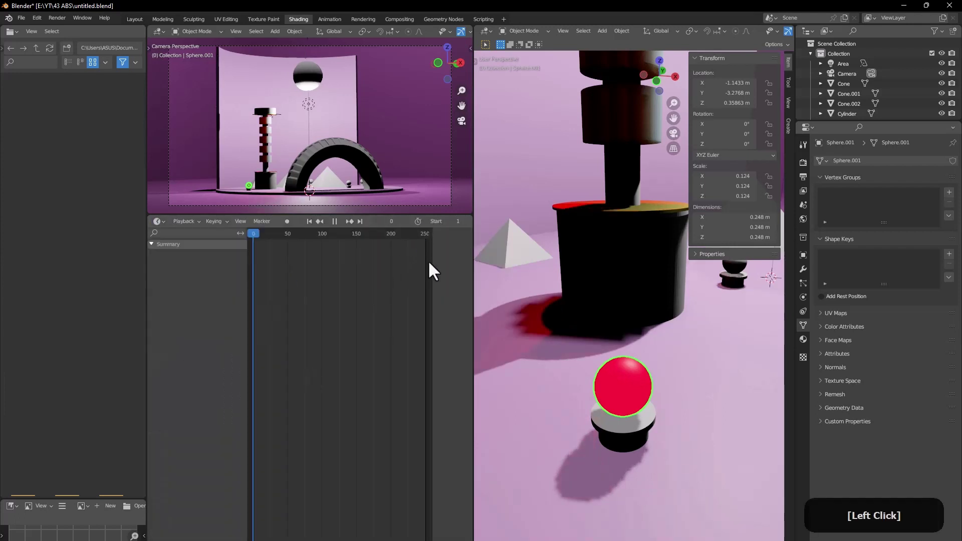
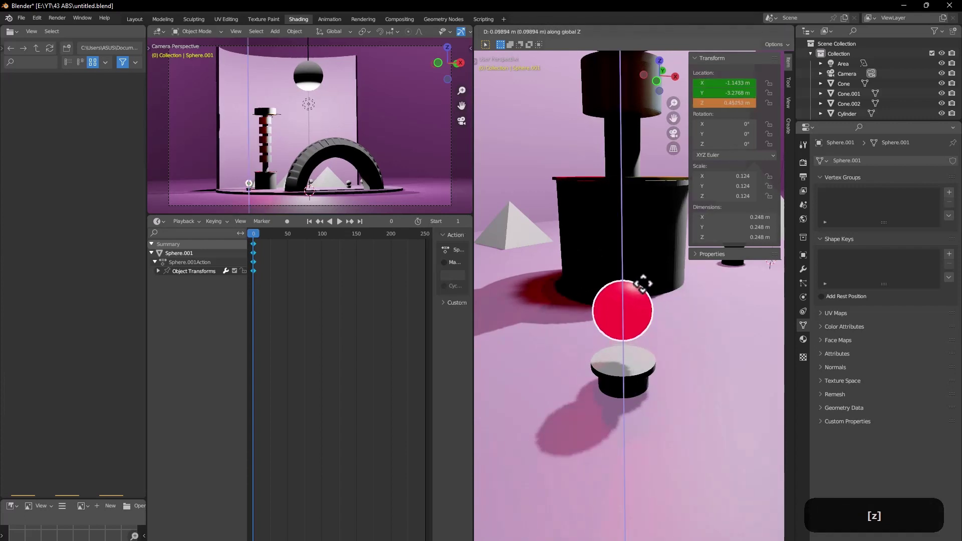
key("Escape")
left_click(269, 245)
right_click(622, 341)
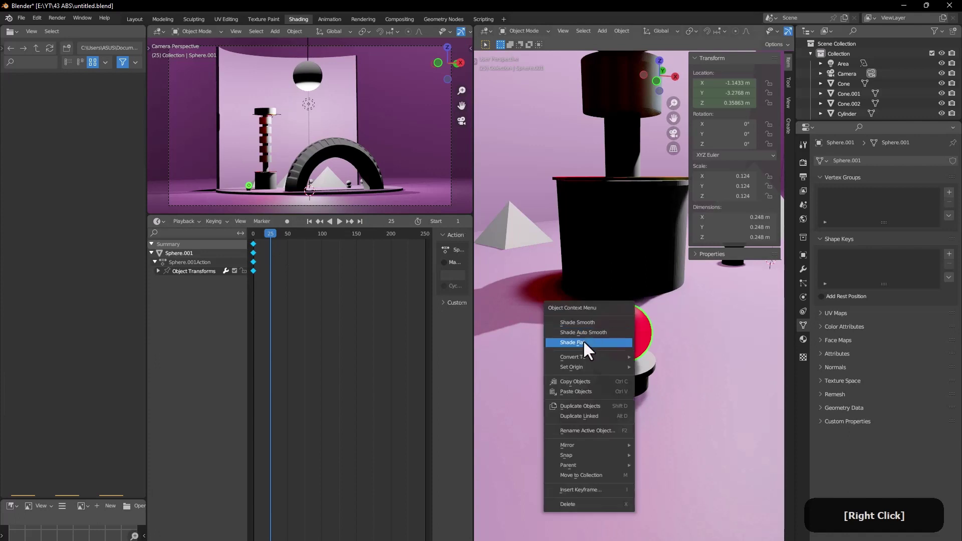
left_click(649, 339)
key("g")
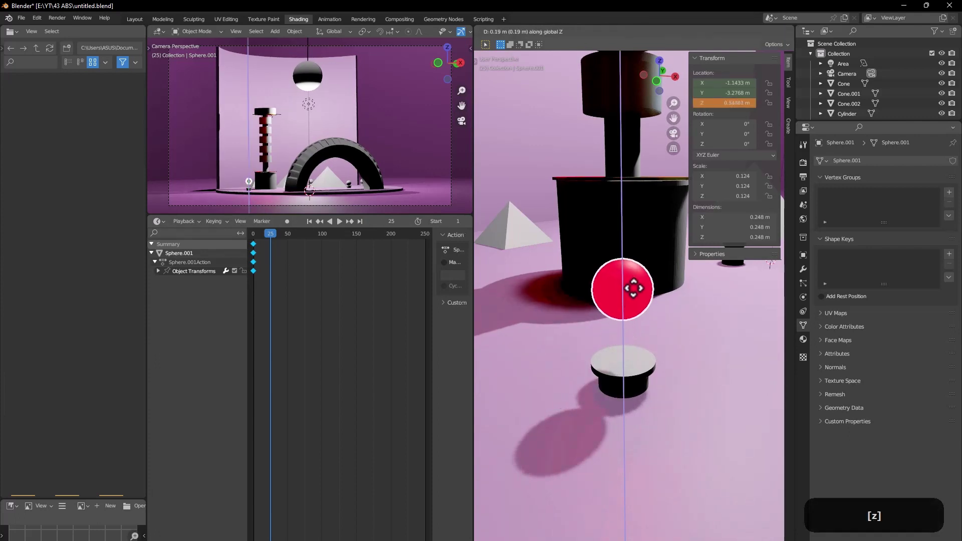
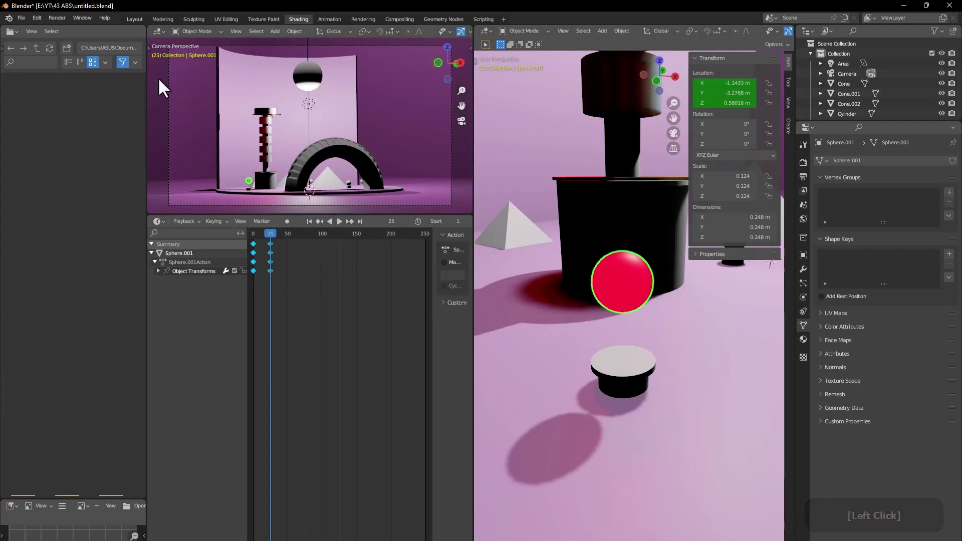
Step: Key the sphere back at Z 0.358632 on frame 50, add a Cycles F-Curve modifier and play it
left_click(157, 38)
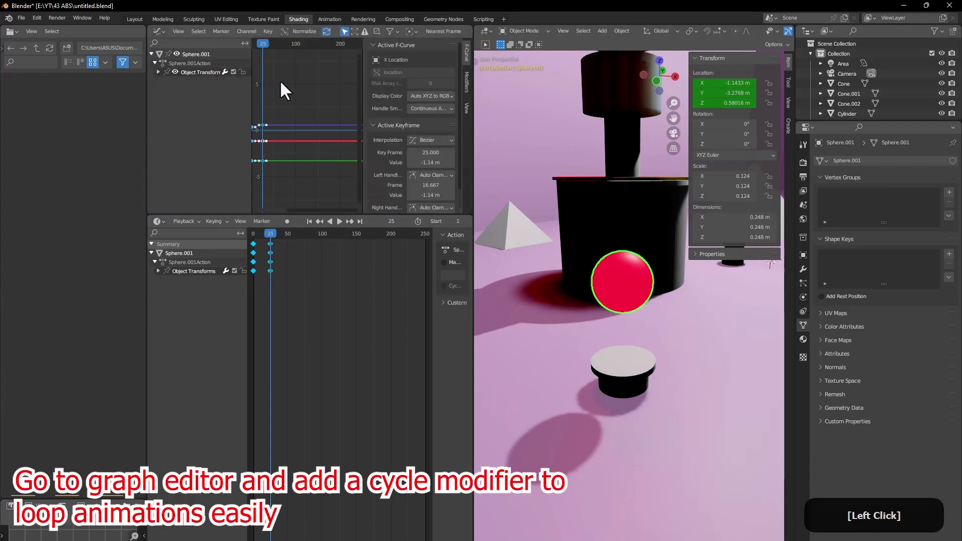
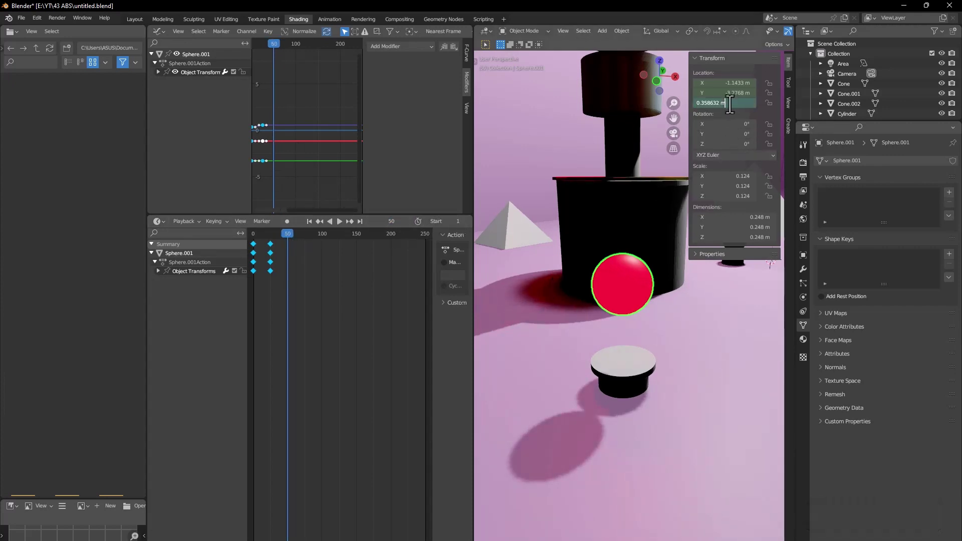
key("Return")
right_click(739, 109)
left_click(729, 113)
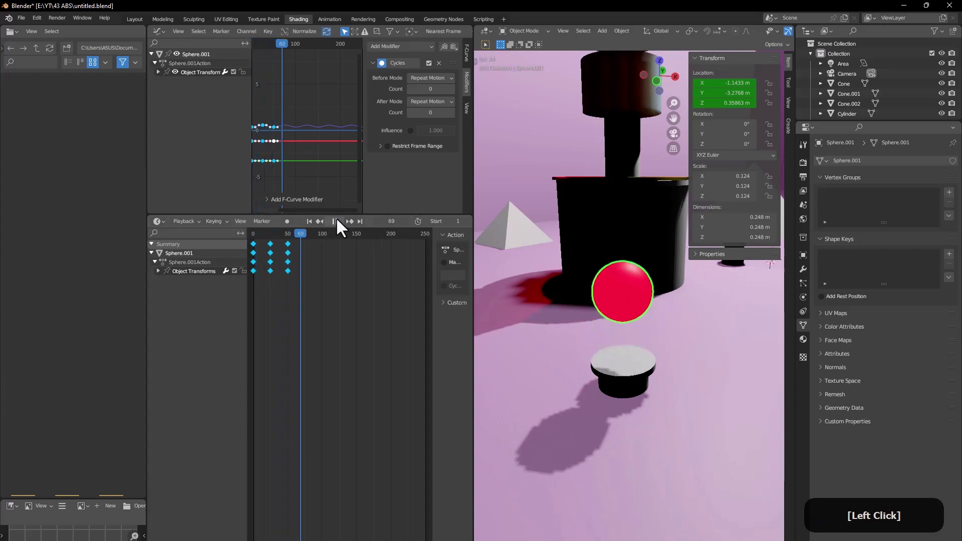
left_click(341, 232)
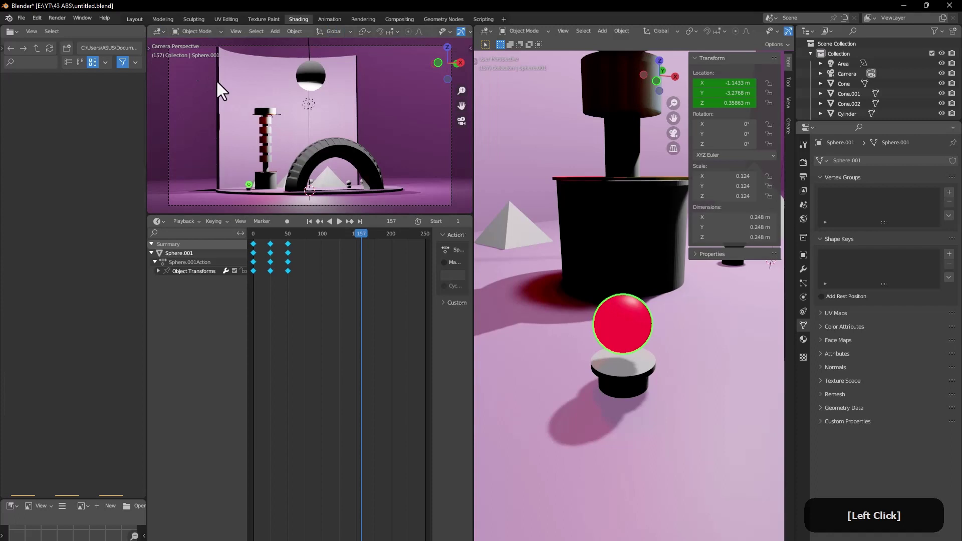
Step: Stop playback and select the grey torus arch
left_click(619, 376)
left_click(626, 331)
middle_click(634, 316)
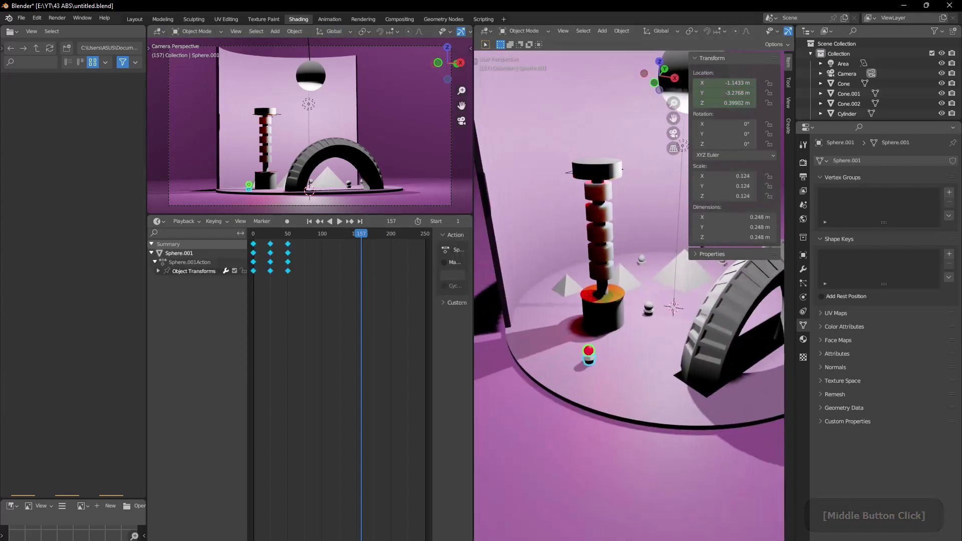
left_click(611, 365)
middle_click(620, 367)
middle_click(627, 363)
middle_click(642, 366)
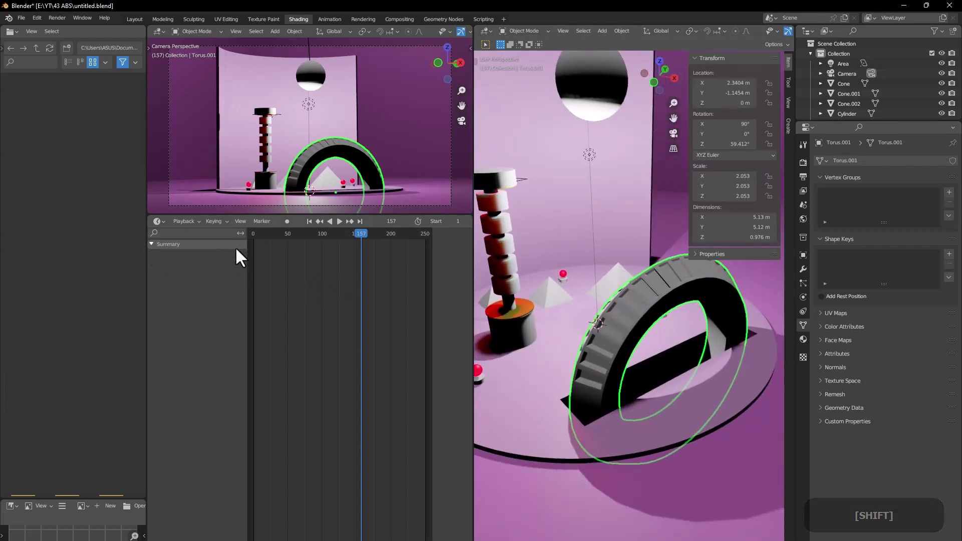
right_click(623, 361)
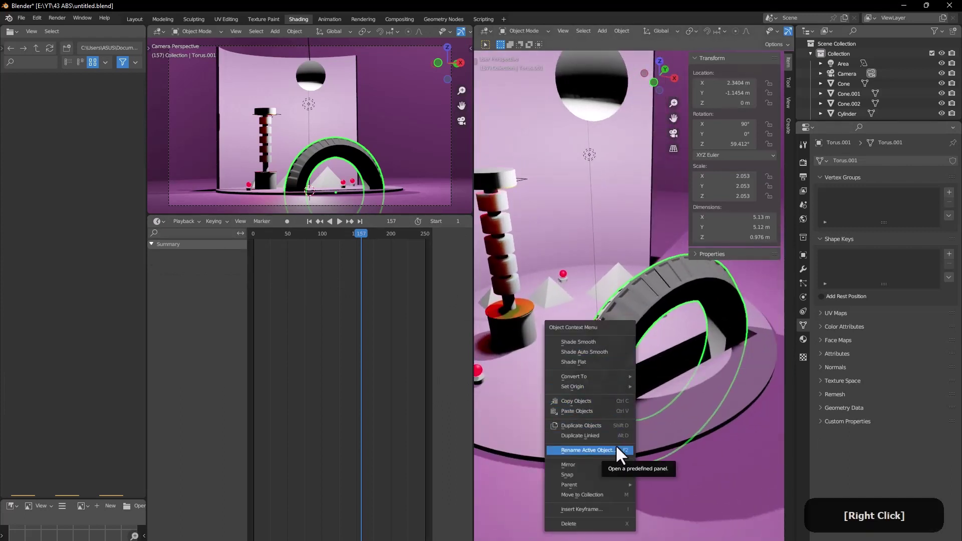
left_click(649, 312)
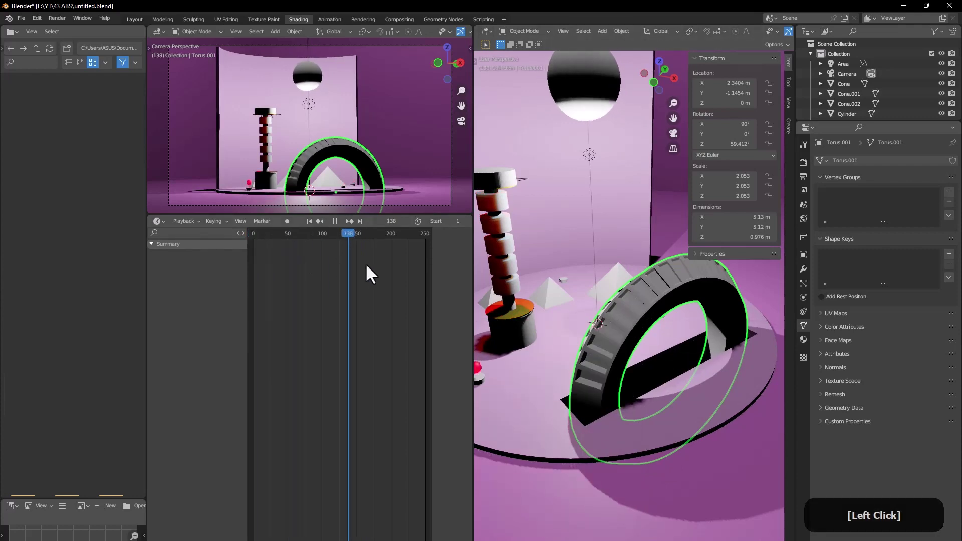
Step: Pull the view back over the stage and switch the lower area to the Shader Editor
middle_click(616, 330)
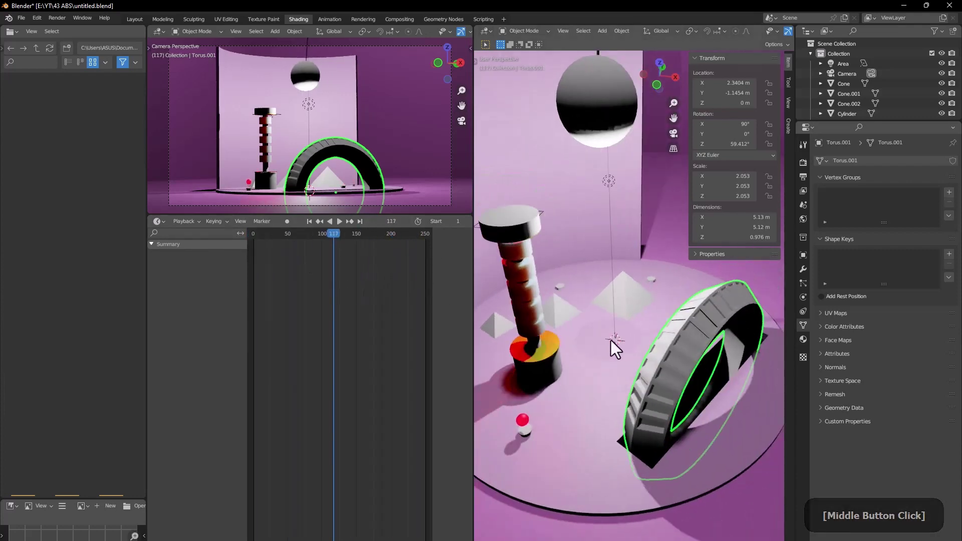
middle_click(656, 346)
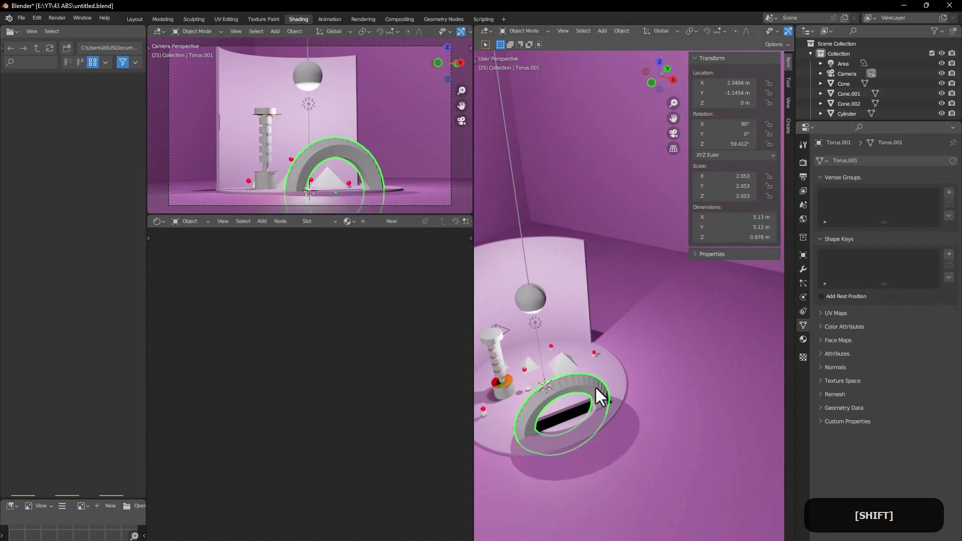
middle_click(615, 369)
middle_click(604, 330)
middle_click(632, 291)
left_click(641, 303)
Step: Add a red point light of about 170 W under the arch and reselect the arch
key("shift+a")
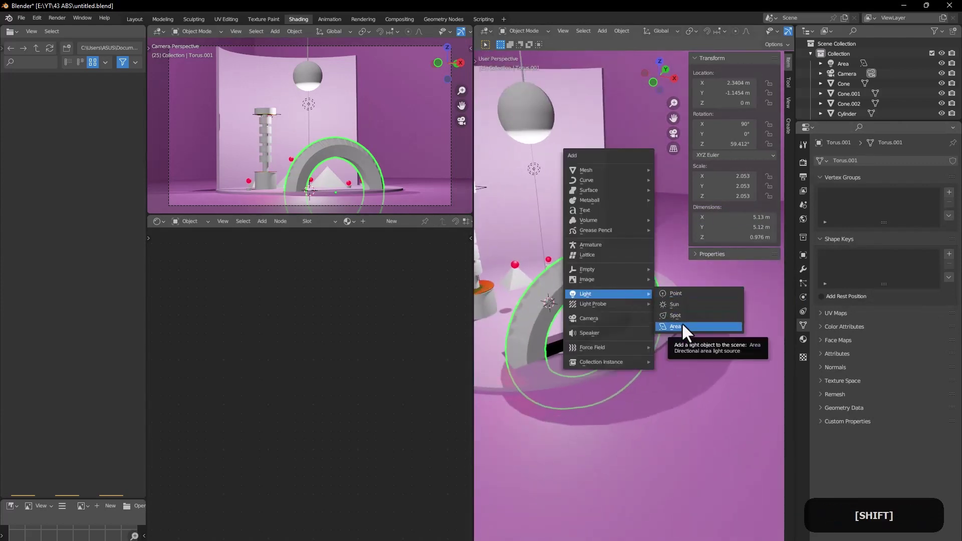
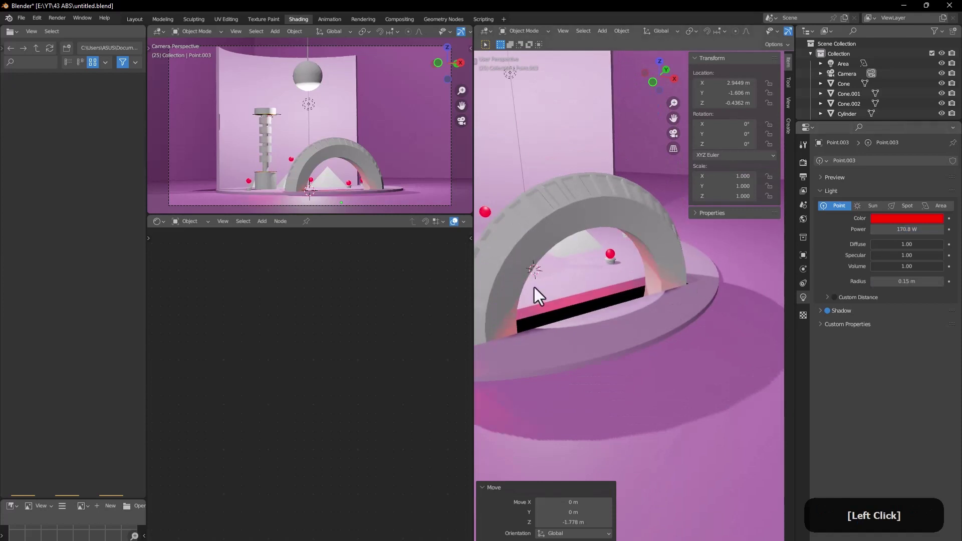
left_click(531, 257)
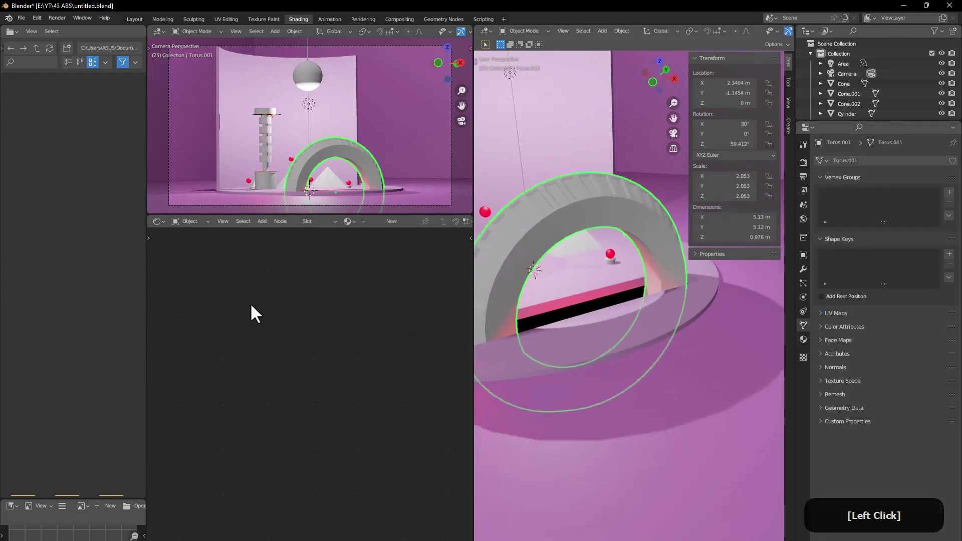
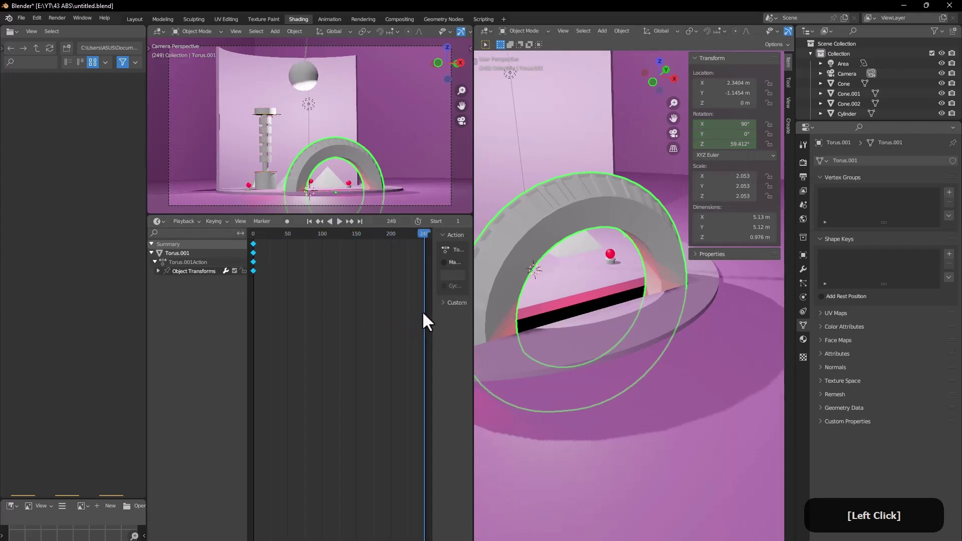
Step: At frame 250, key the arch's Y rotation as a full turn so it spins over playback
key("2")
type("[2] + [5]")
key("Return")
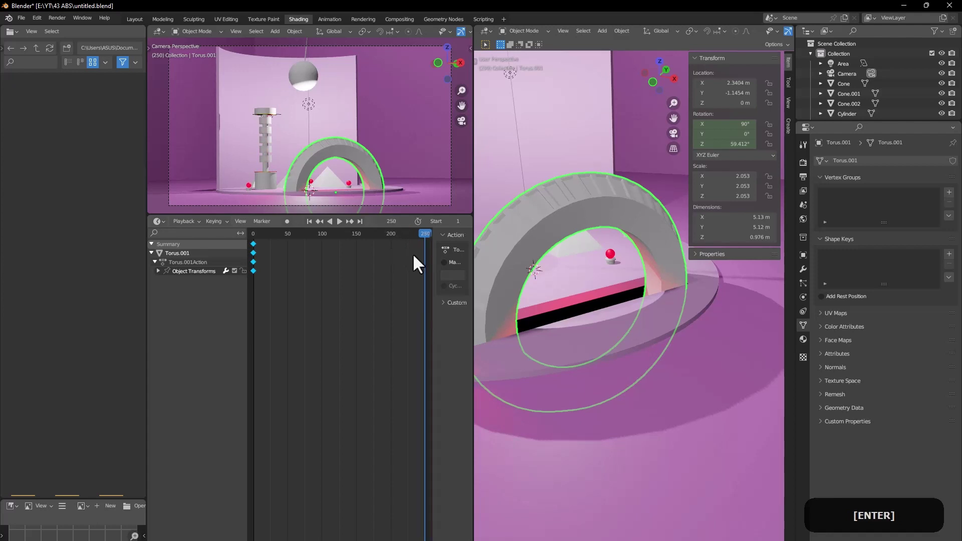
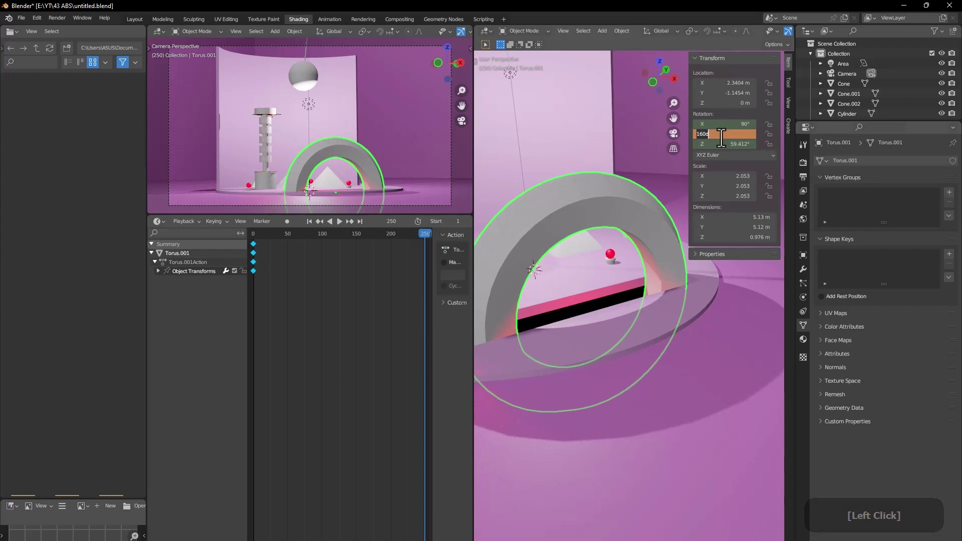
key("7")
key("BackSpace")
key("2")
key("Return")
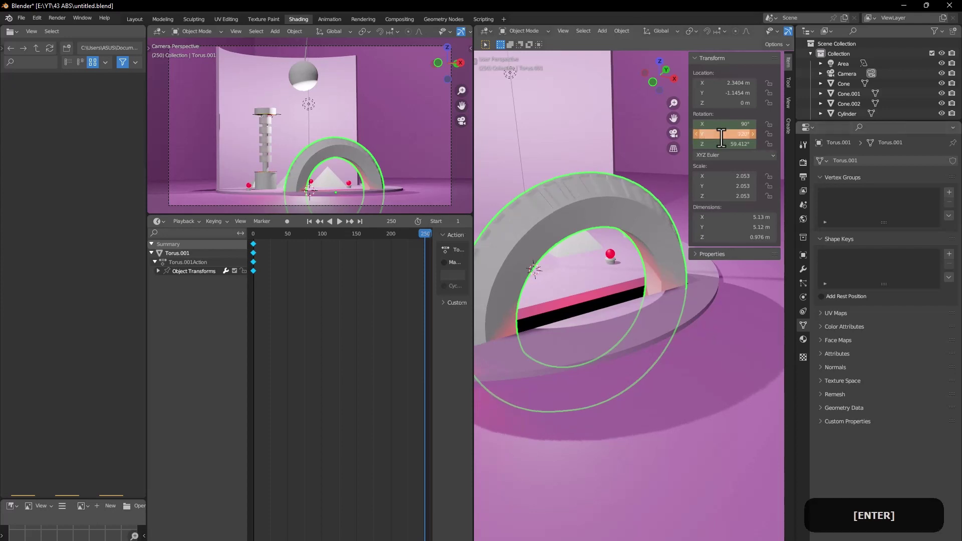
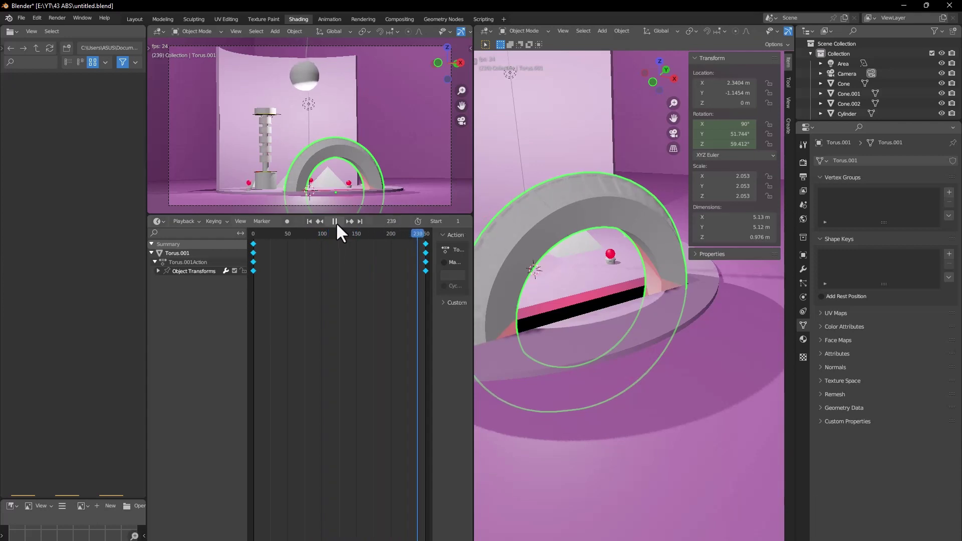
Step: Select the striped column section for material editing
left_click(342, 231)
middle_click(533, 252)
Step: Show Material.003's nodes in the Shader Editor and set Metallic 1, Roughness 0
left_click(600, 346)
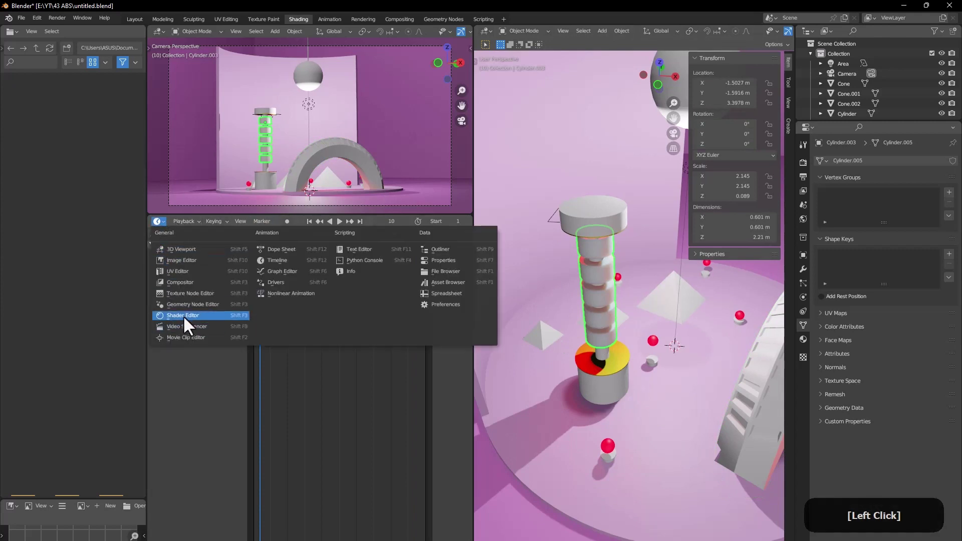
middle_click(218, 287)
left_click(327, 328)
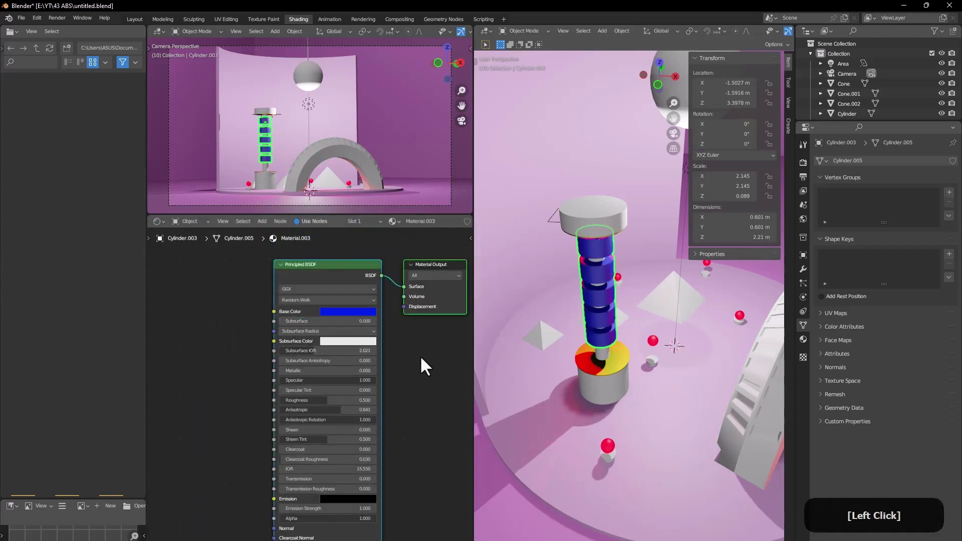
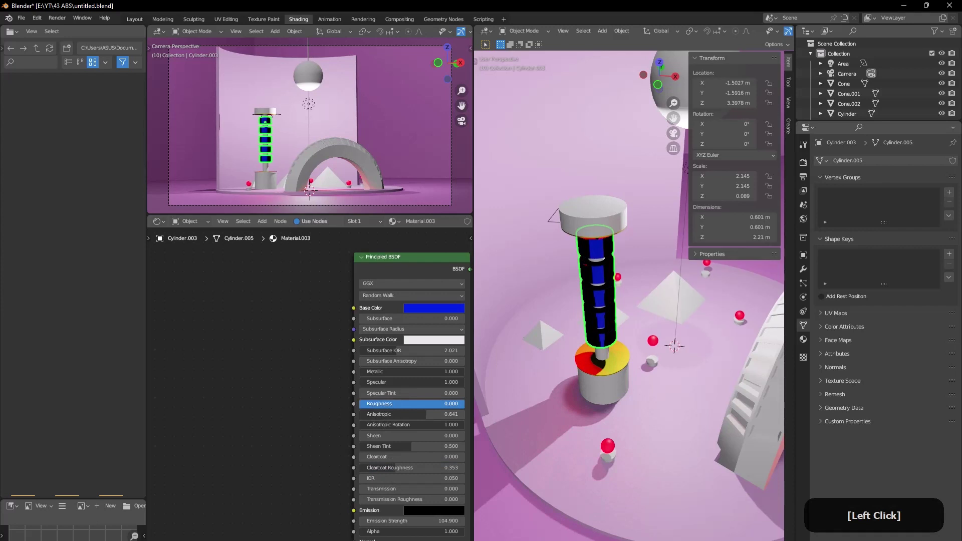
middle_click(329, 497)
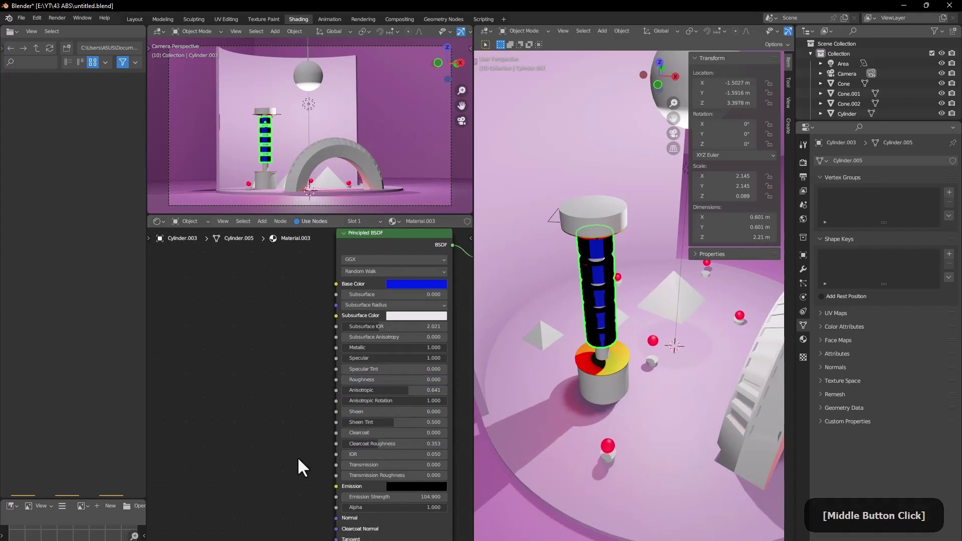
Step: Set Material.006's base colour to pale pink, Emission Strength 0, and preview playback
left_click(299, 379)
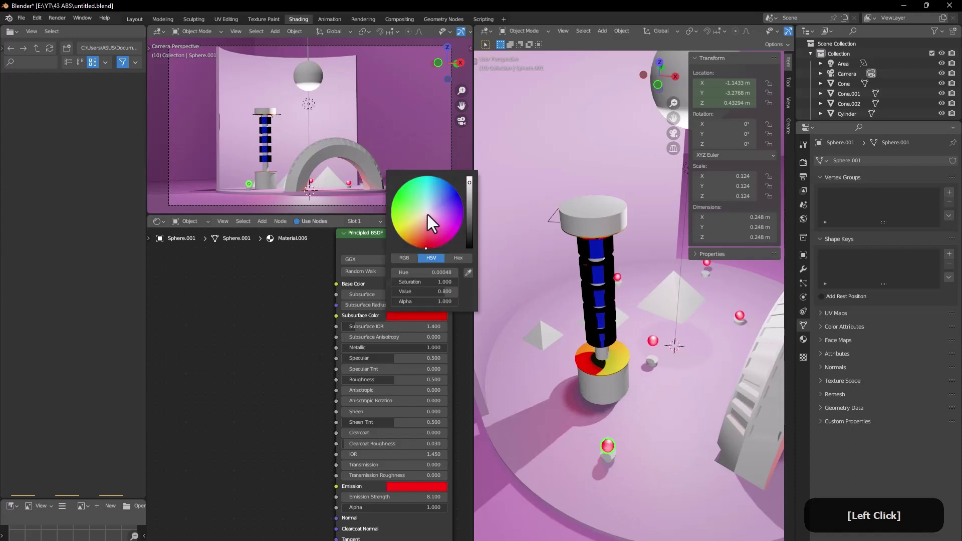
left_click(390, 288)
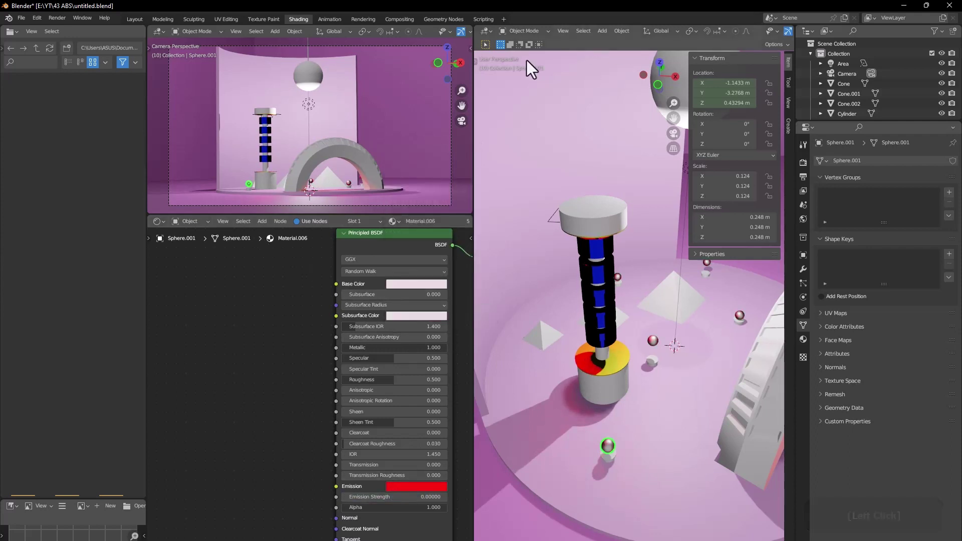
left_click(291, 340)
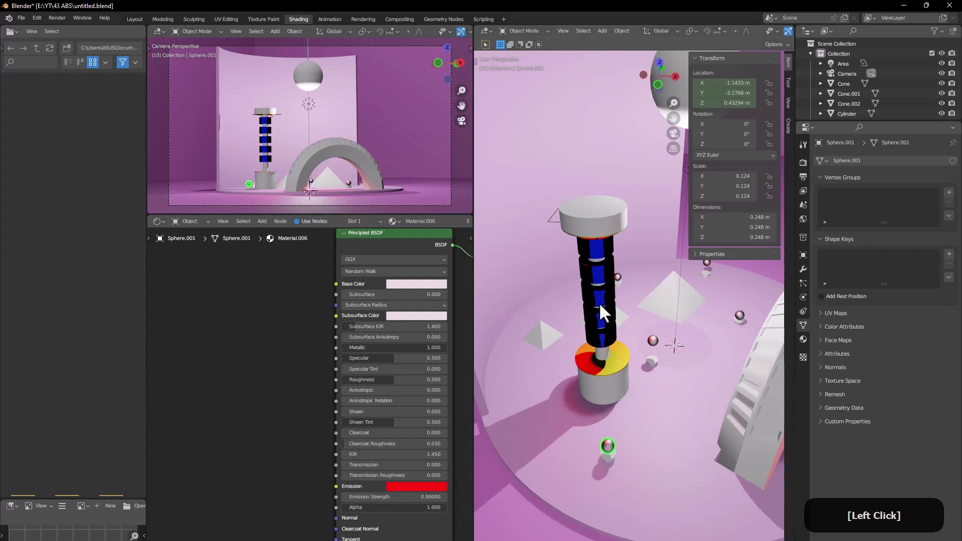
key("space")
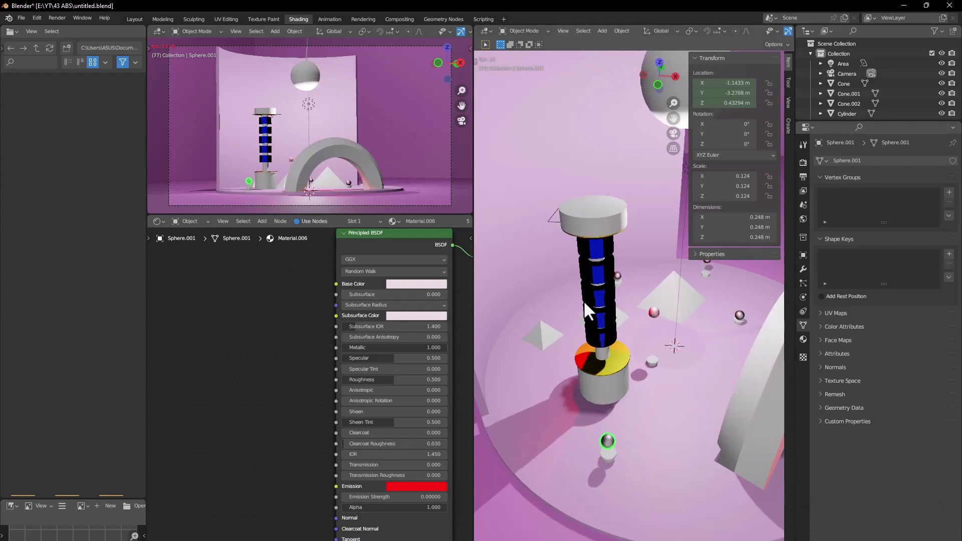
Step: Select the column's top cap and set the lower area back to the Timeline editor
left_click(605, 226)
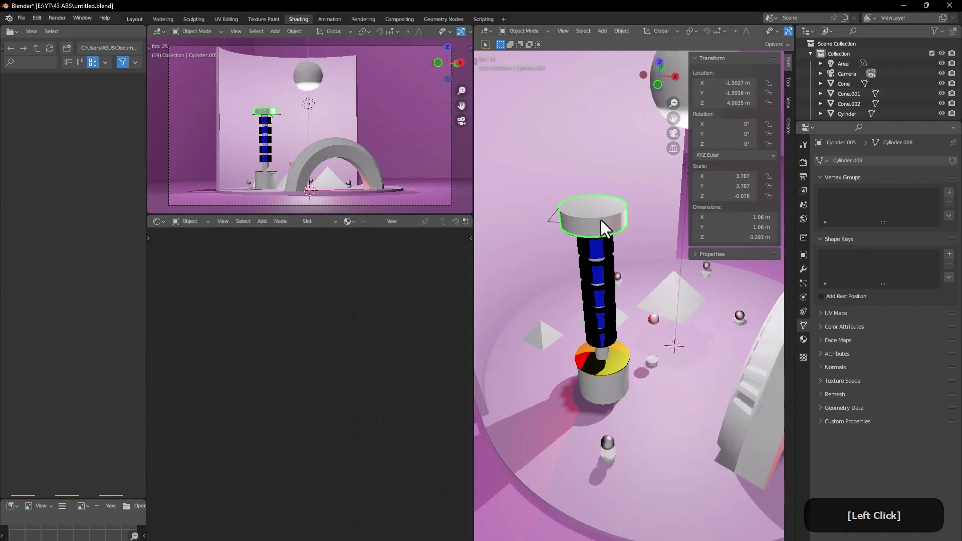
left_click(605, 228)
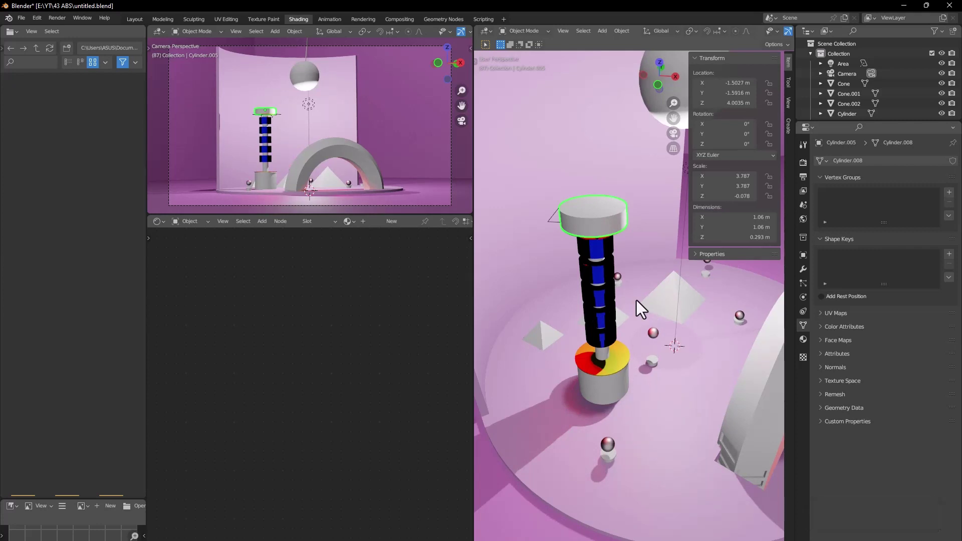
middle_click(617, 268)
middle_click(602, 236)
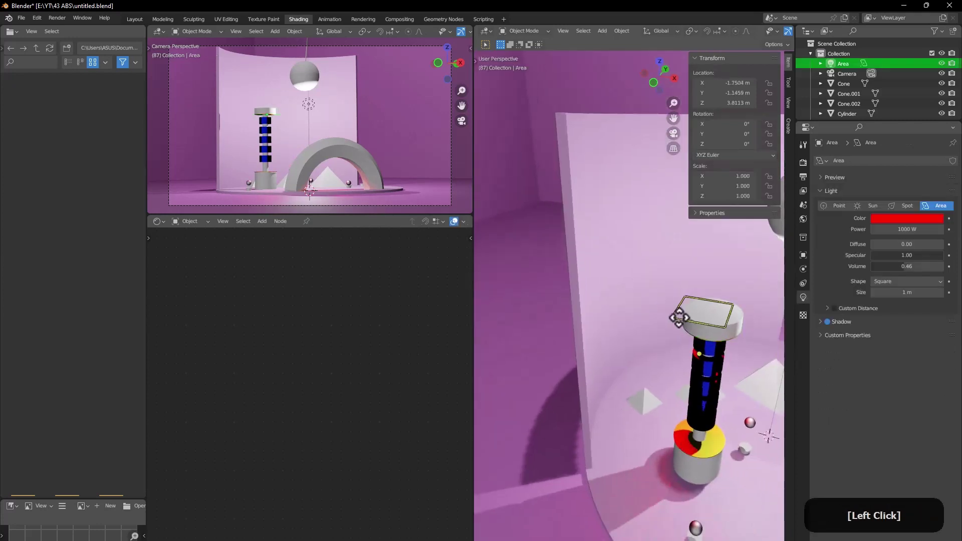
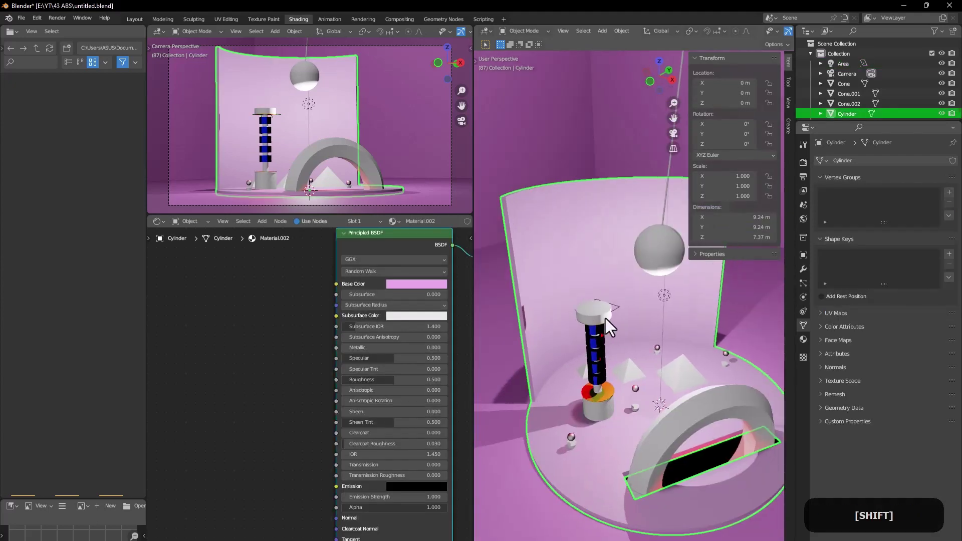
middle_click(625, 314)
middle_click(622, 315)
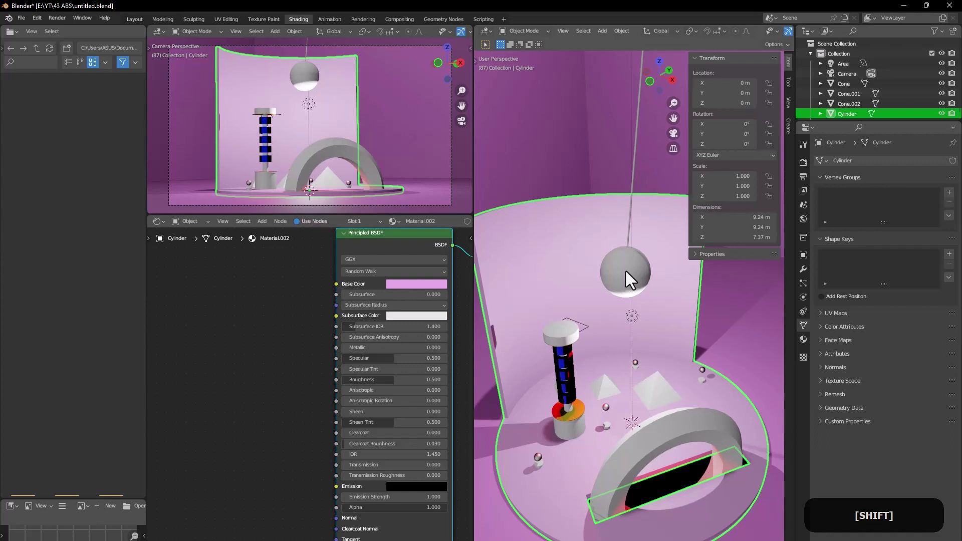
left_click(175, 231)
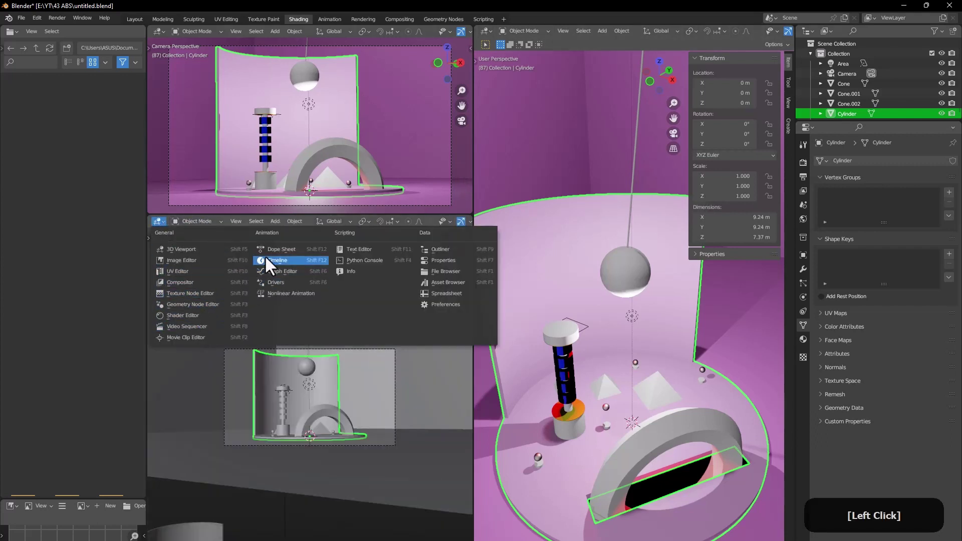
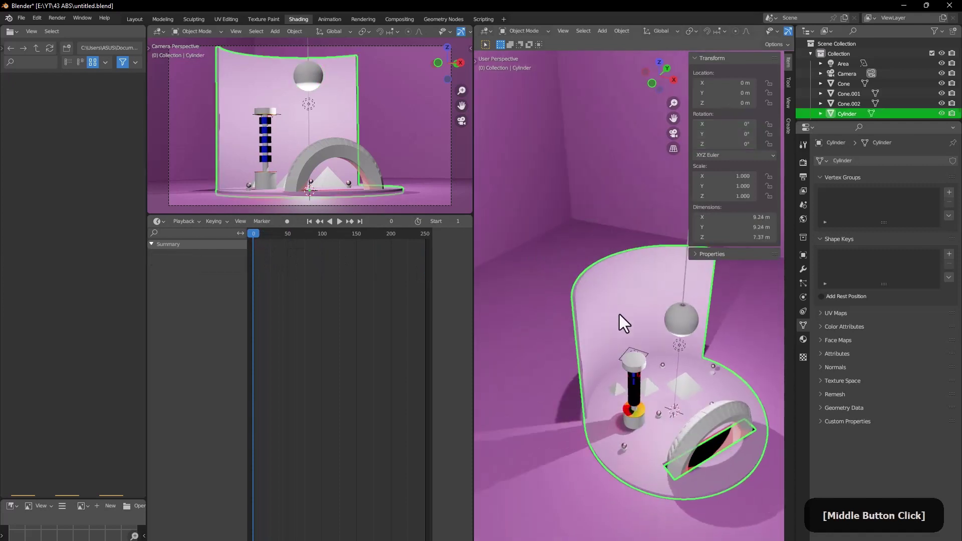
key("Tab")
key("Caps_Lock")
key("Tab")
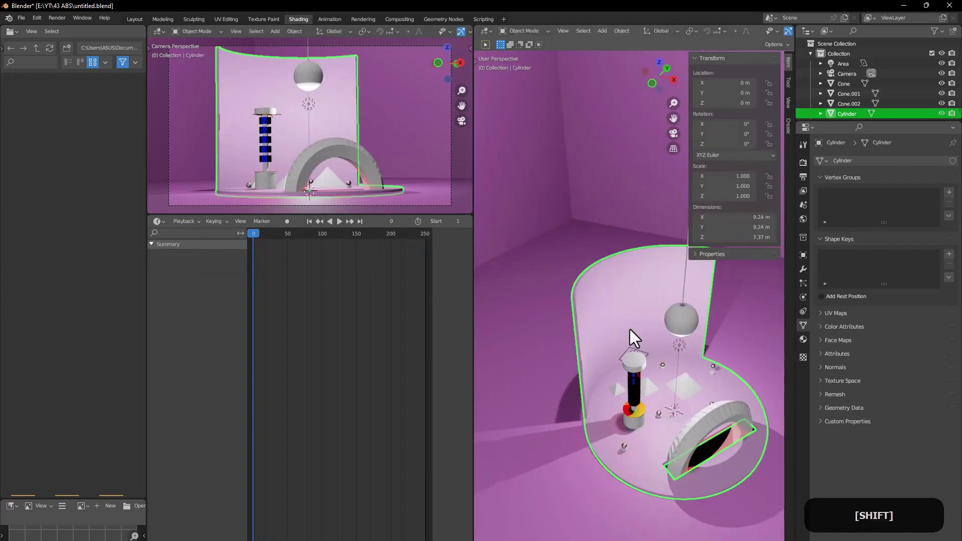
Step: Bring up the Add menu's Mesh primitives list via Shift+A
key("shift+a")
left_click(633, 214)
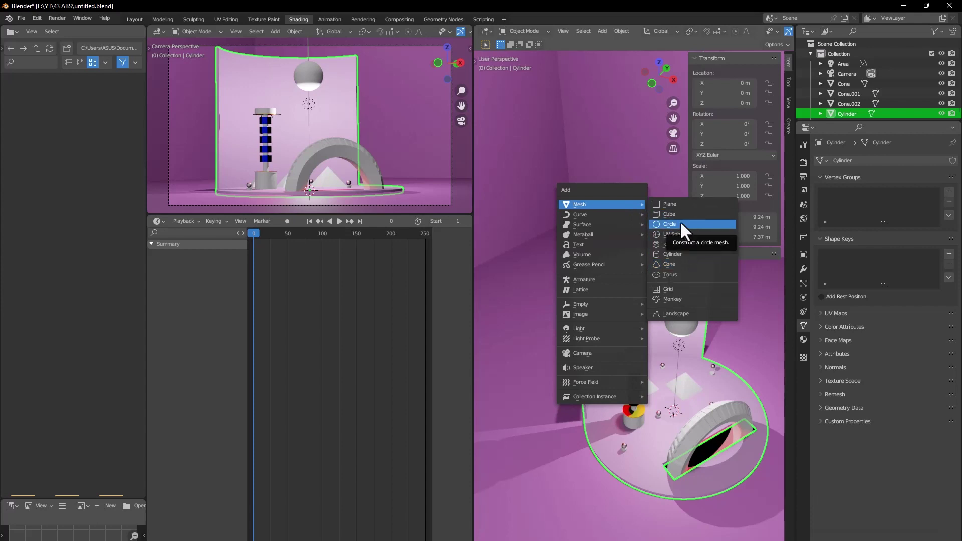
Step: Add a cylinder around the lamp dome with Cap Fill Type Nothing for an open tube
left_click(687, 263)
middle_click(677, 407)
middle_click(659, 417)
middle_click(671, 376)
middle_click(662, 382)
middle_click(635, 365)
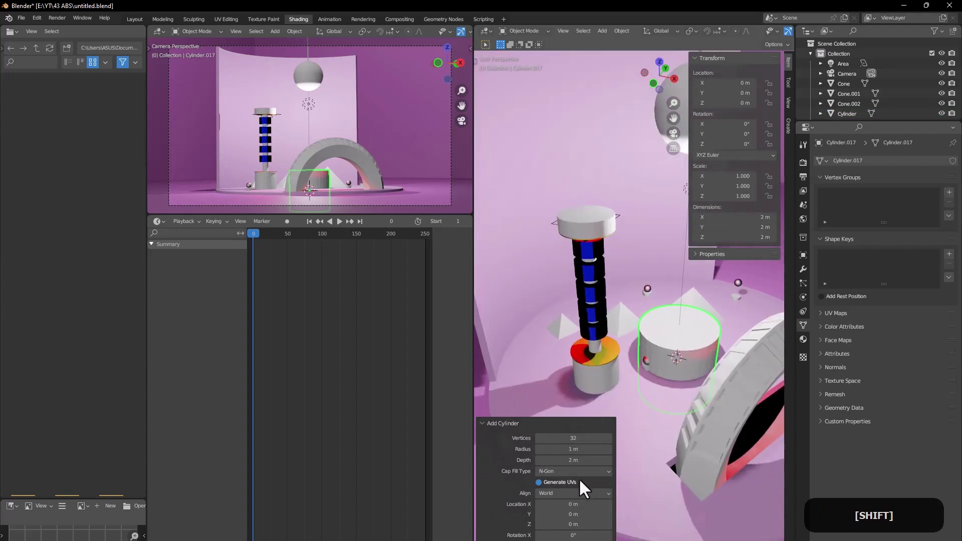
left_click(576, 475)
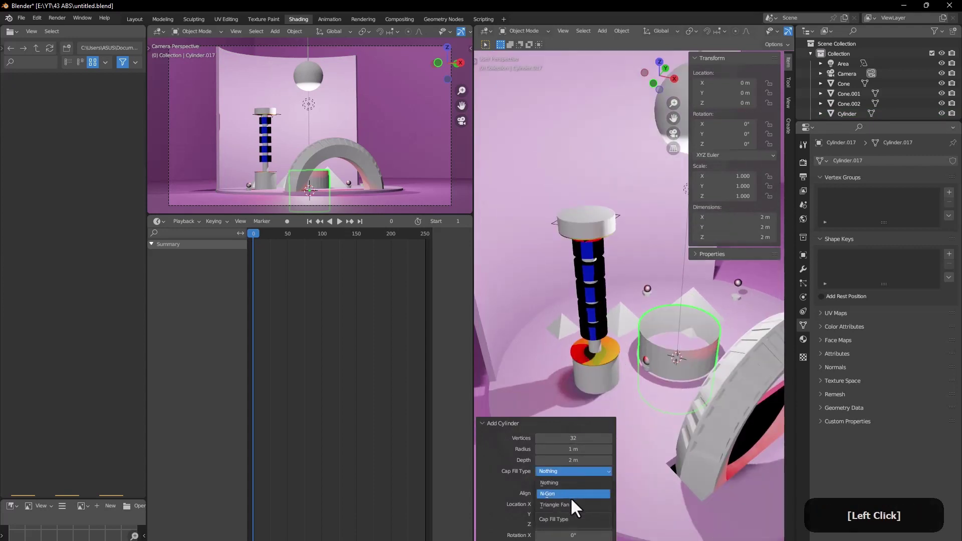
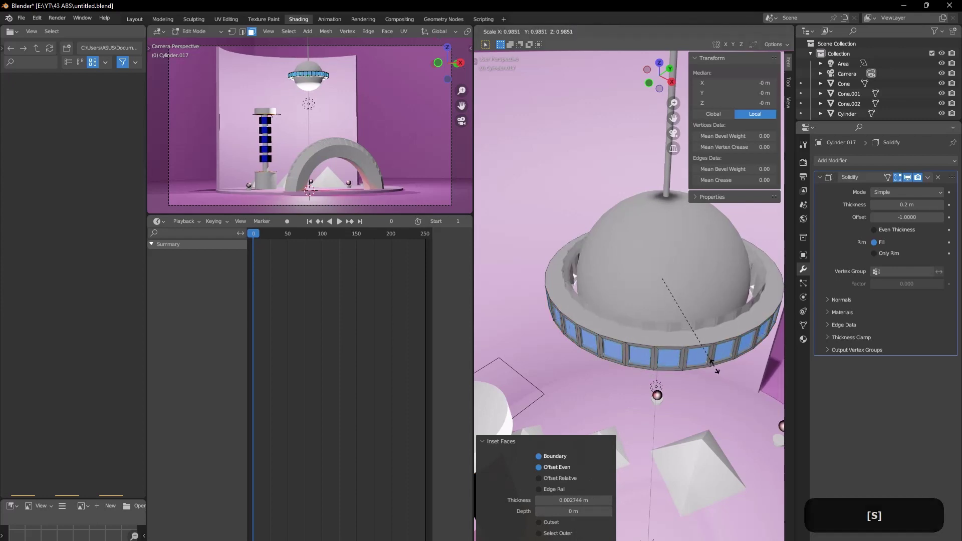
Step: Scale the ring's inset window faces, return to Object Mode and select the ring plus lamp cord
key("shift+z")
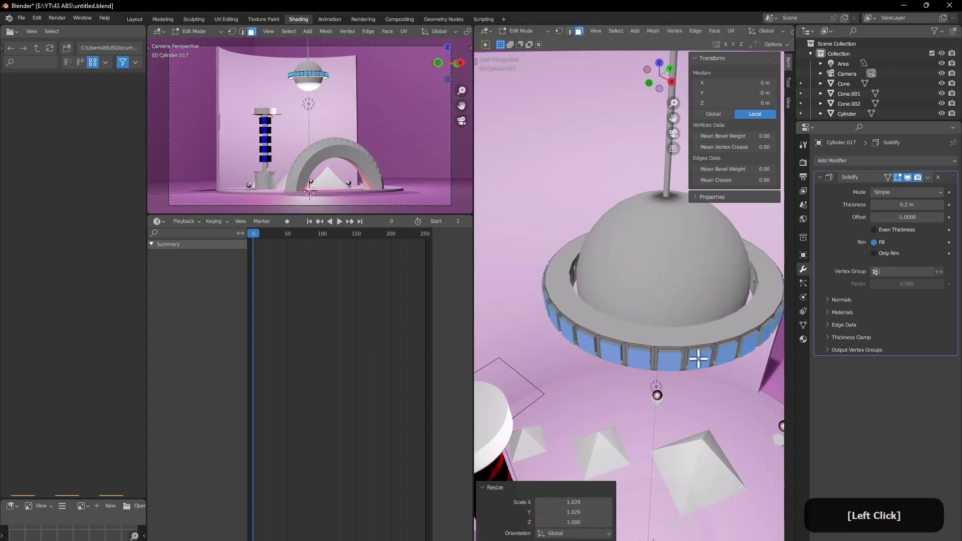
key("Tab")
middle_click(603, 322)
middle_click(617, 291)
left_click(574, 314)
left_click(566, 271)
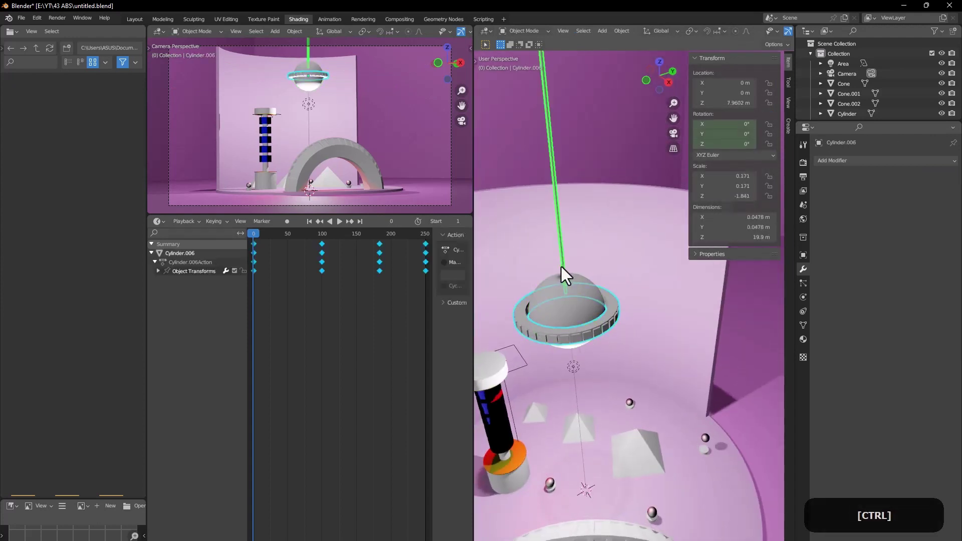
Step: Parent Cylinder.017 to the lamp cord Cylinder.006 and play back the swing
key("ctrl+p")
left_click(556, 272)
left_click(266, 241)
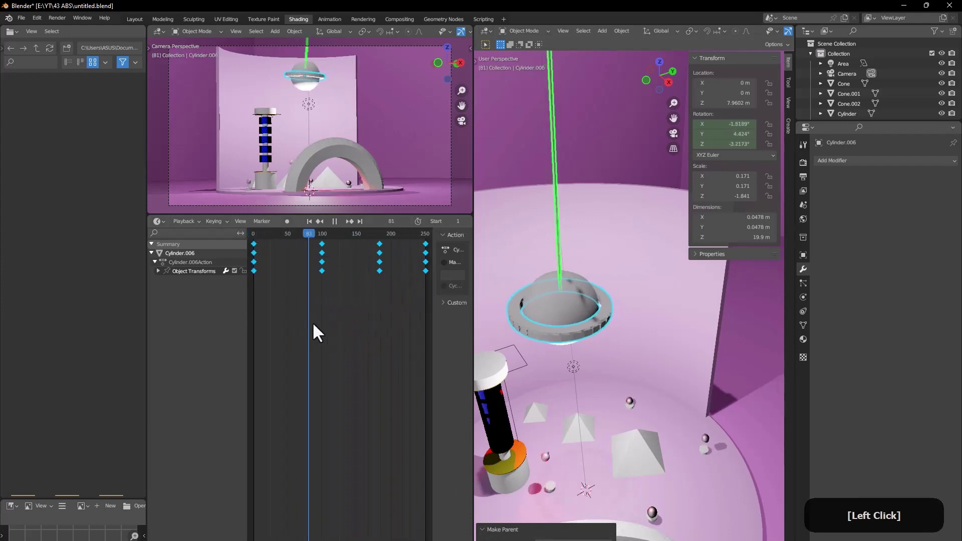
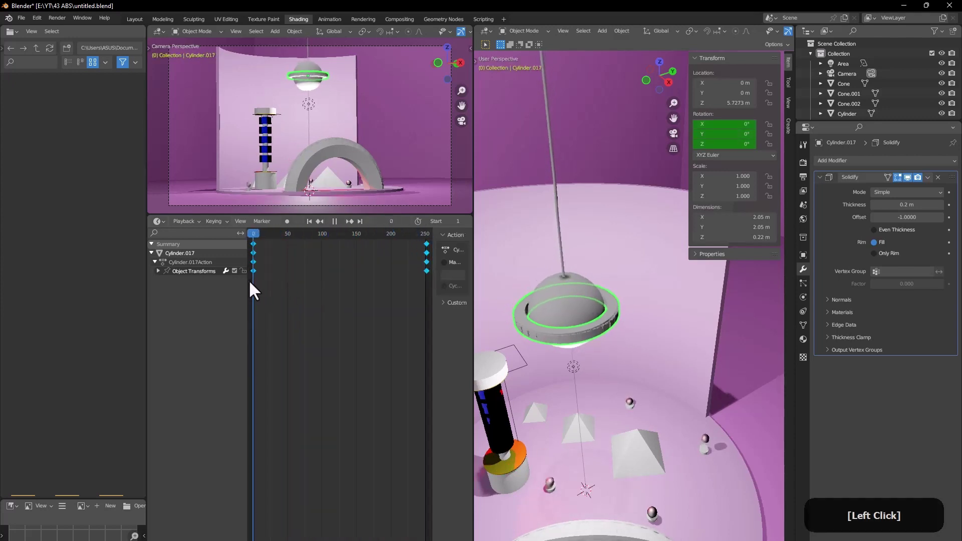
Step: Key Z-rotation on the ring at frames 0 and 250 so it spins many turns
middle_click(583, 353)
middle_click(622, 285)
left_click(634, 417)
middle_click(616, 359)
middle_click(634, 309)
middle_click(585, 327)
middle_click(575, 343)
middle_click(595, 341)
middle_click(598, 313)
middle_click(607, 356)
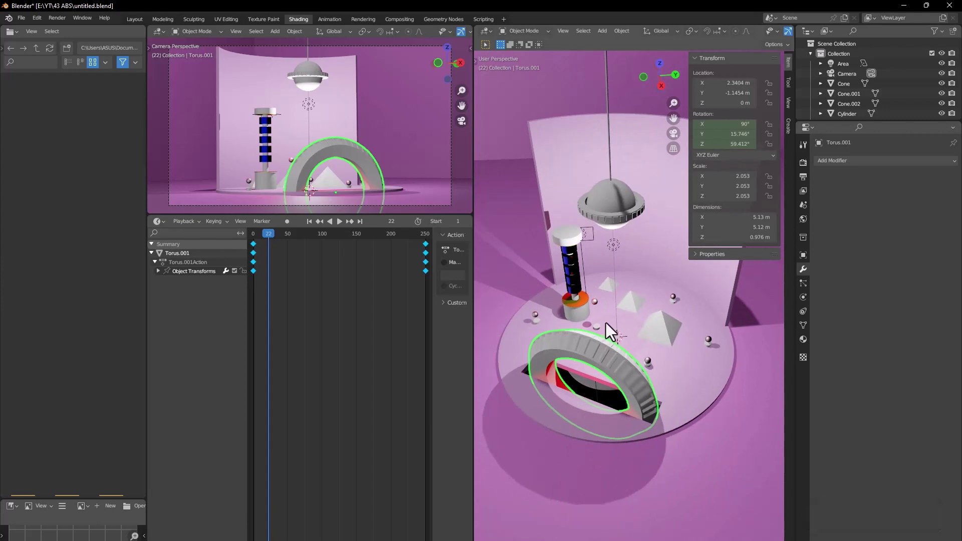
left_click(626, 202)
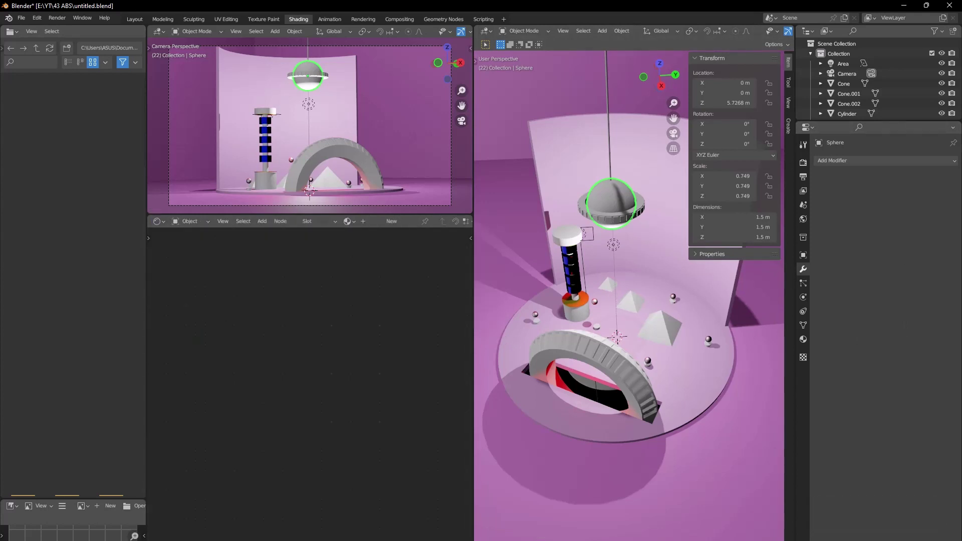
key("Return")
middle_click(288, 303)
left_click(258, 327)
key("Tab")
left_click(251, 330)
left_click(399, 389)
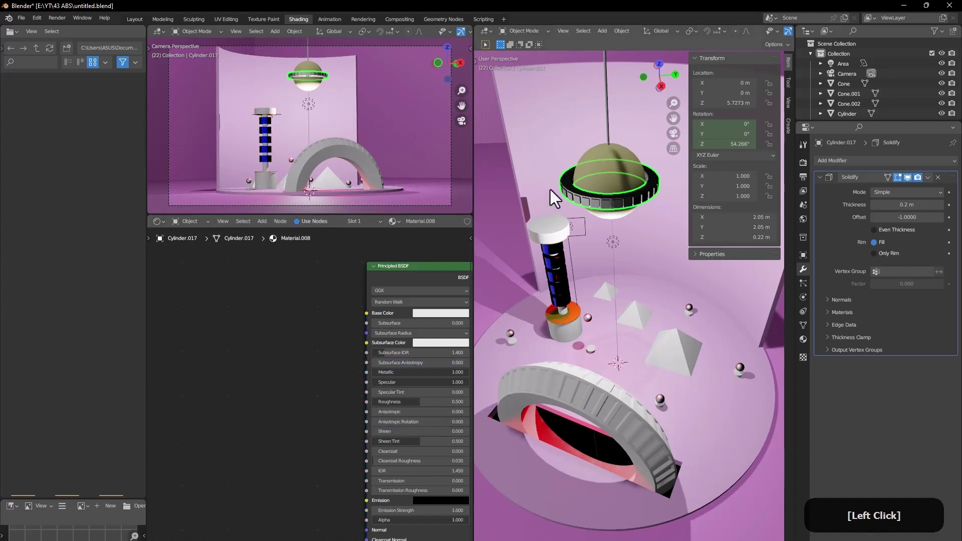
middle_click(565, 179)
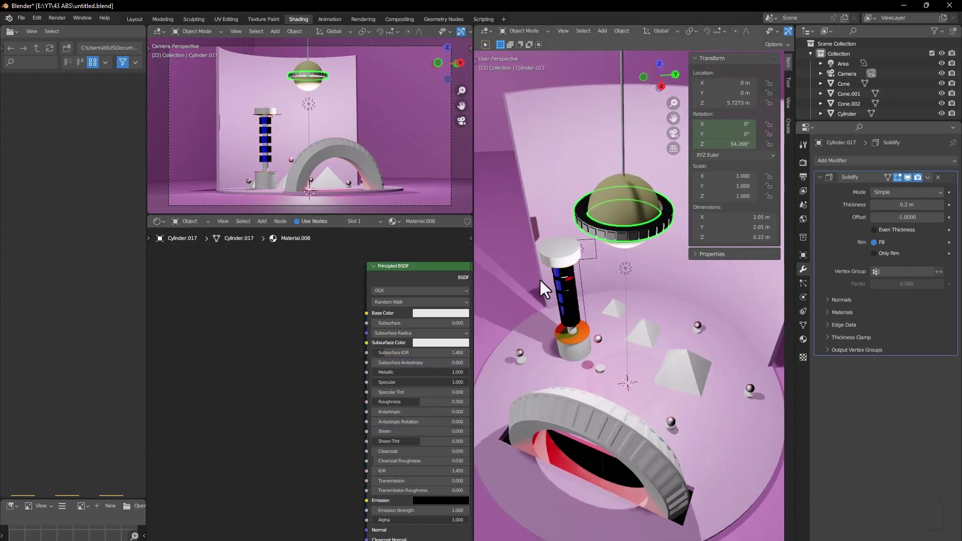
middle_click(569, 285)
middle_click(618, 278)
left_click(615, 355)
middle_click(599, 350)
middle_click(618, 298)
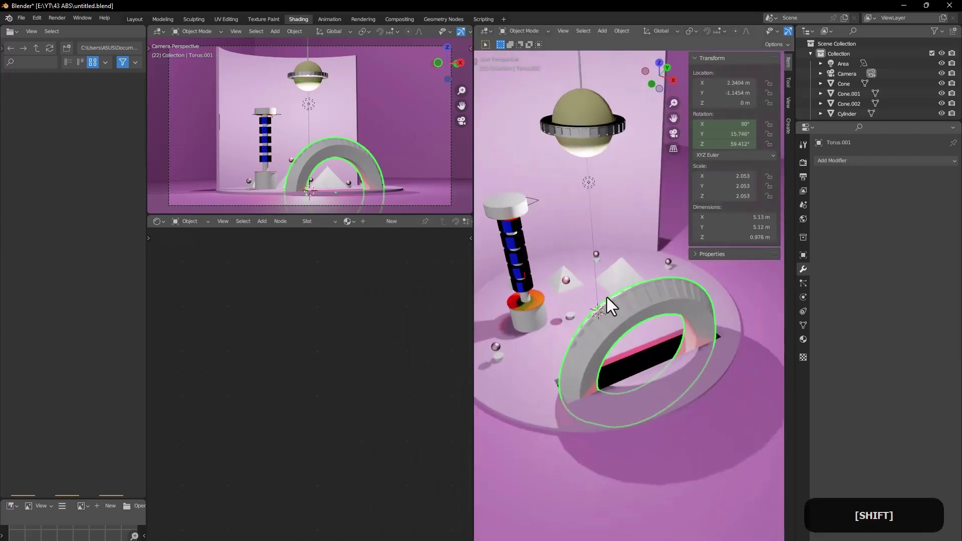
left_click(574, 323)
middle_click(551, 322)
middle_click(618, 291)
left_click(380, 229)
key("ctrl+z")
Step: Assign the existing dark material to a pedestal, then select the next pedestal cylinder
left_click(356, 229)
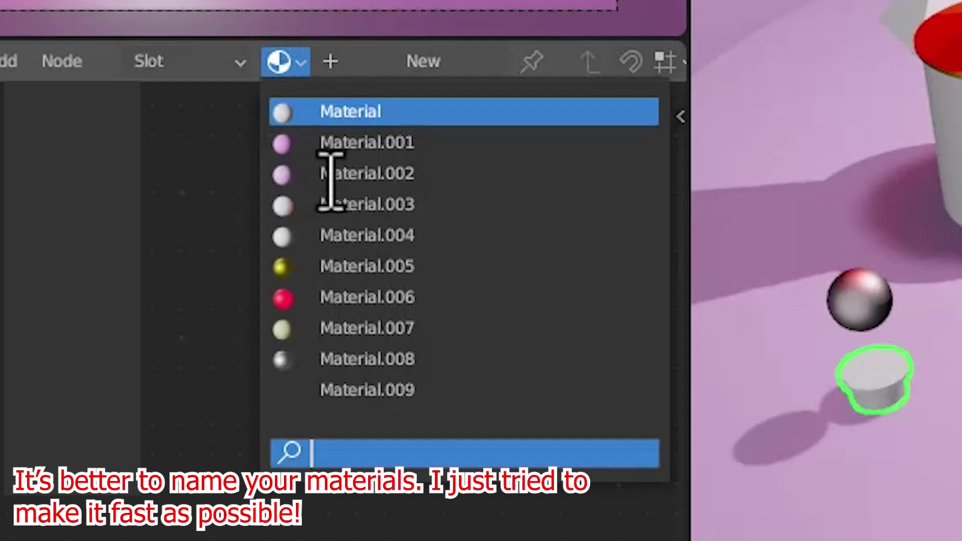
left_click(369, 116)
middle_click(640, 270)
middle_click(635, 318)
left_click(670, 385)
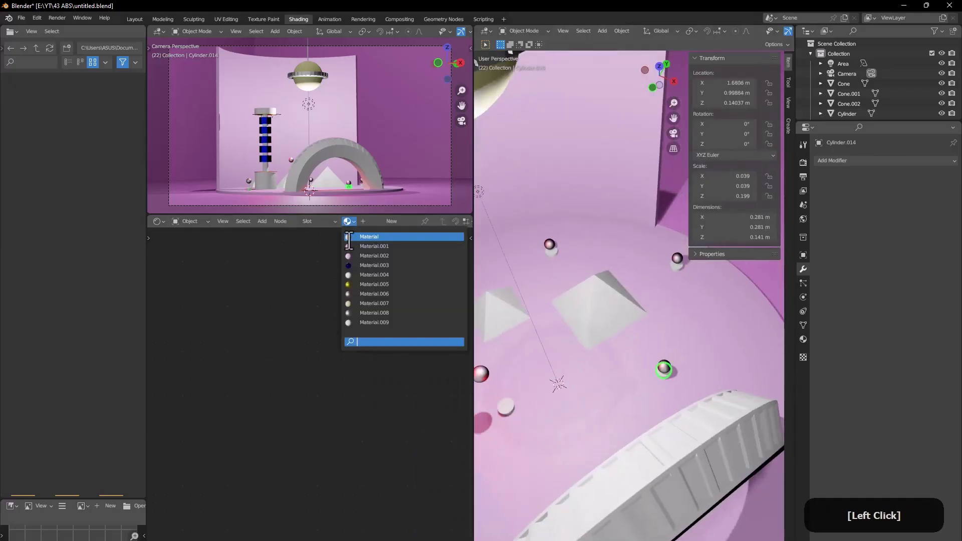
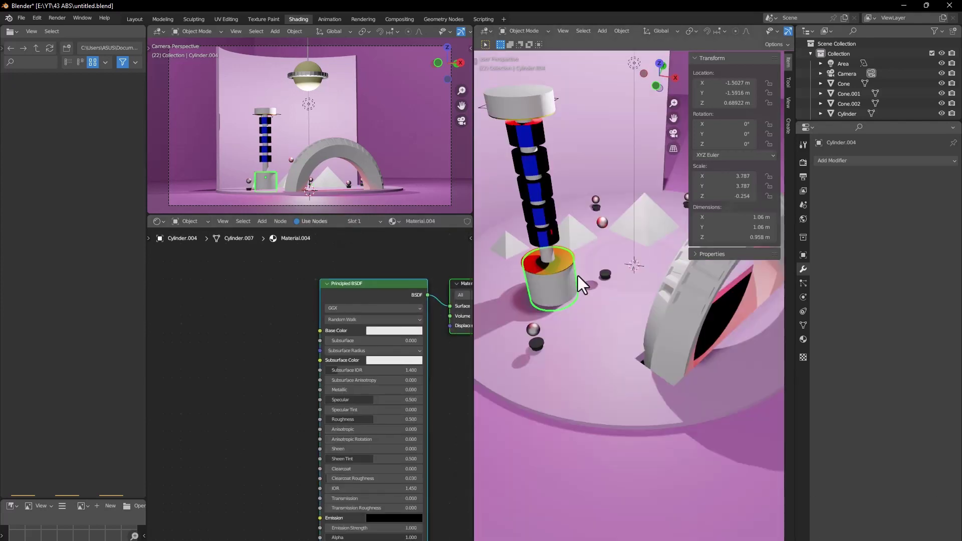
Step: Set the column base's colour to black and the top cap's to cyan
left_click(535, 105)
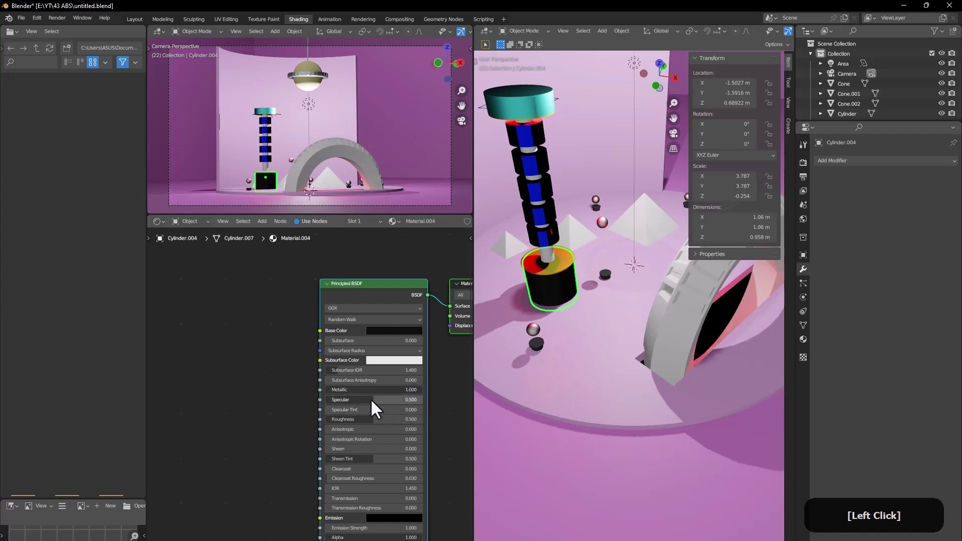
left_click(414, 342)
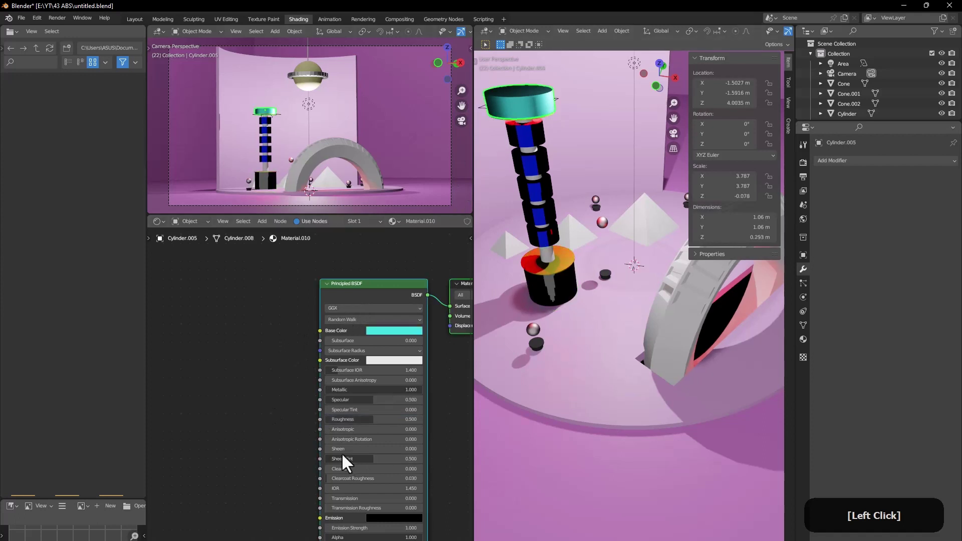
left_click(362, 424)
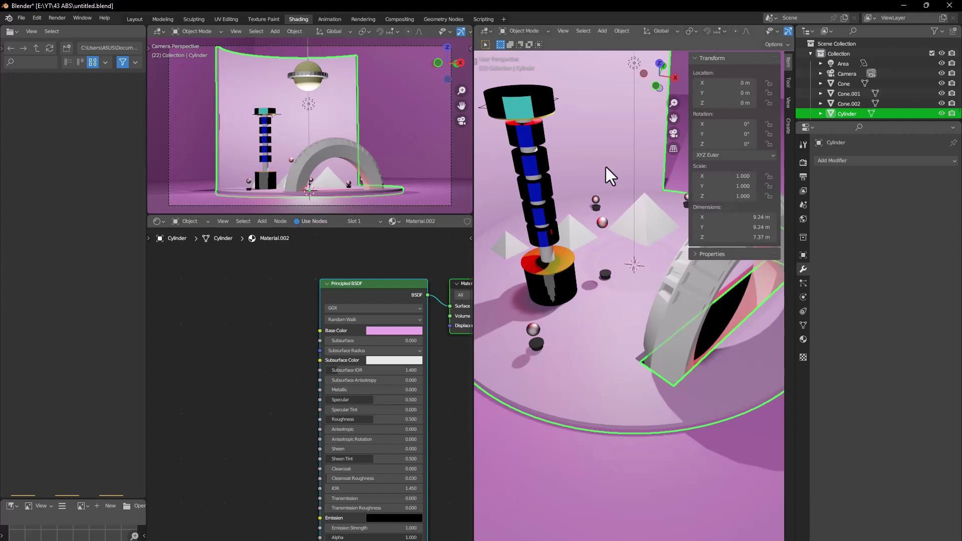
Step: Keyframe the top cap's Base Color
left_click(525, 114)
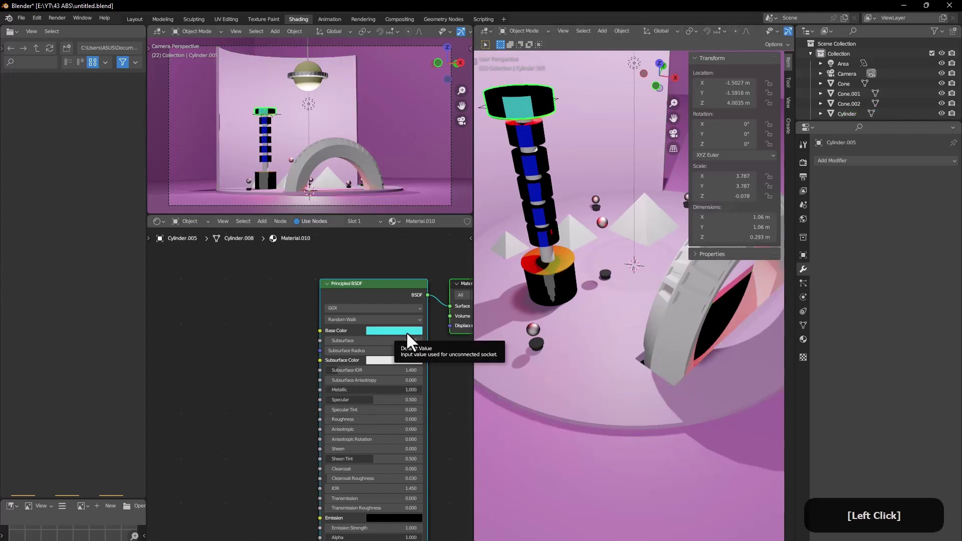
right_click(411, 341)
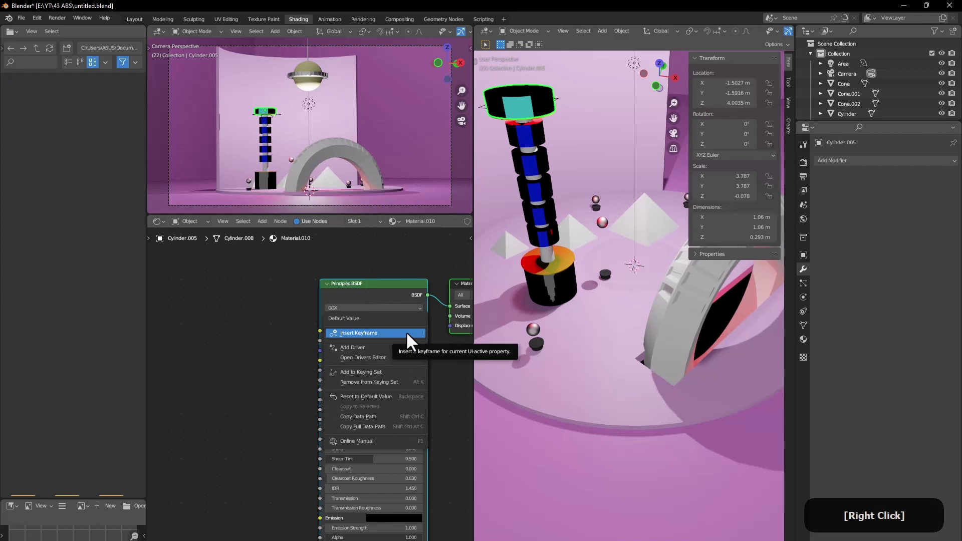
left_click(250, 330)
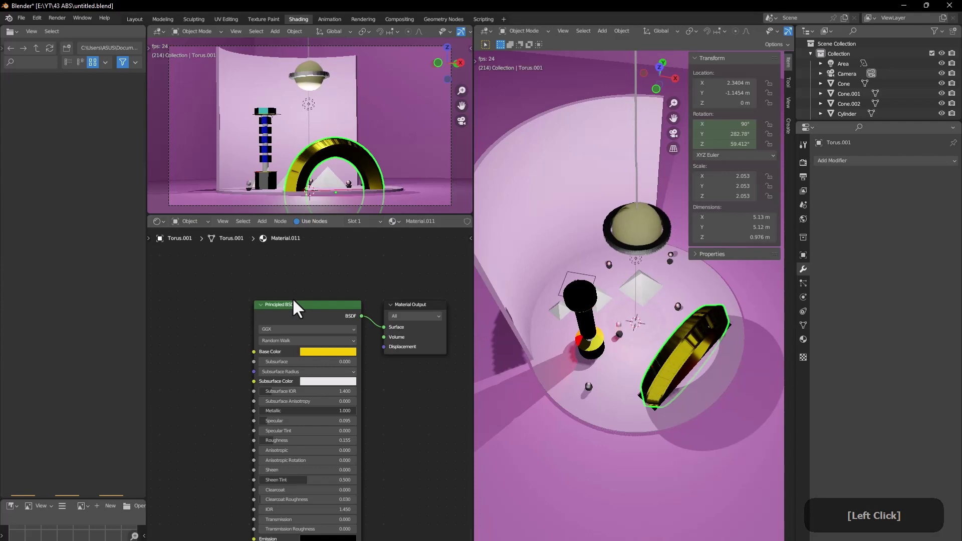
Step: Key focal length 274 mm at frame 0, then at frame 554 move the camera closer to the arch
left_click(302, 275)
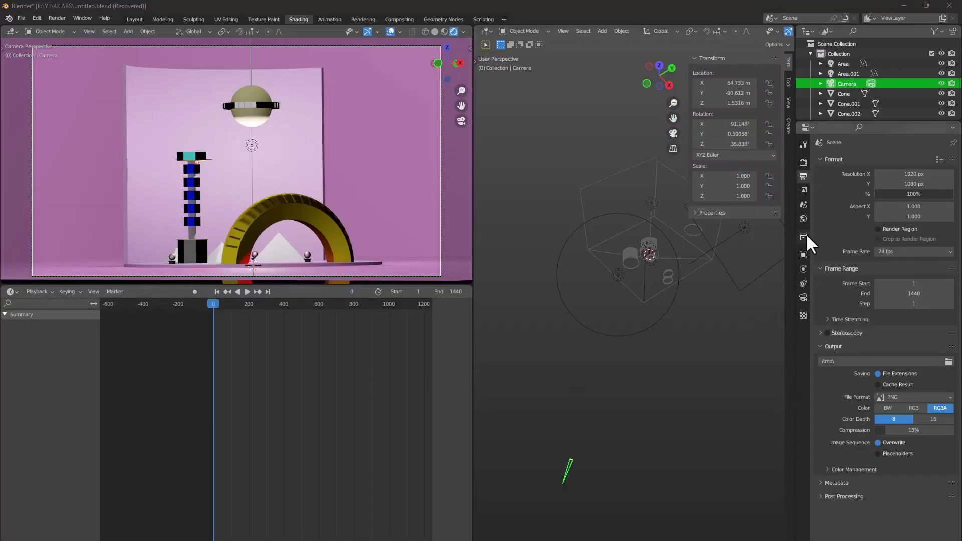
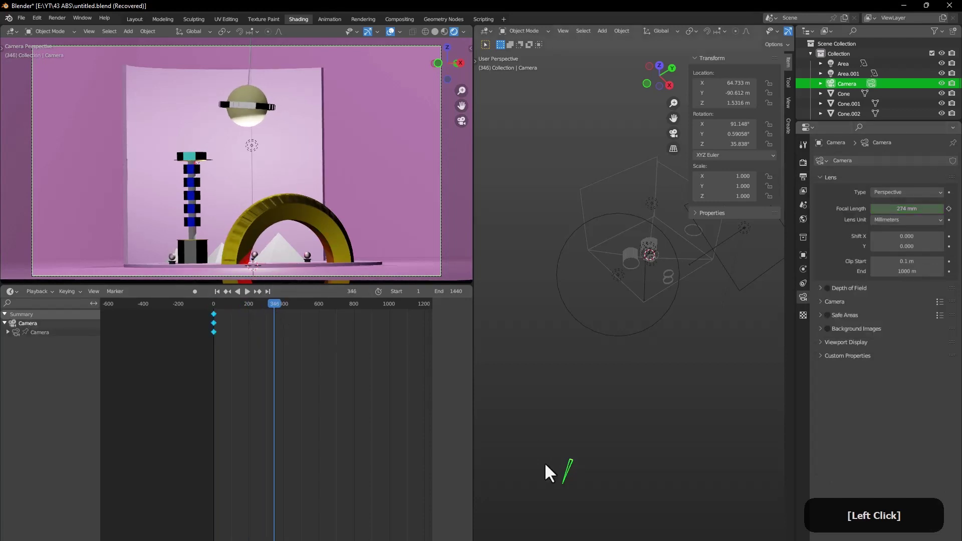
key("g")
key("shift+z")
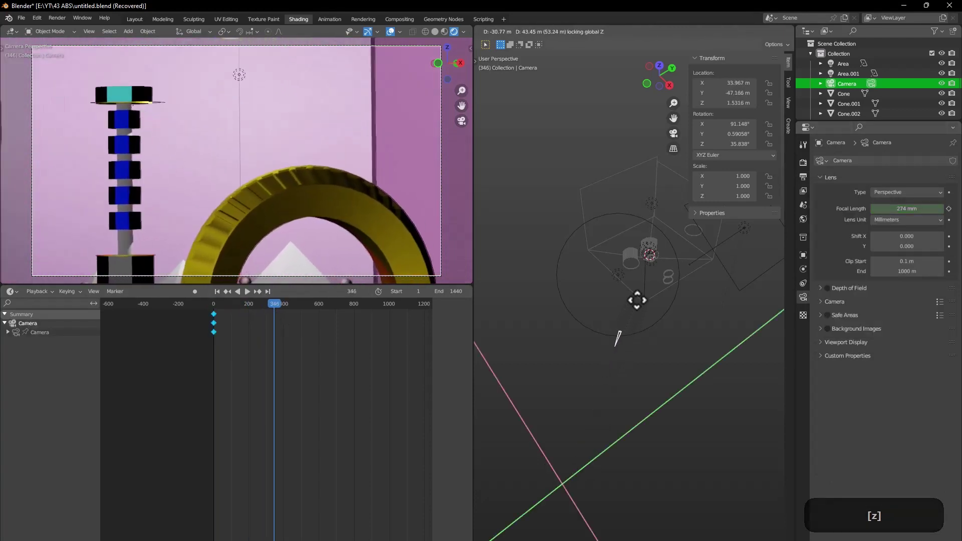
key("z")
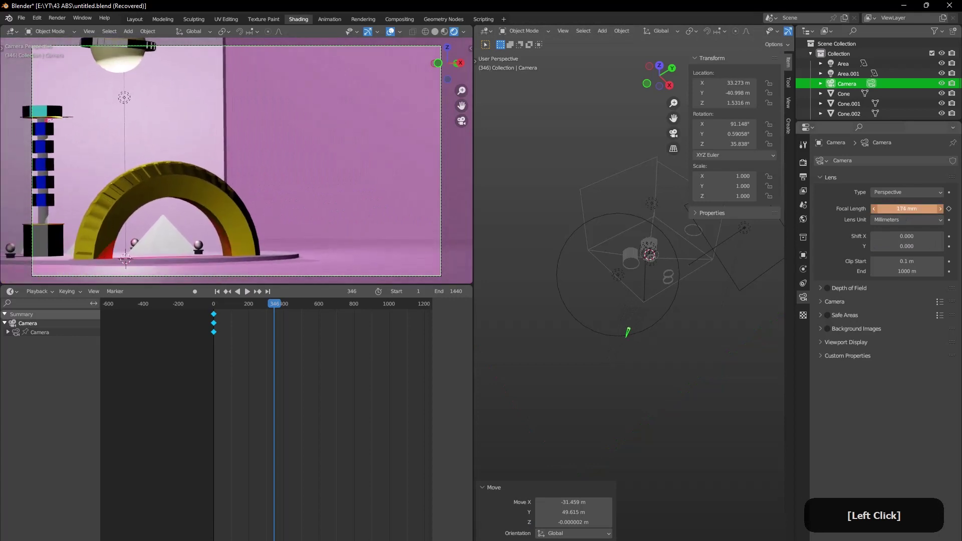
key("g")
key("shift+z")
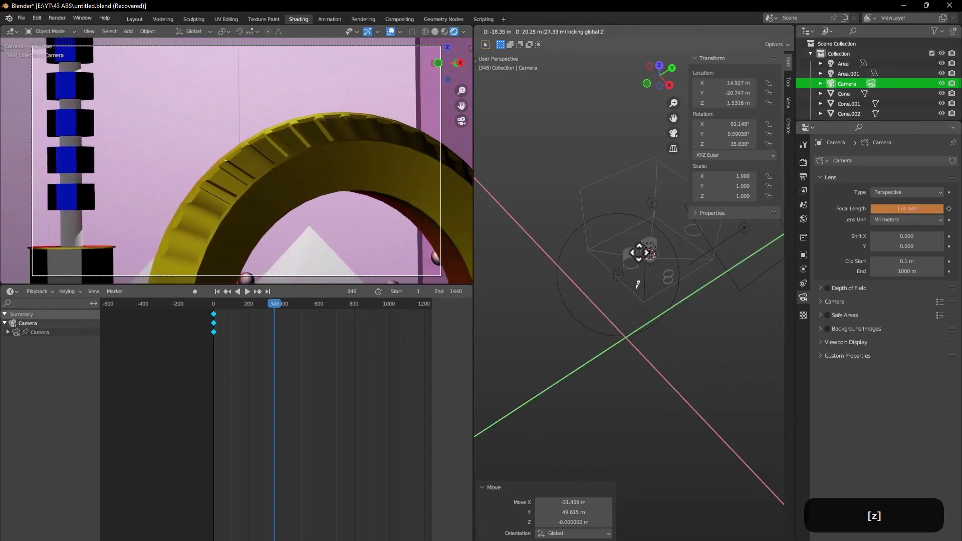
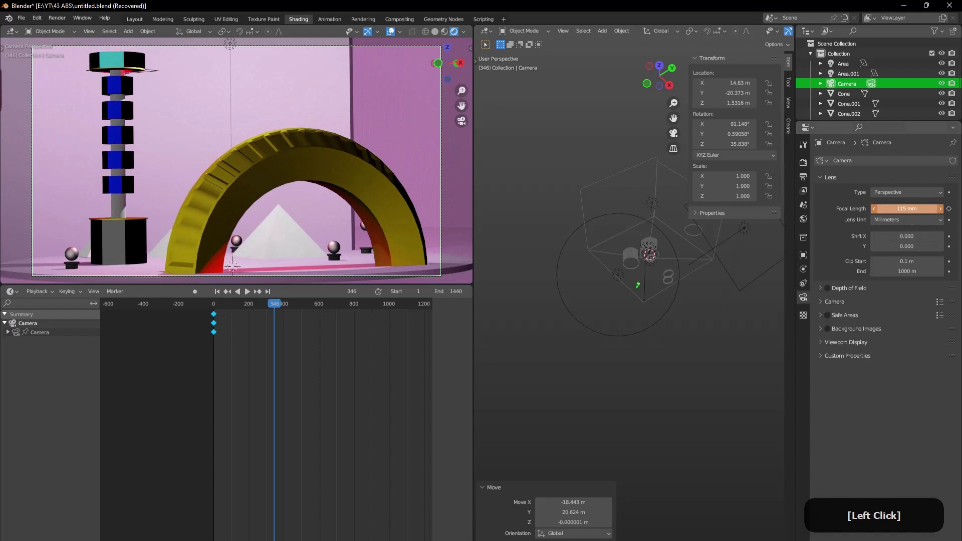
key("g")
left_click(633, 292)
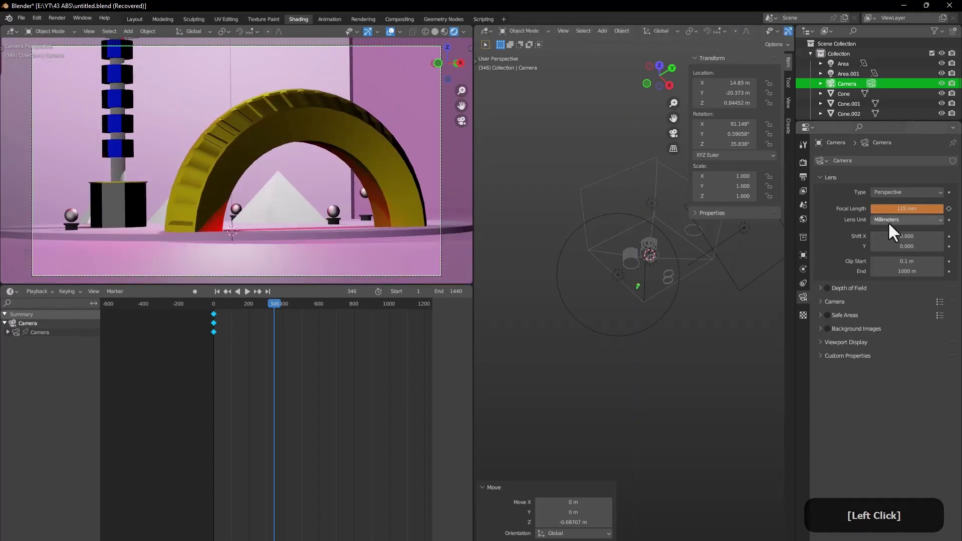
Step: Key the closer shot at 127 mm and return to the animation start
left_click(287, 312)
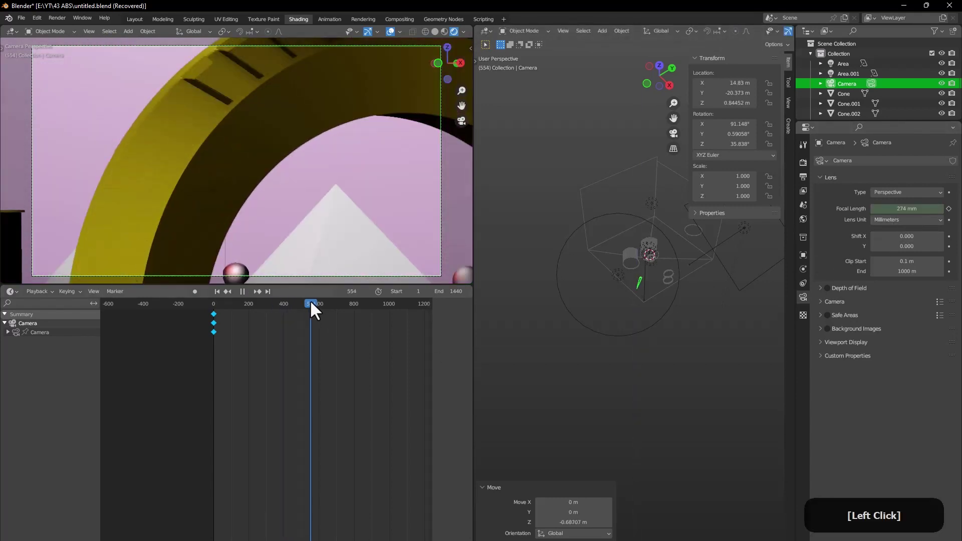
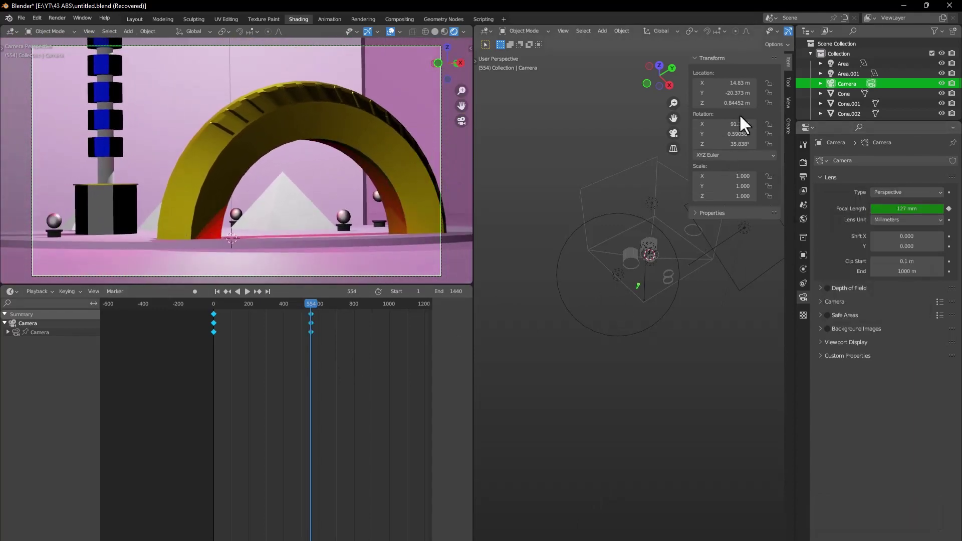
key("ctrl+z")
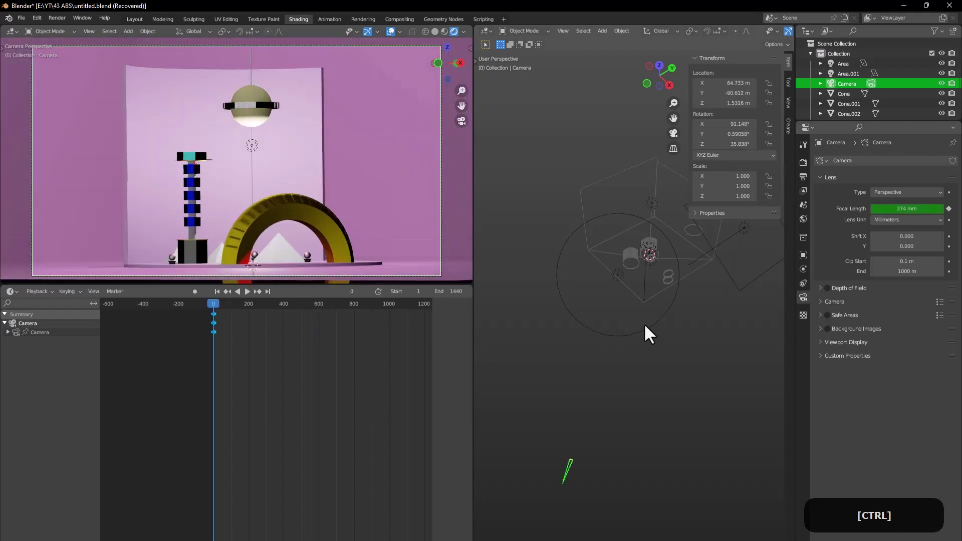
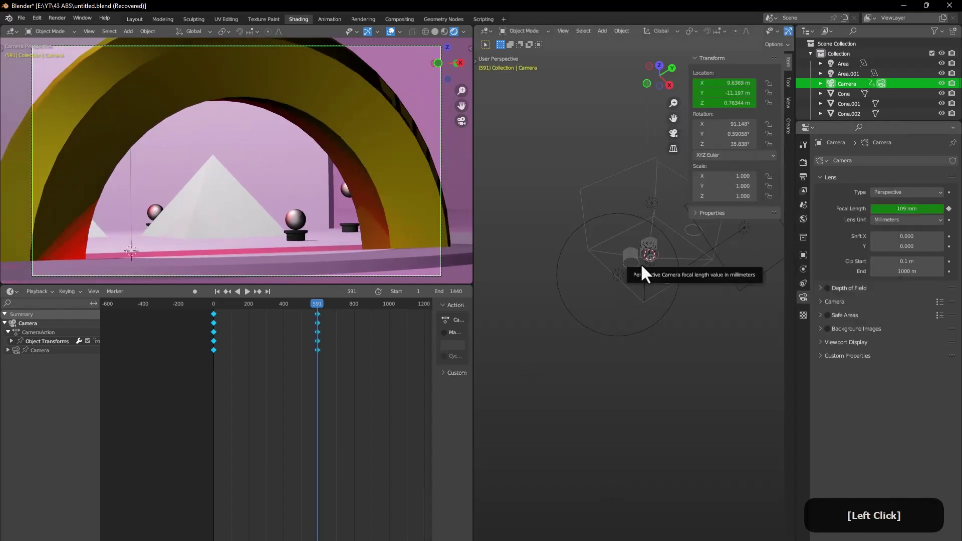
Step: Key camera location and focal length near frames 600 and 1000, then play back and render
left_click(251, 301)
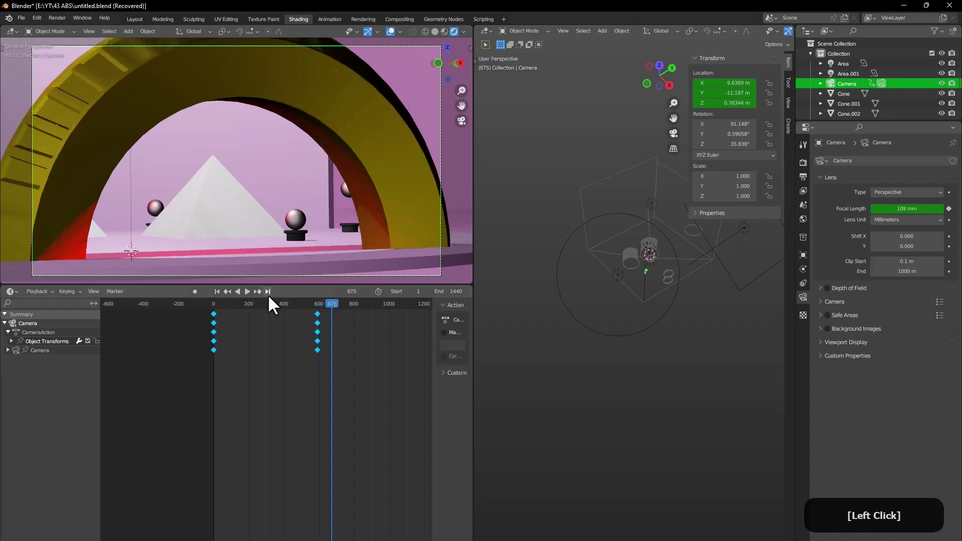
left_click(344, 312)
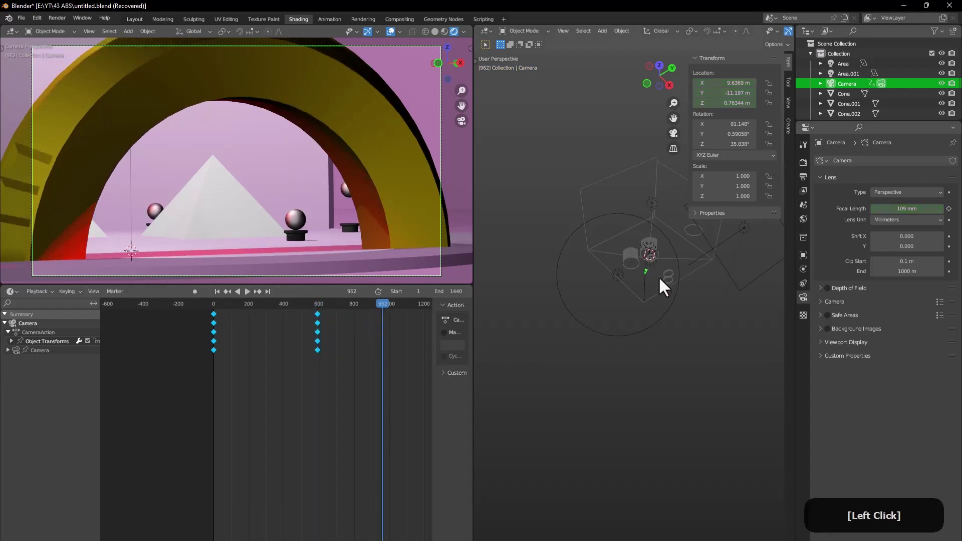
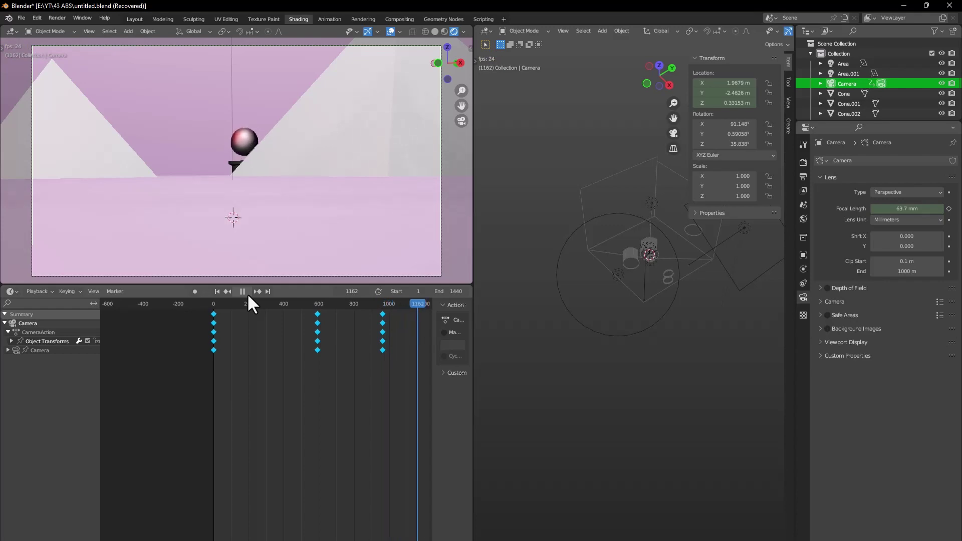
left_click(253, 303)
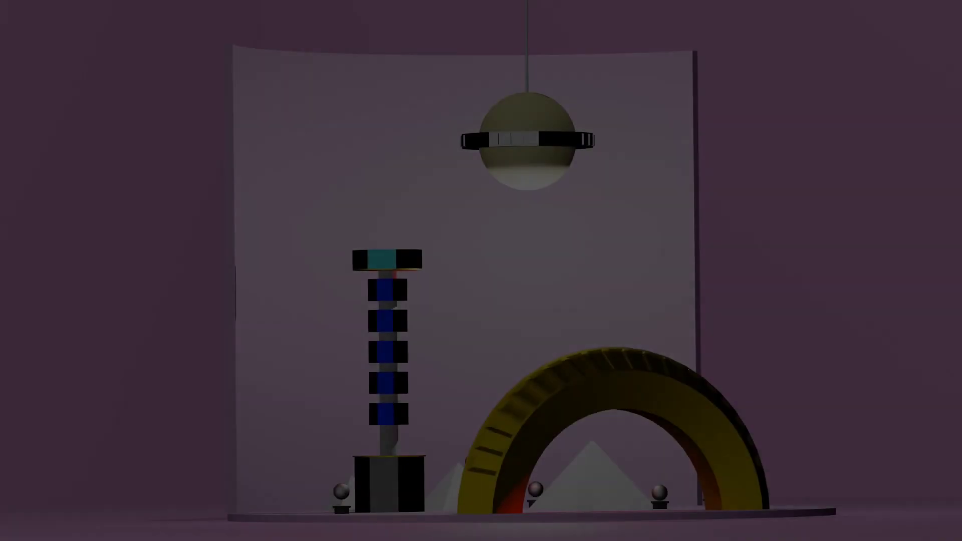